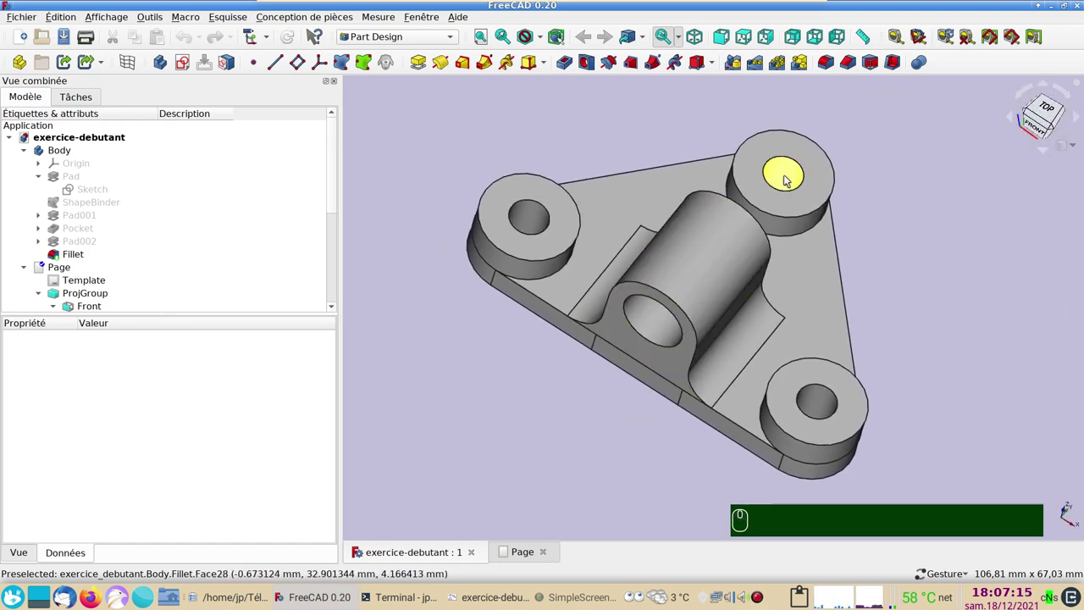
# Orbit the bracket for a last look and switch workbench from the workbench list
pyautogui.middleClick(792, 191)
pyautogui.moveTo(829, 332); pyautogui.dragTo(645, 244)
pyautogui.doubleClick(715, 179)
pyautogui.click(407, 39)
pyautogui.click(424, 153)
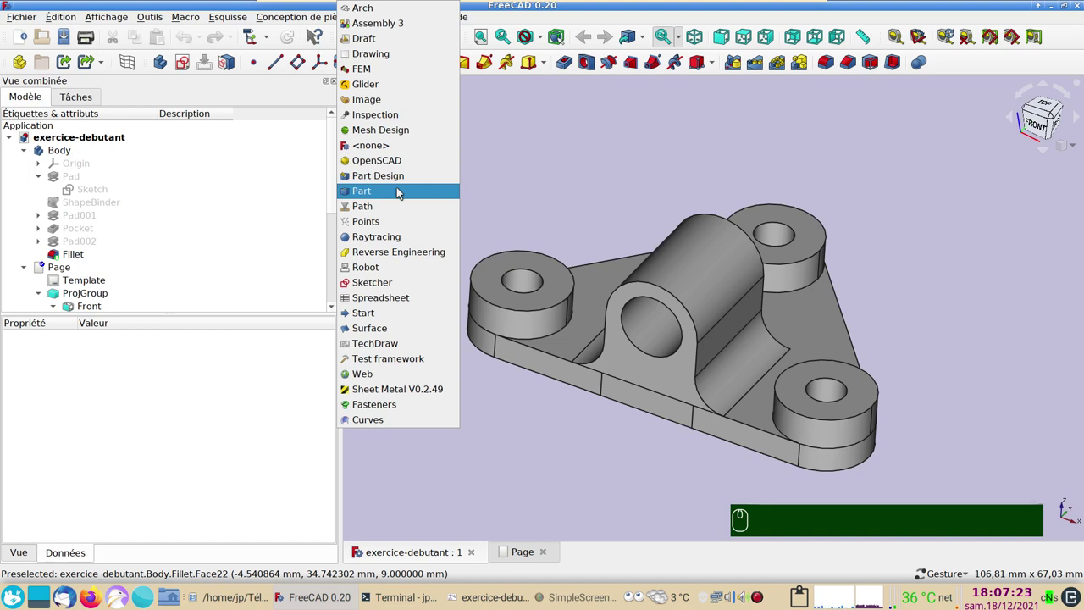
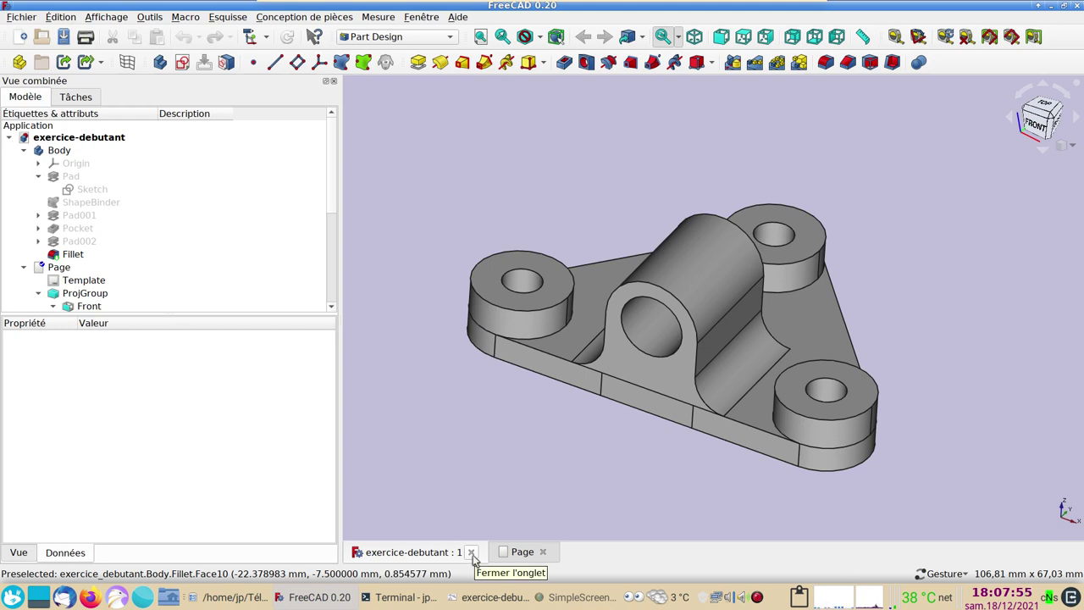
# Close the exercice-debutant model and its Page tab, then create a new empty document
pyautogui.click(480, 564)
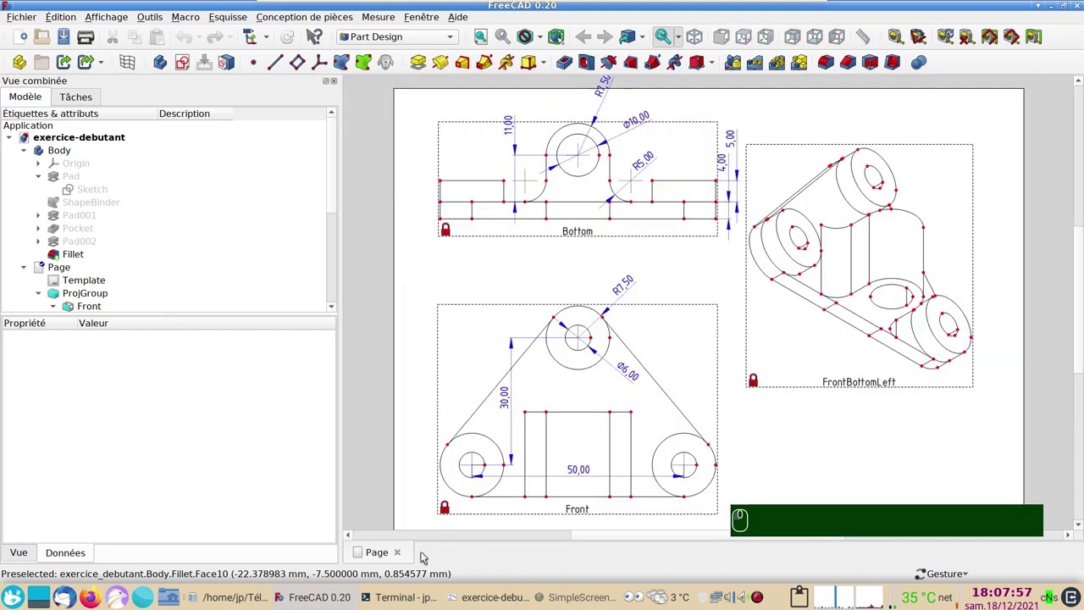
pyautogui.moveTo(401, 555); pyautogui.dragTo(257, 138)
pyautogui.click(28, 40)
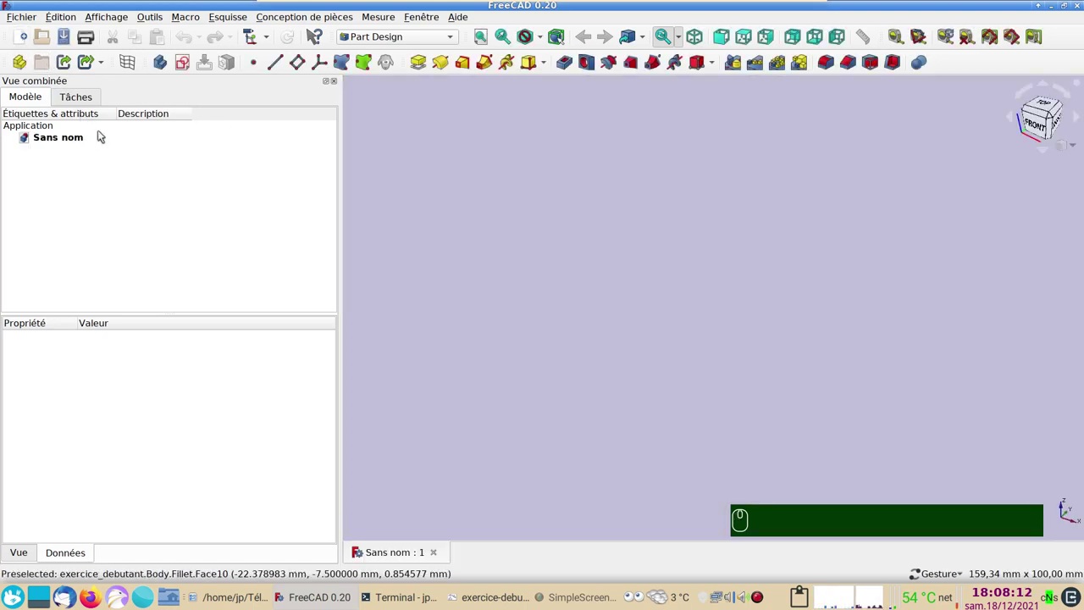
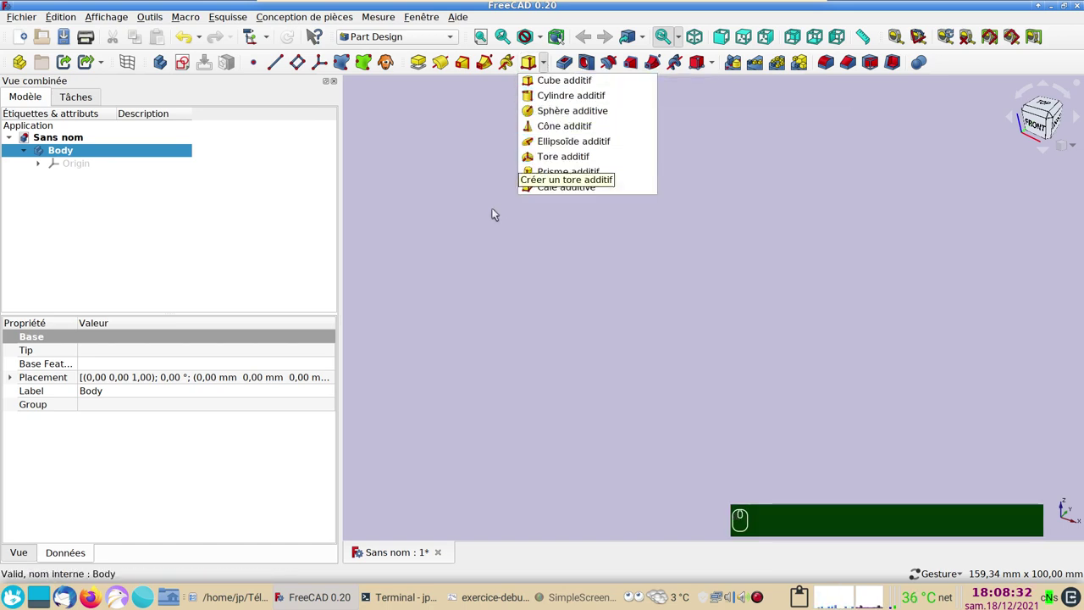
# Create a new sketch in the body on XY_Plane and enter the empty Sketcher view
pyautogui.click(488, 219)
pyautogui.click(300, 186)
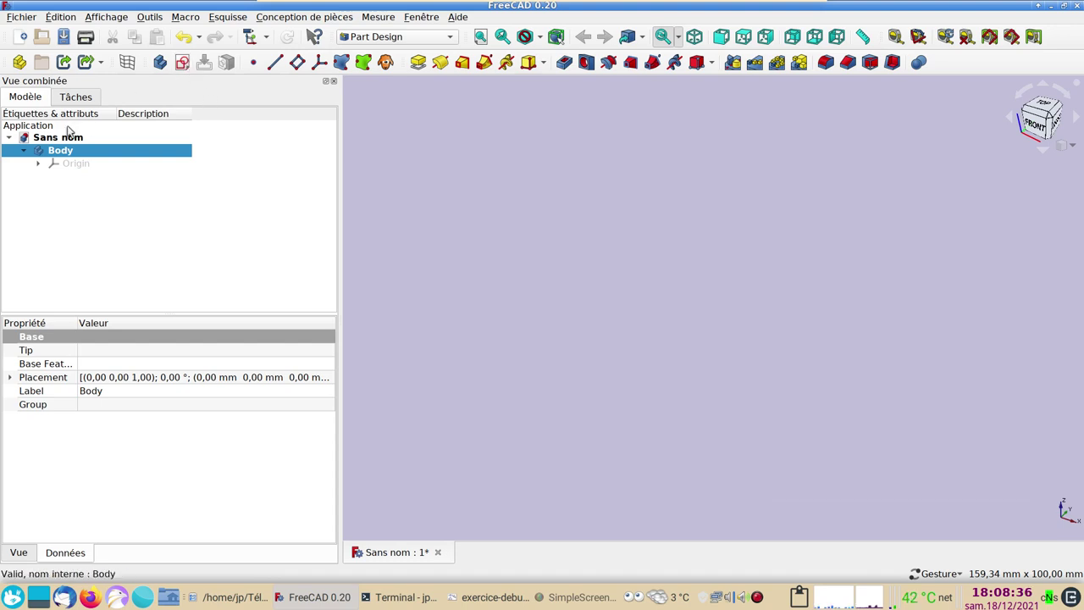
pyautogui.click(191, 65)
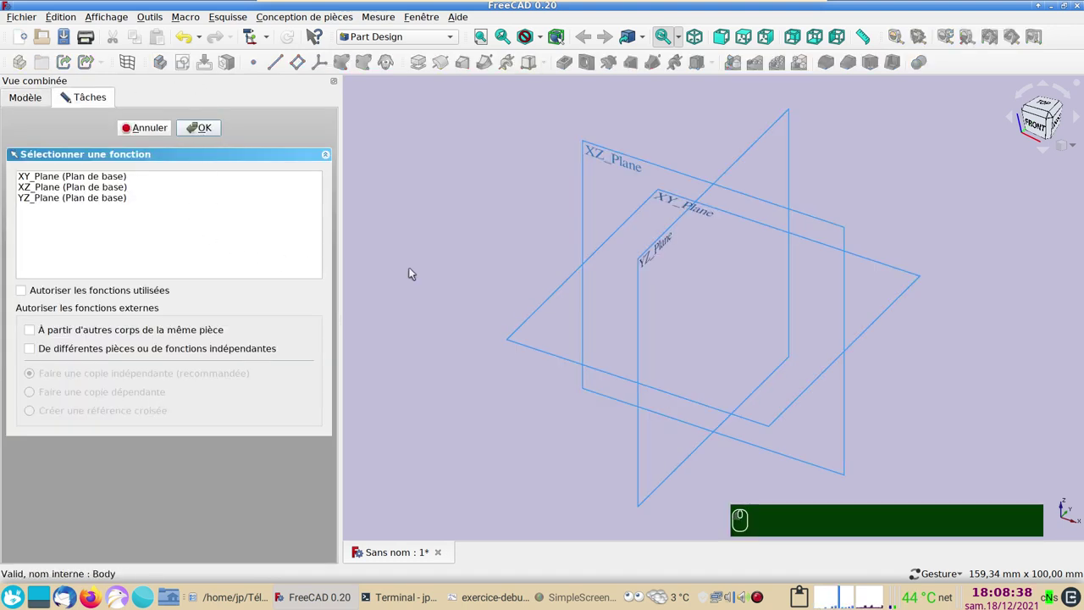
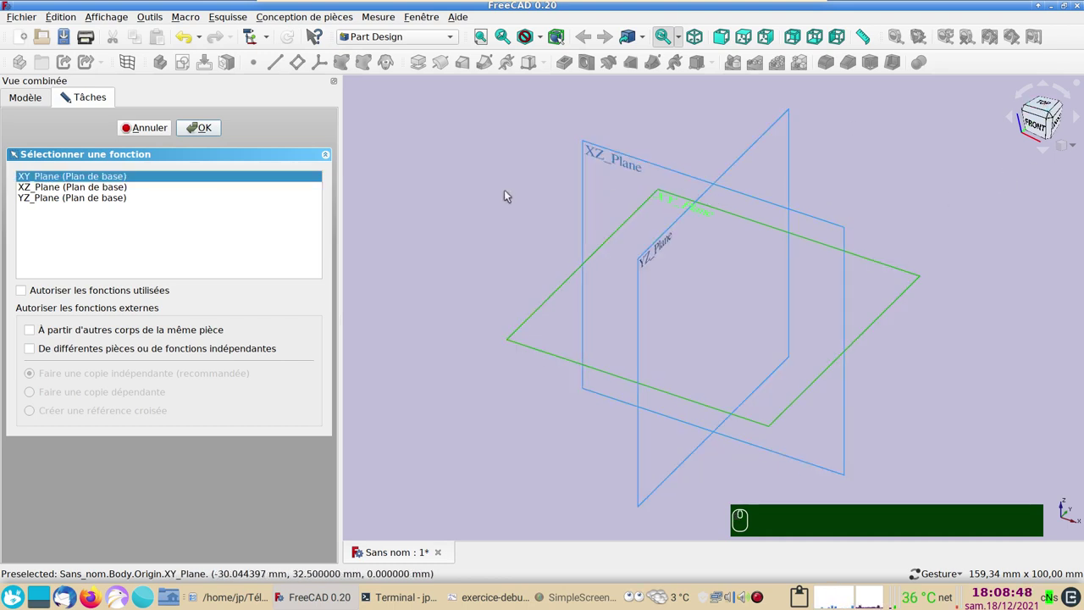
pyautogui.click(205, 130)
pyautogui.click(275, 212)
pyautogui.moveTo(560, 256); pyautogui.dragTo(268, 90)
pyautogui.moveTo(268, 91); pyautogui.dragTo(203, 96)
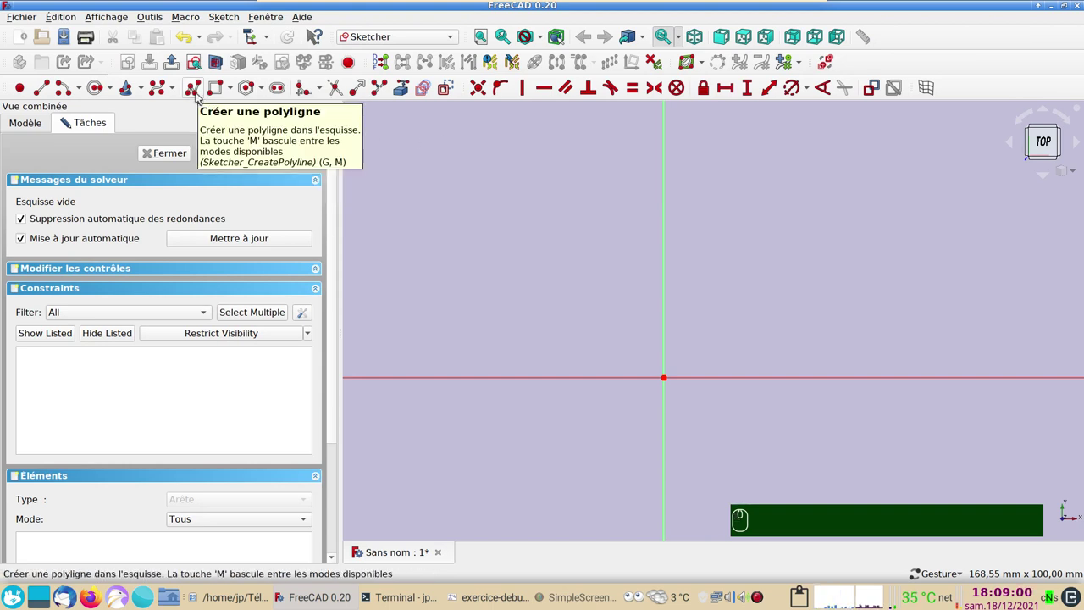
# Draw a polyline triangle and constrain its two base corners symmetric about the vertical axis
pyautogui.click(200, 96)
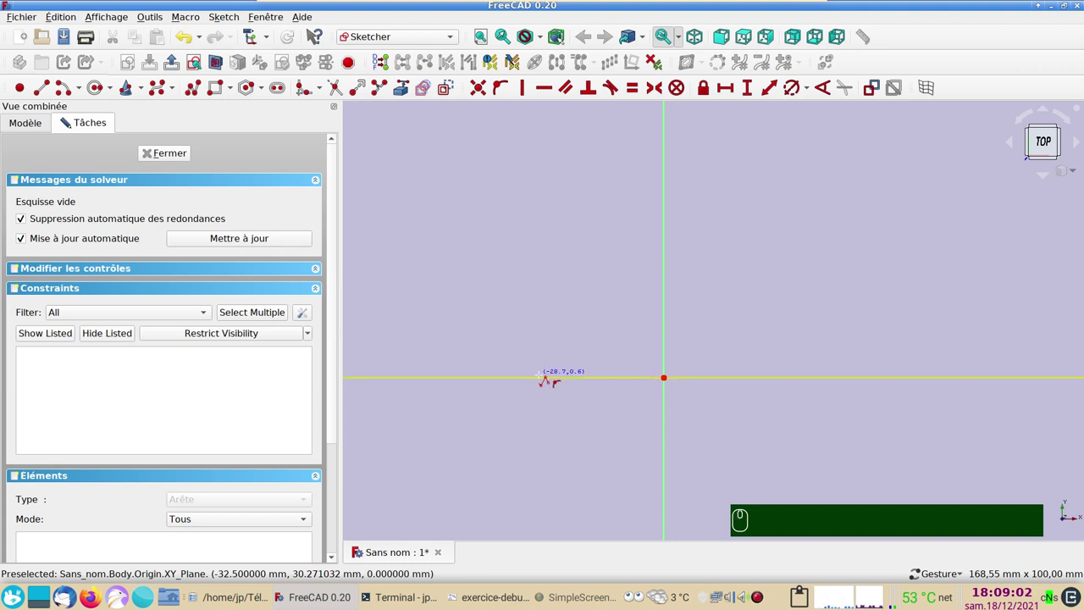
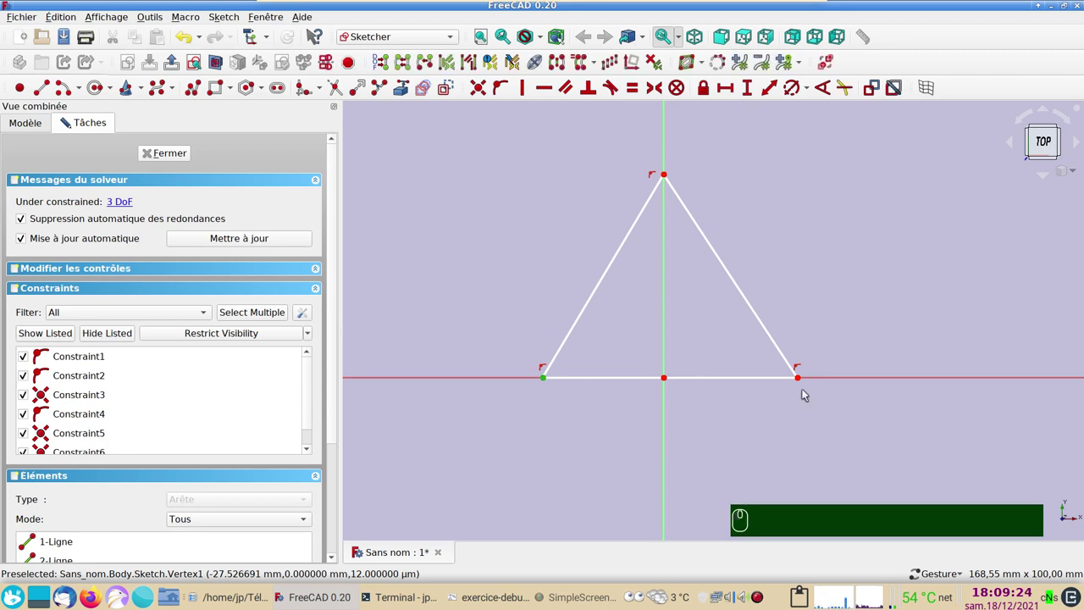
pyautogui.click(804, 381)
pyautogui.click(670, 381)
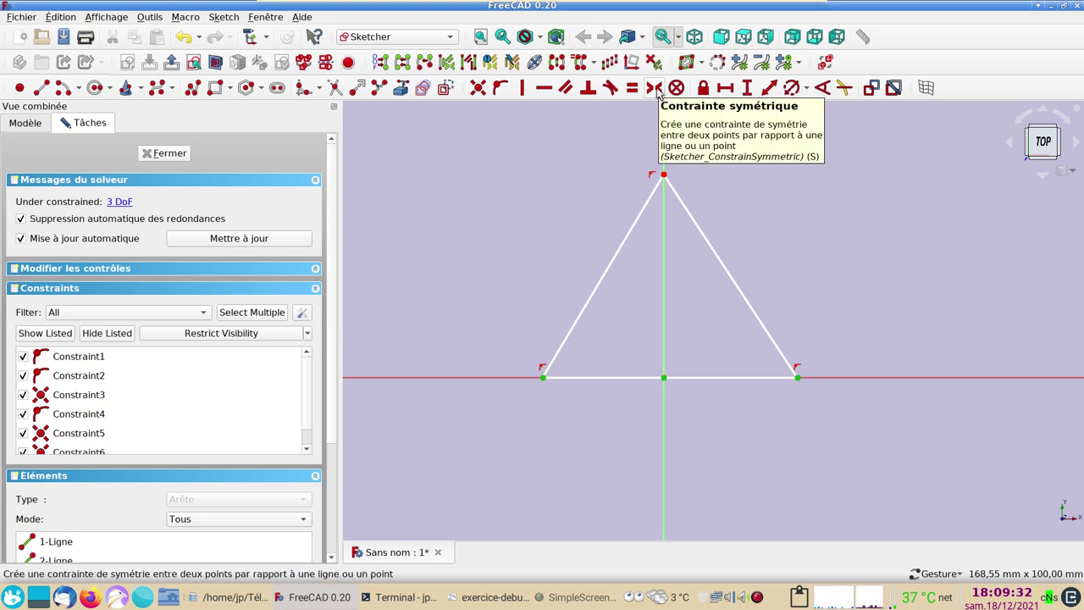
pyautogui.press('s')
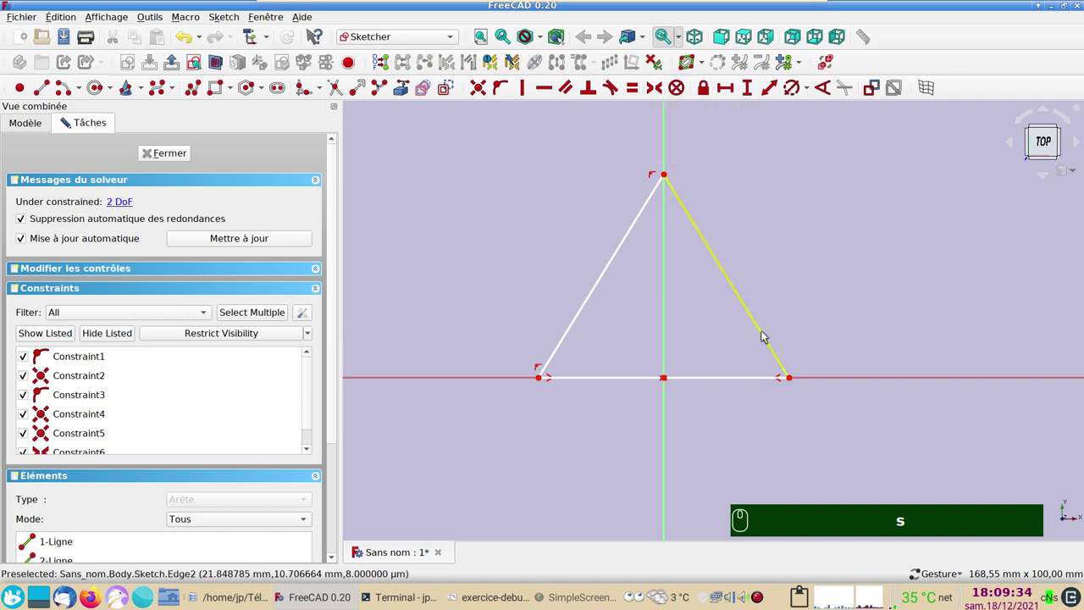
pyautogui.moveTo(795, 379); pyautogui.dragTo(748, 365)
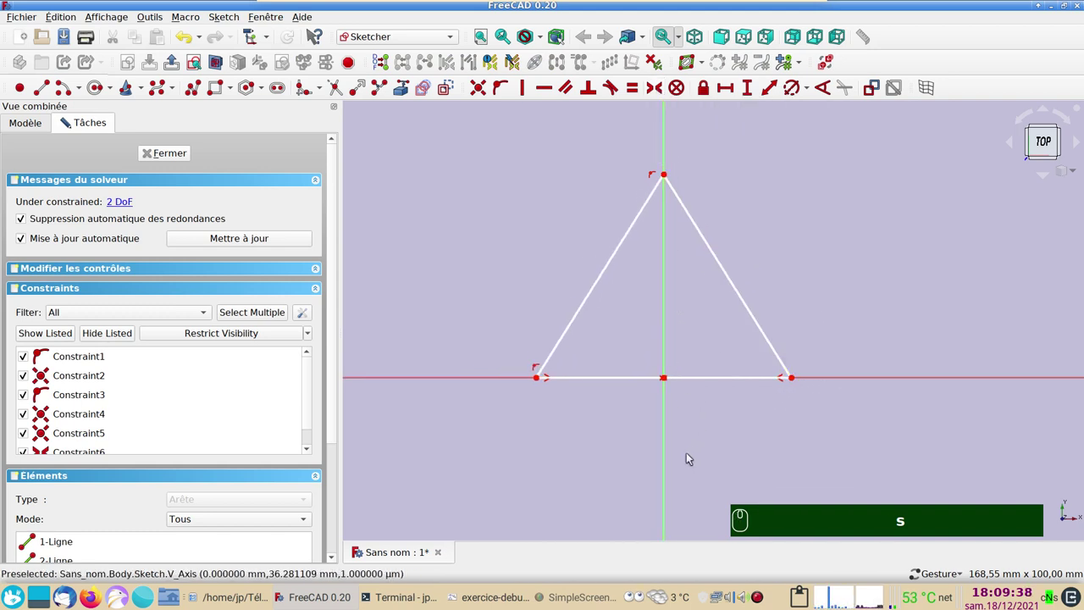
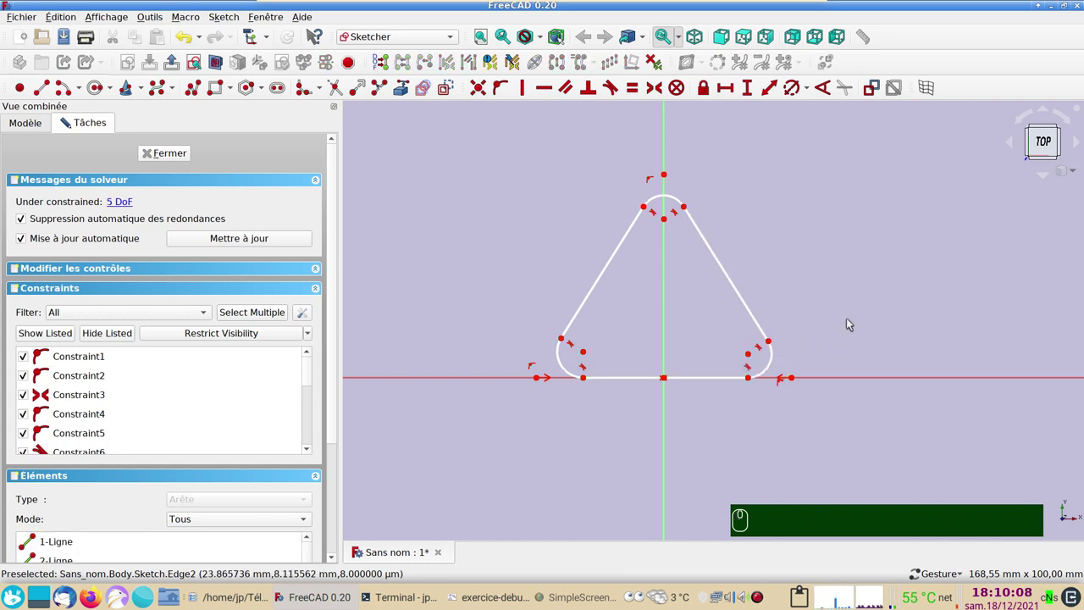
# Finish filleting the corners and select the corner arcs to make them equal
pyautogui.rightClick(844, 308)
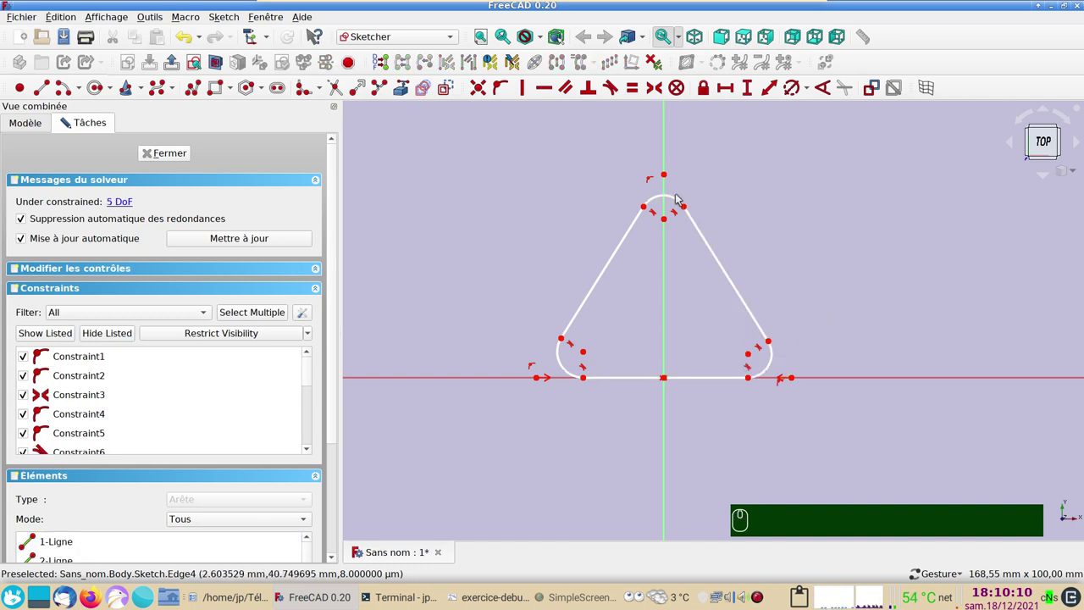
pyautogui.click(680, 201)
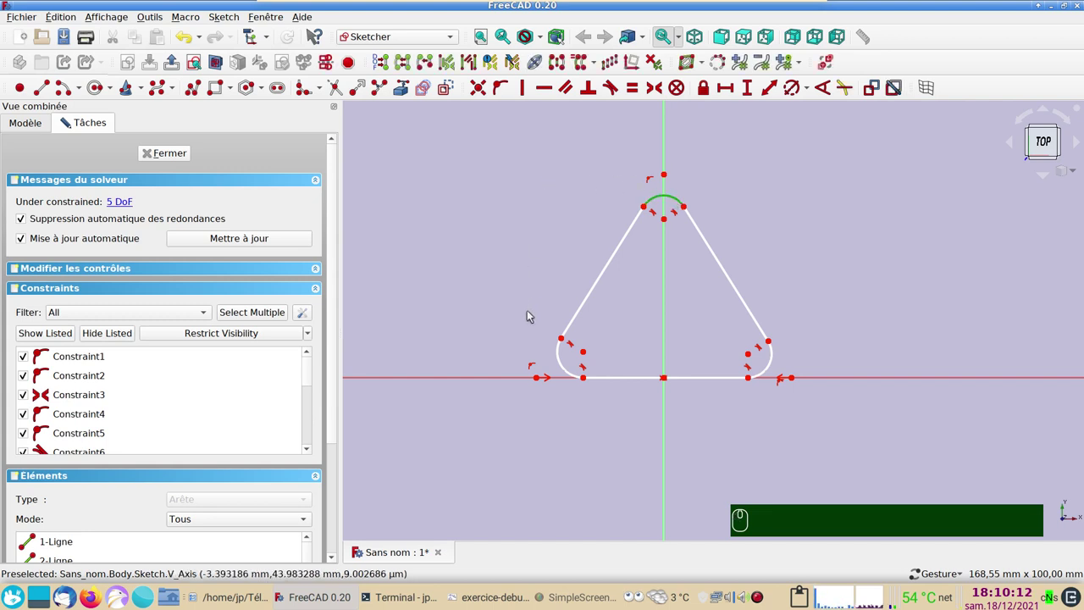
pyautogui.click(562, 363)
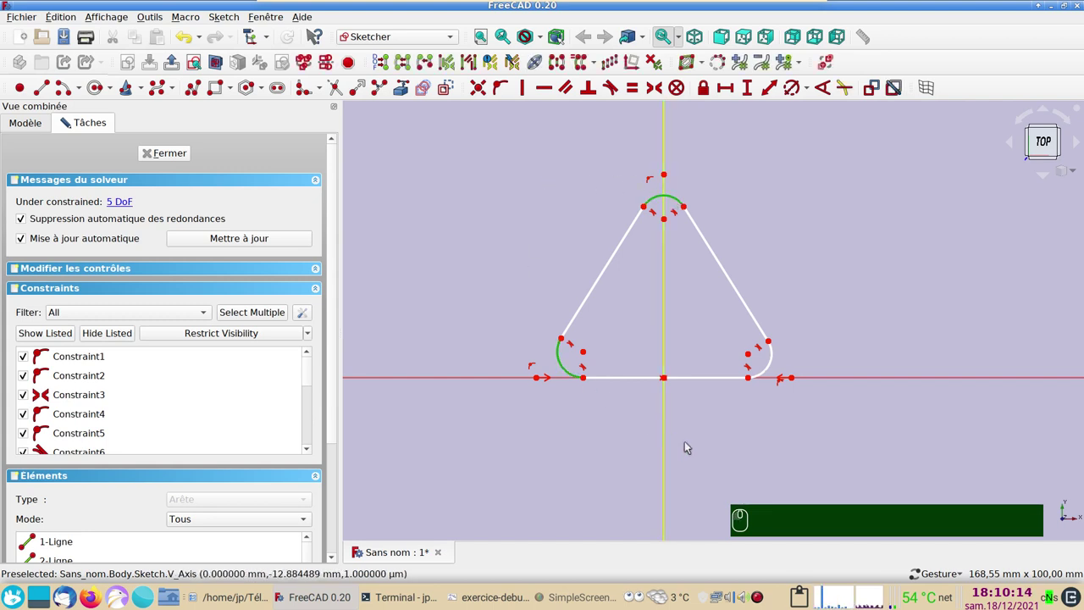
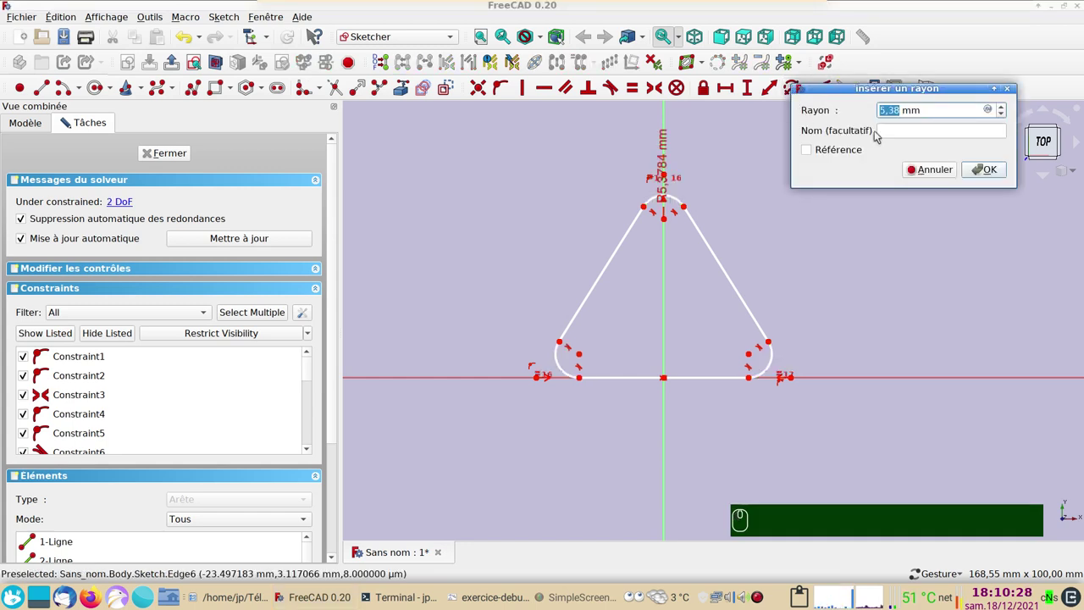
# Set the corner fillet radius to 7.5 mm
pyautogui.press('7')
pyautogui.write('.5')
pyautogui.press('Return')
pyautogui.press('Return')
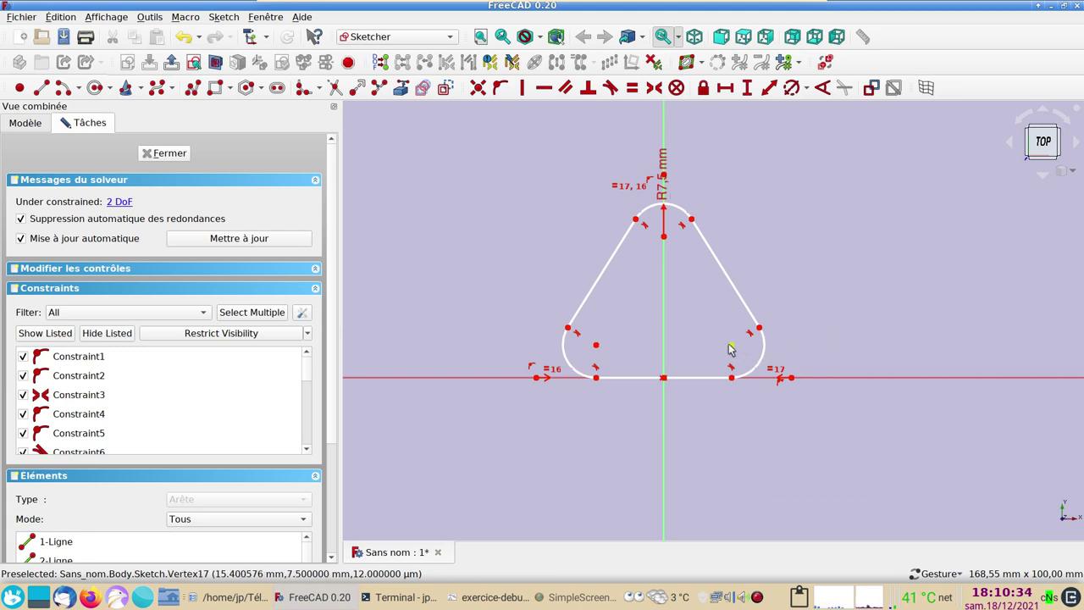
# Add 50 mm horizontal and 30 mm vertical distances between the arc centres, fully constraining the sketch
pyautogui.click(738, 348)
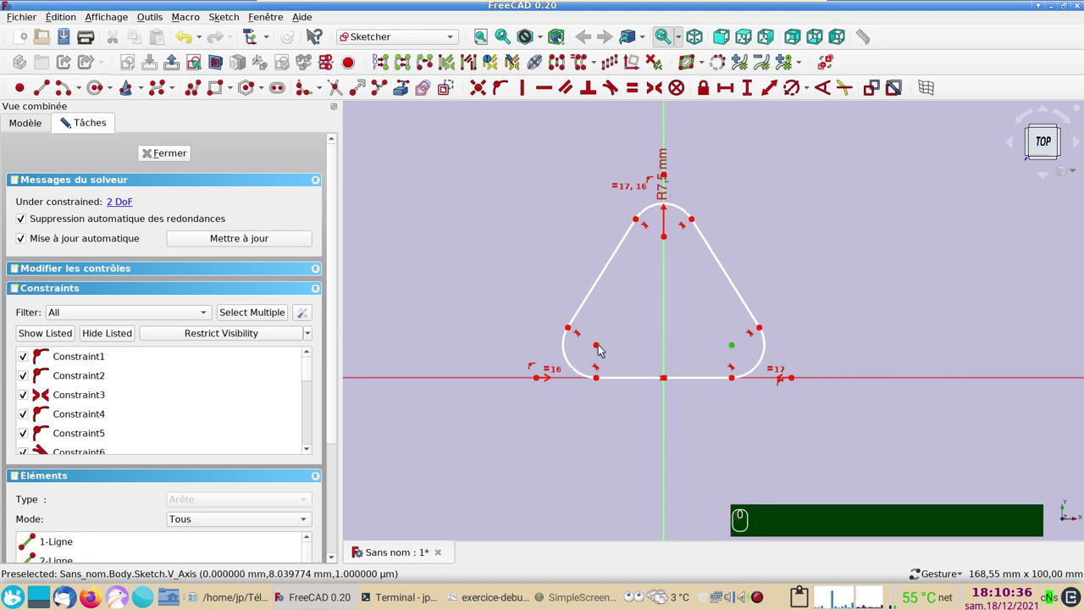
pyautogui.click(602, 347)
pyautogui.click(731, 88)
pyautogui.write('50')
pyautogui.press('Return')
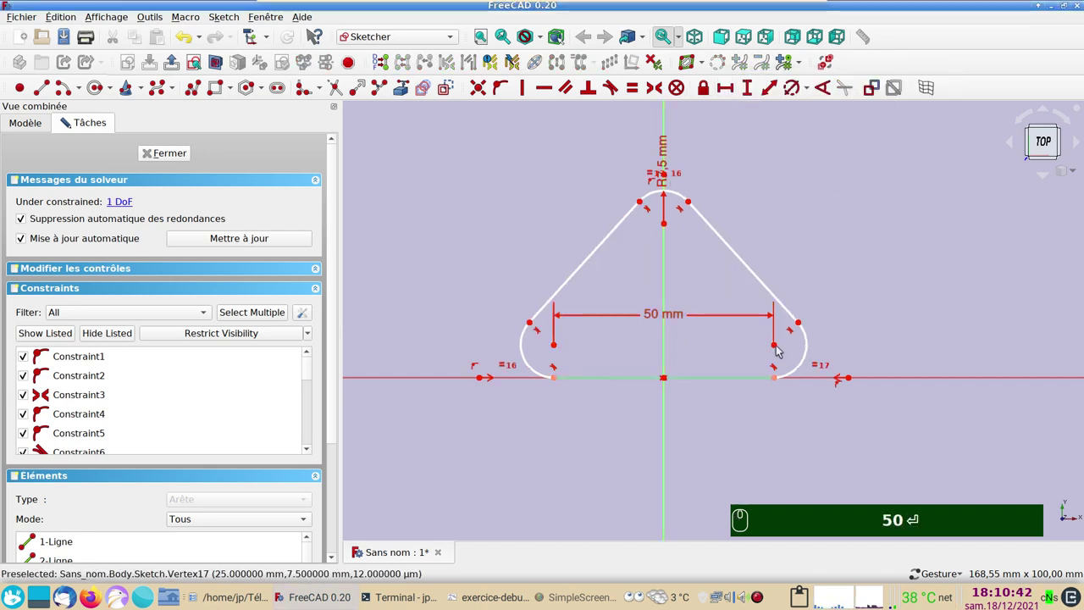
pyautogui.click(779, 347)
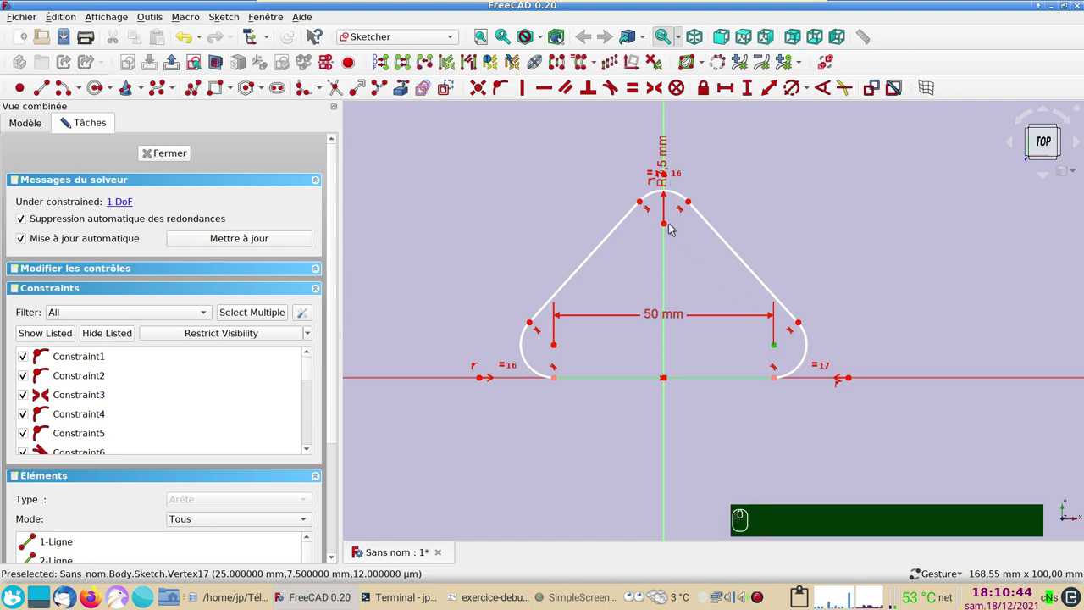
pyautogui.click(671, 227)
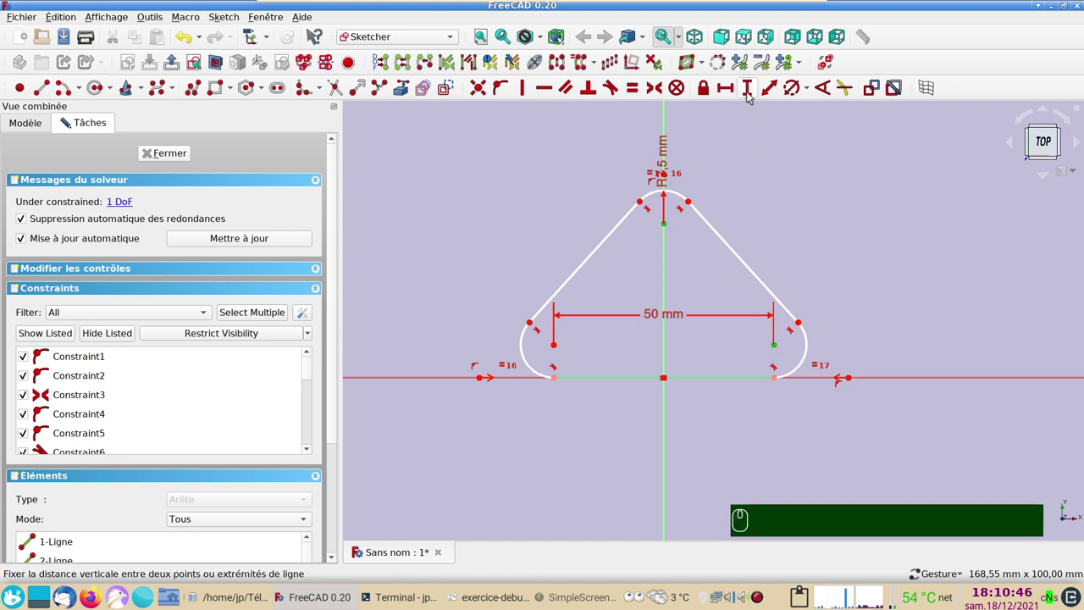
pyautogui.click(752, 94)
pyautogui.write('30')
pyautogui.press('Return')
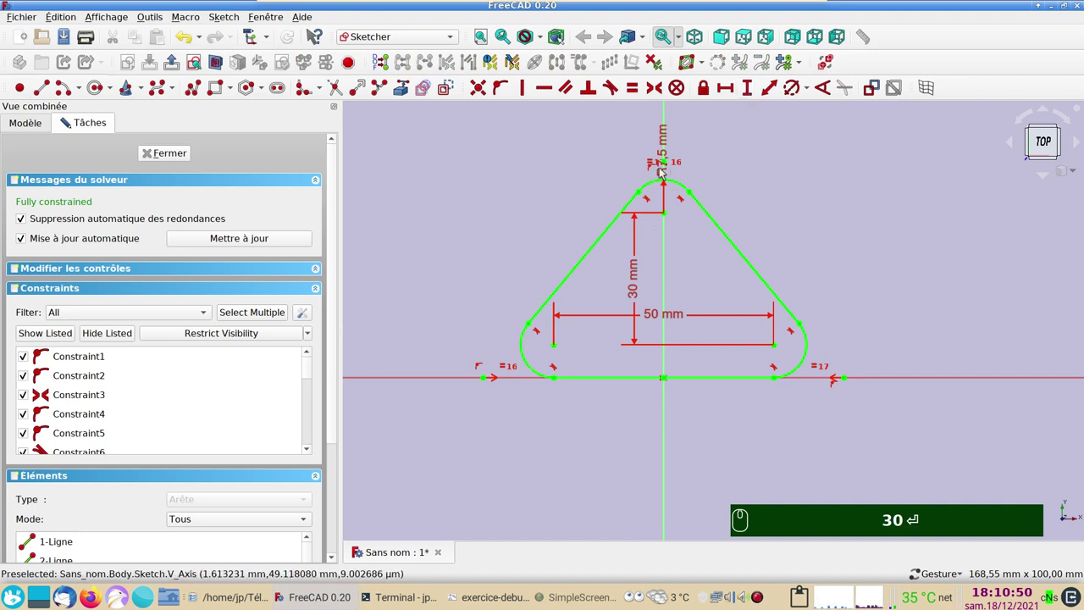
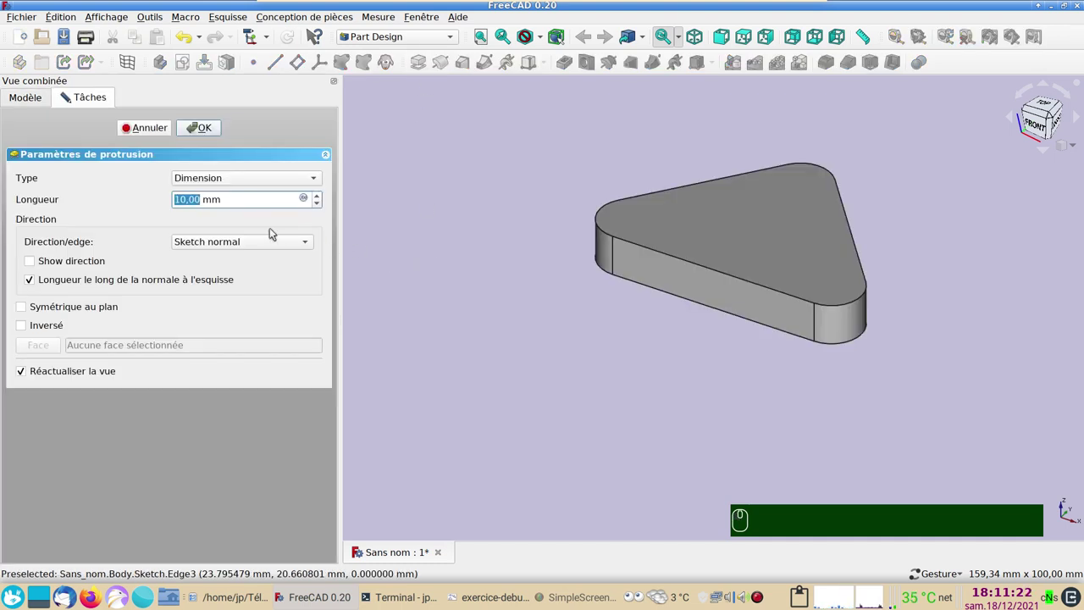
# Pad the rounded triangle 4 mm into a solid base plate
pyautogui.press('4')
pyautogui.click(211, 132)
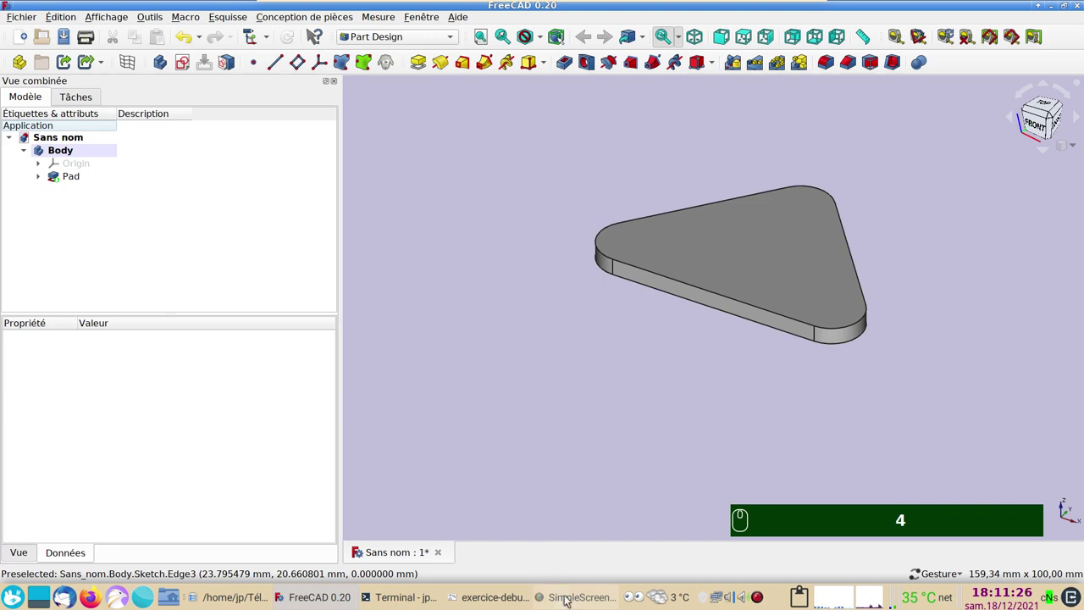
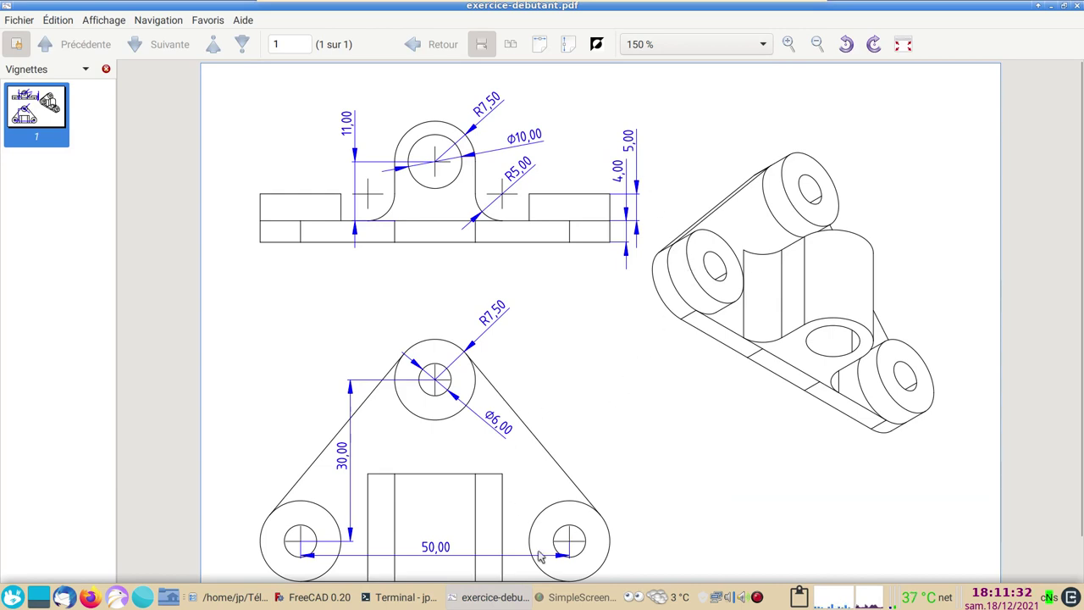
# Return from the exercice-debutant.pdf drawing to the FreeCAD model
pyautogui.click(334, 598)
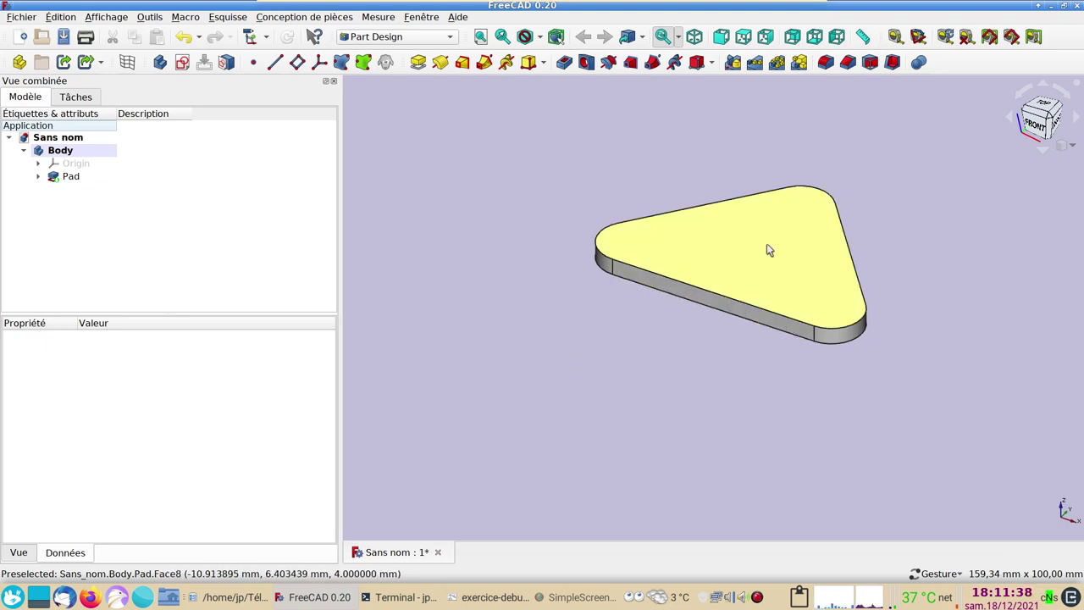
# Create a ShapeBinder from the pad's top face and select it in the tree
pyautogui.rightClick(952, 237)
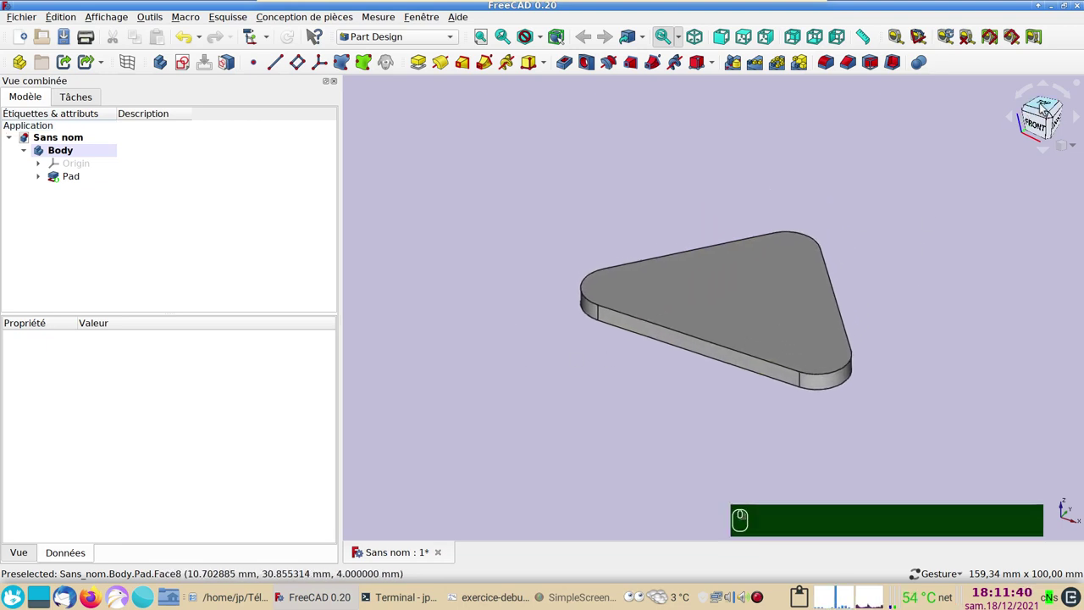
pyautogui.click(779, 298)
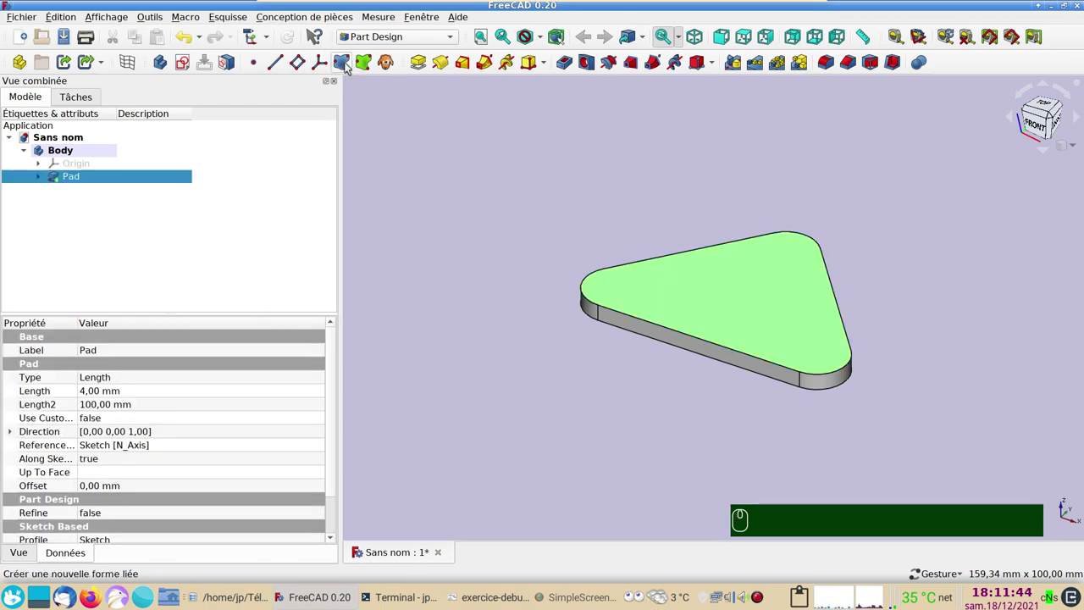
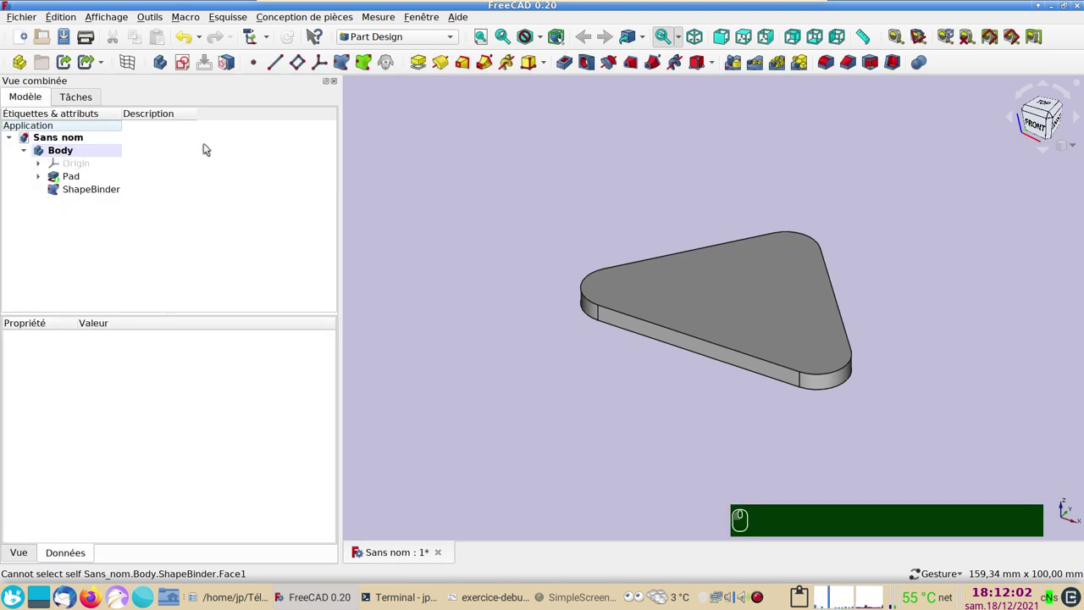
pyautogui.click(115, 202)
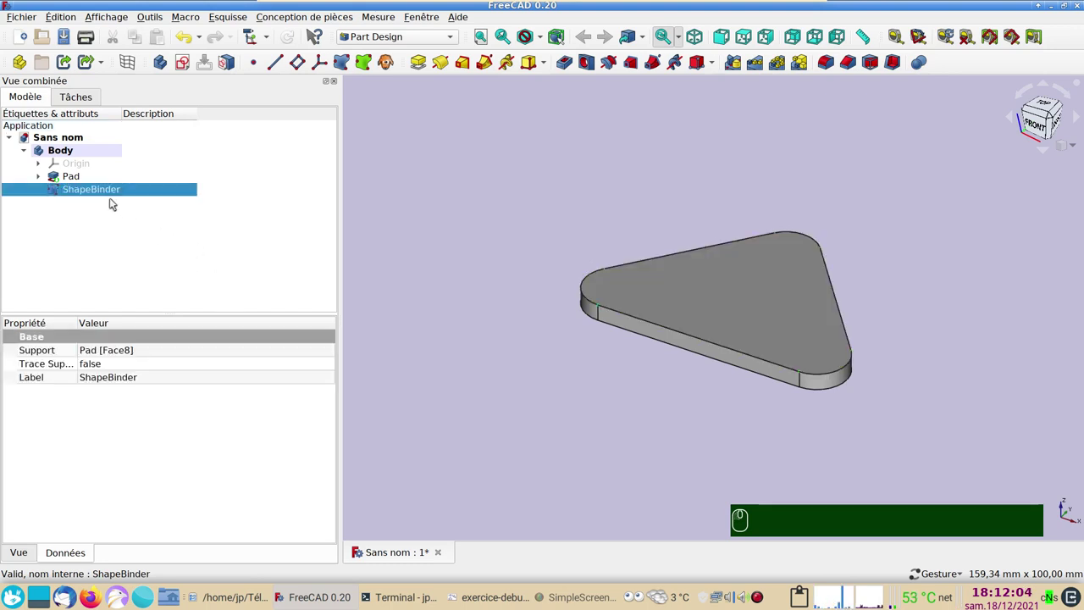
pyautogui.click(107, 201)
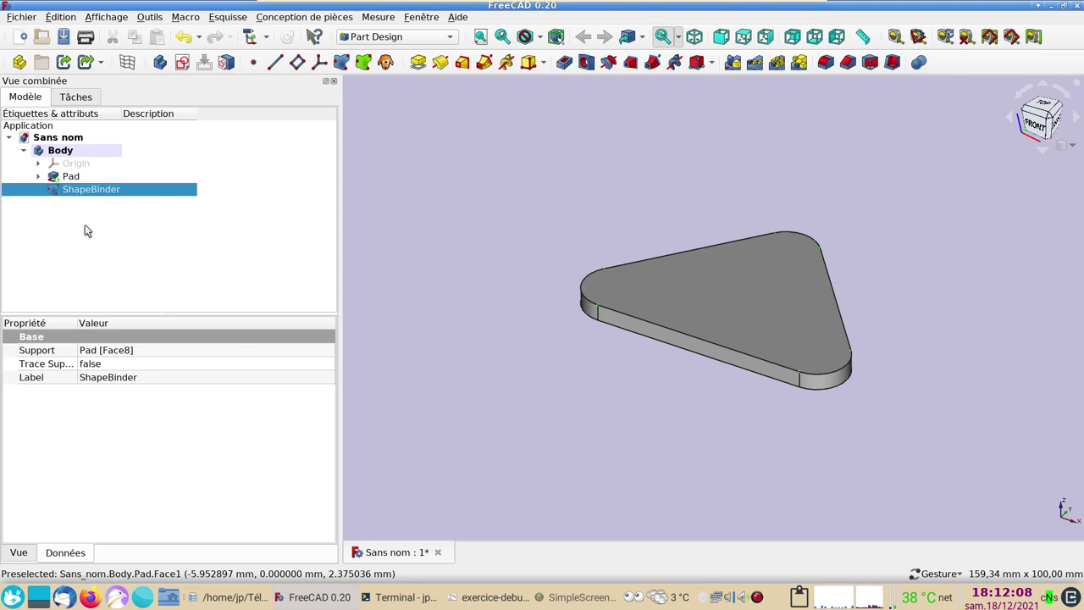
# Hide the Pad solid and start a new sketch on the ShapeBinder face
pyautogui.click(72, 177)
pyautogui.press('space')
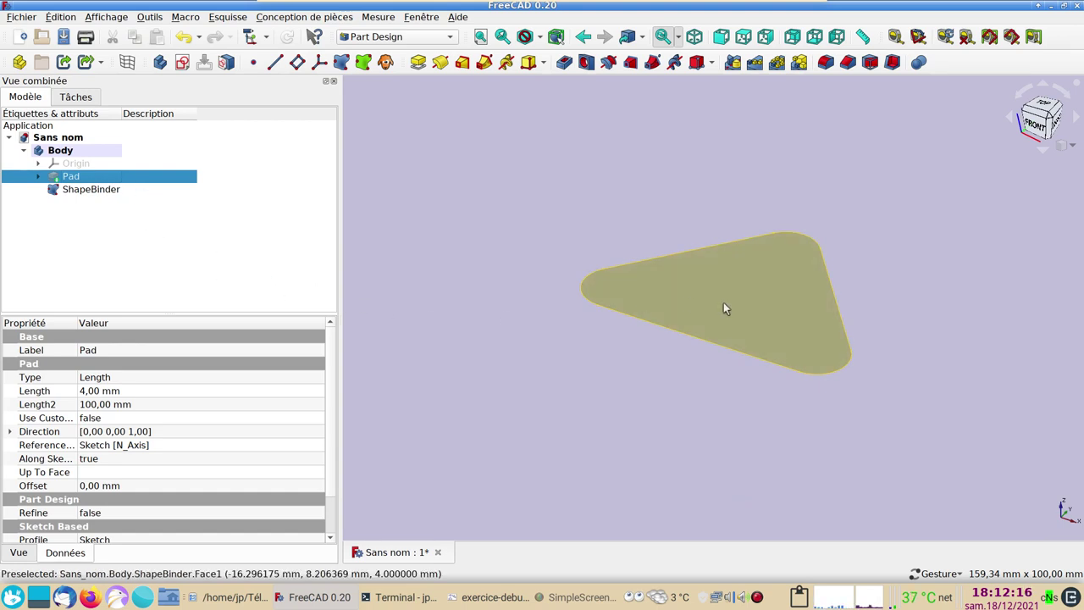
pyautogui.click(729, 307)
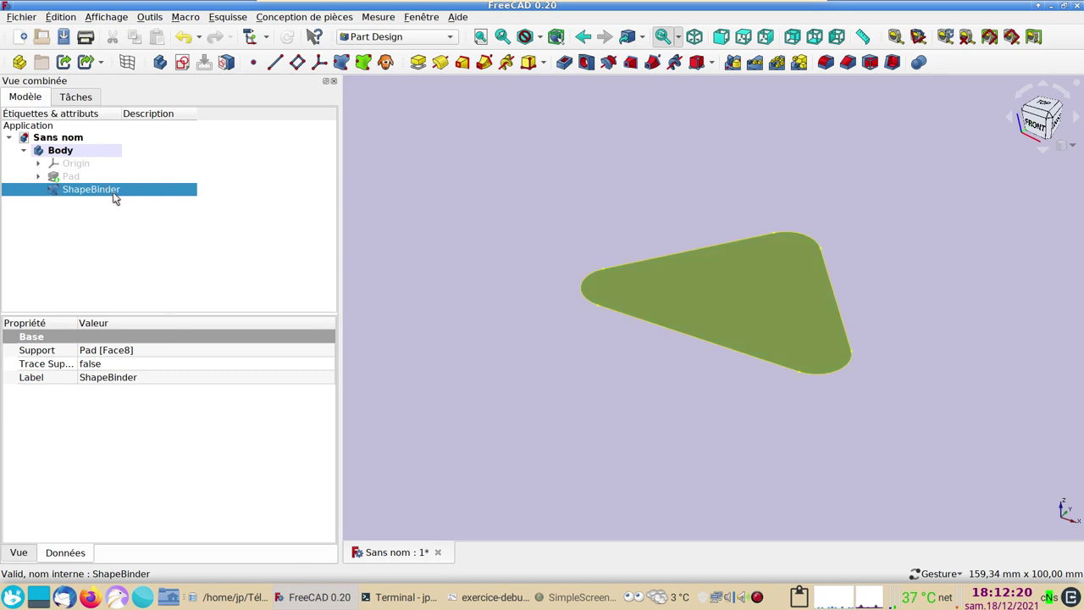
pyautogui.click(184, 69)
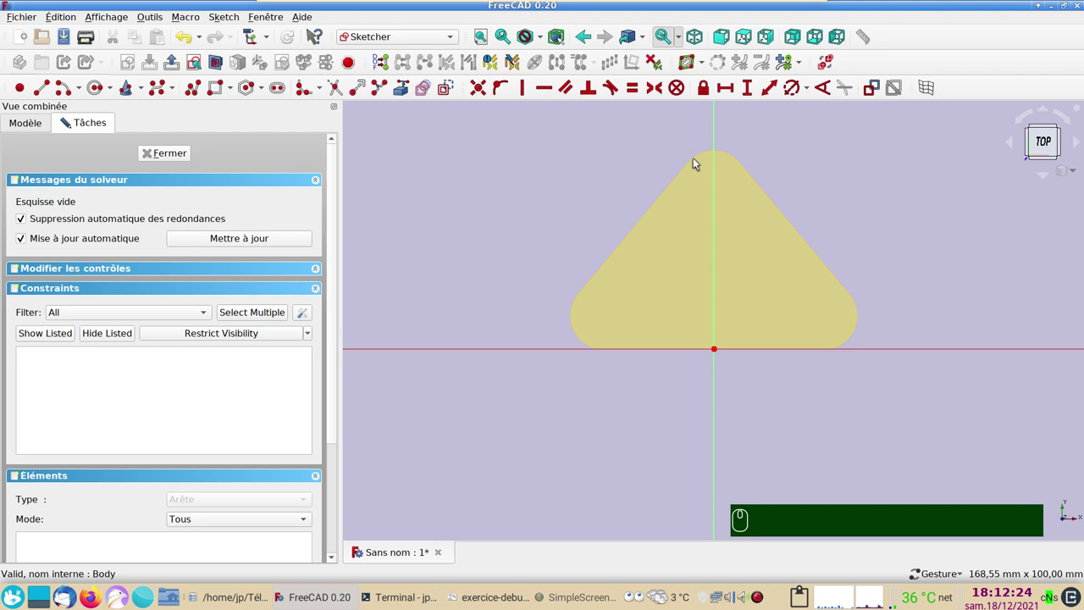
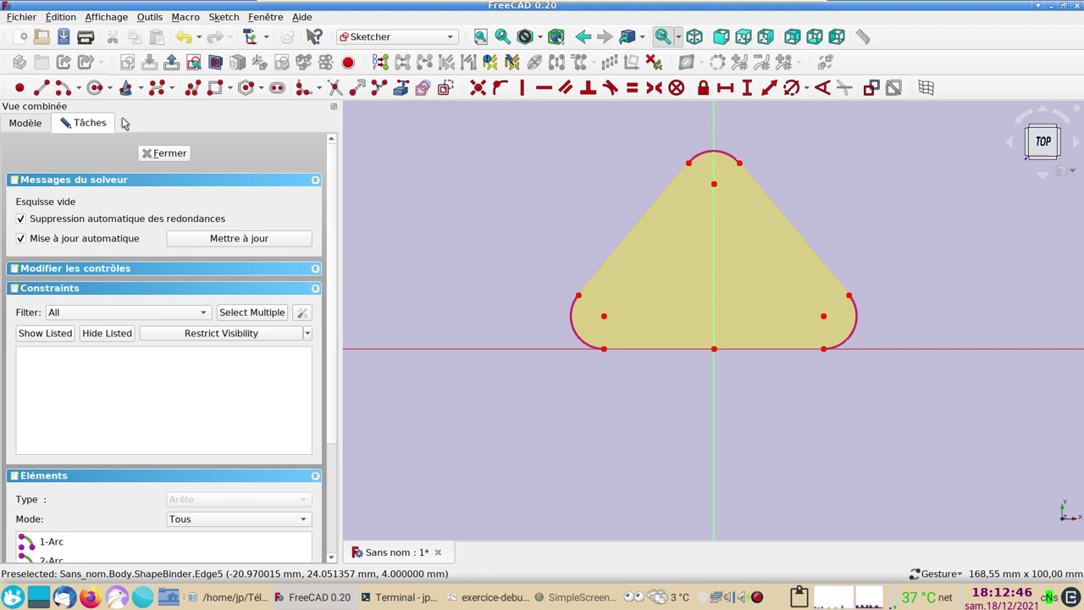
# Draw three circles on the corner arc centres and start padding them into bosses
pyautogui.click(101, 90)
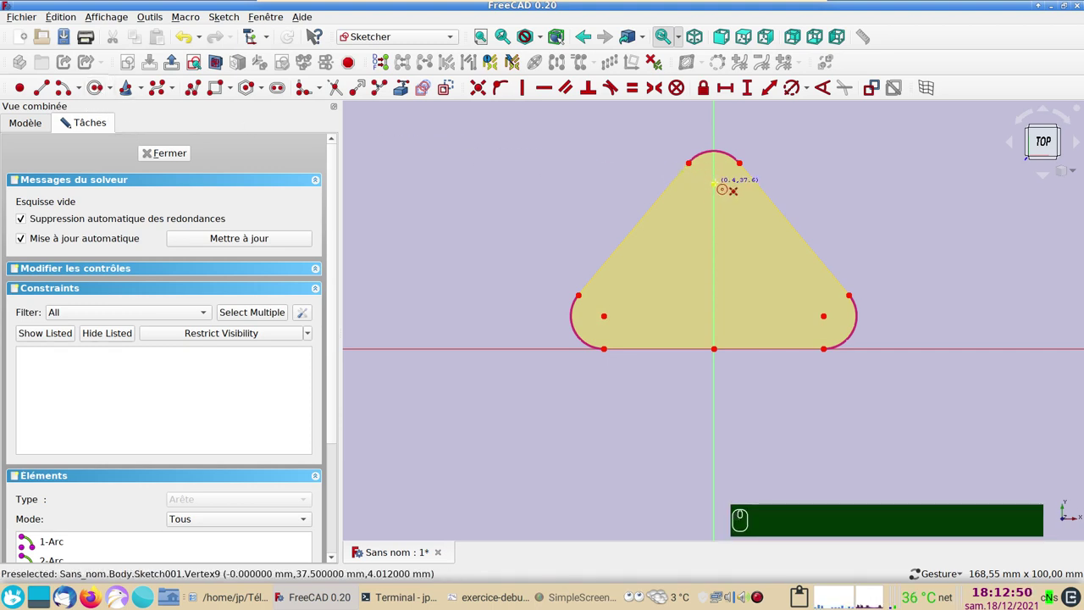
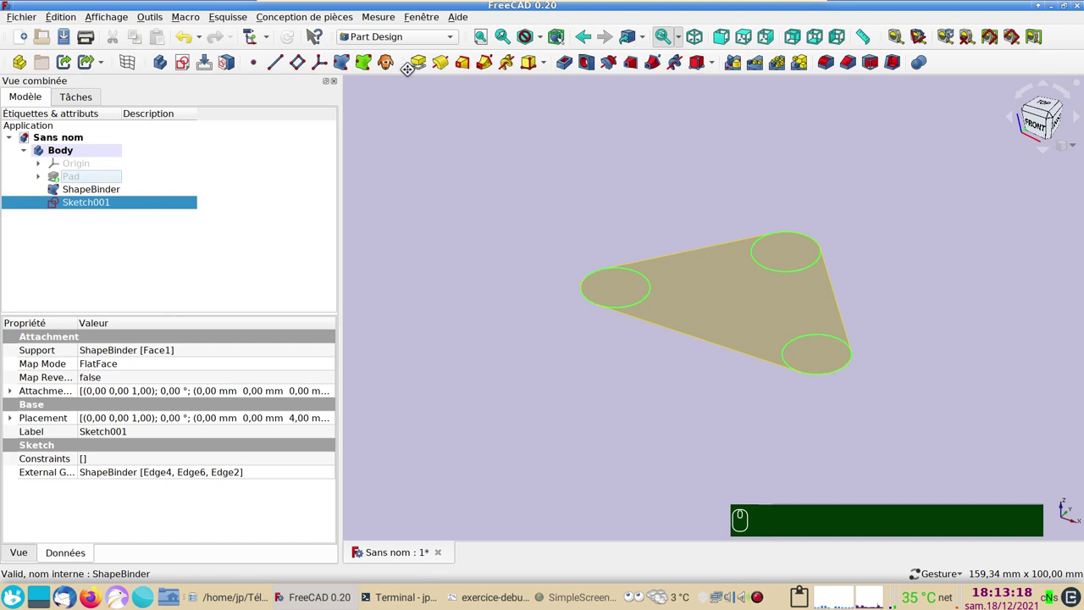
pyautogui.click(421, 67)
# Set the boss pad length to 5 mm and confirm Pad001
pyautogui.doubleClick(421, 67)
pyautogui.press('5')
pyautogui.press('Return')
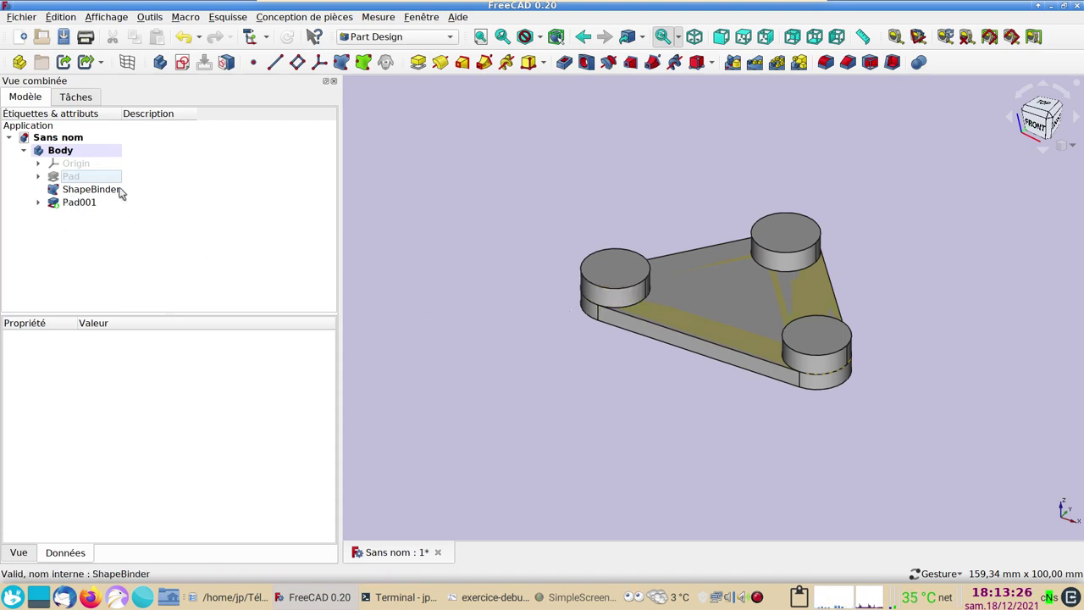
# Toggle Pad001 and ShapeBinder visibility to leave only the triangular face shown, then select the body
pyautogui.click(88, 195)
pyautogui.press('space')
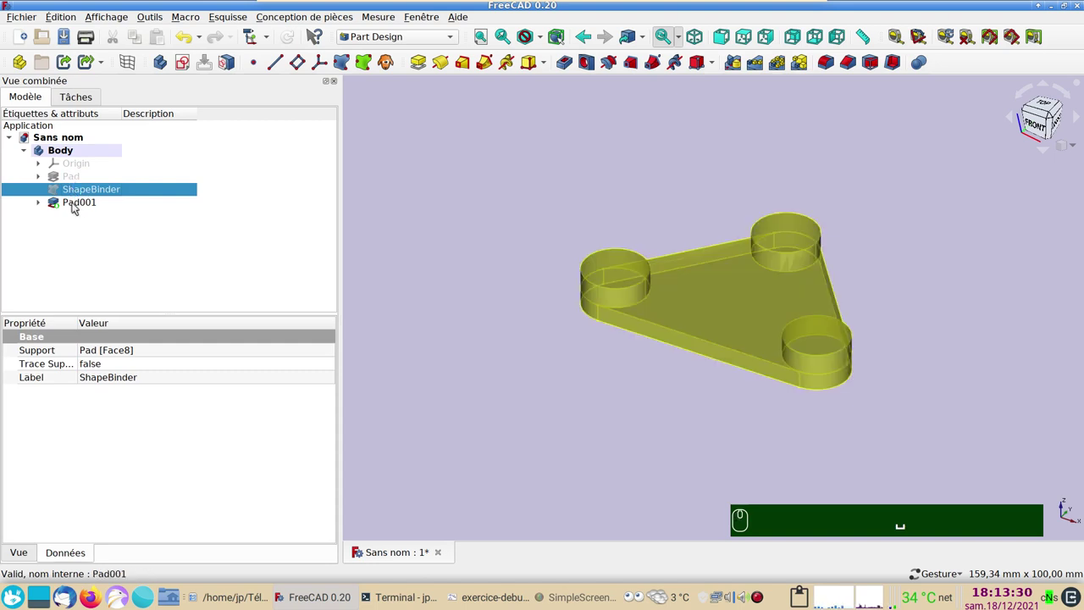
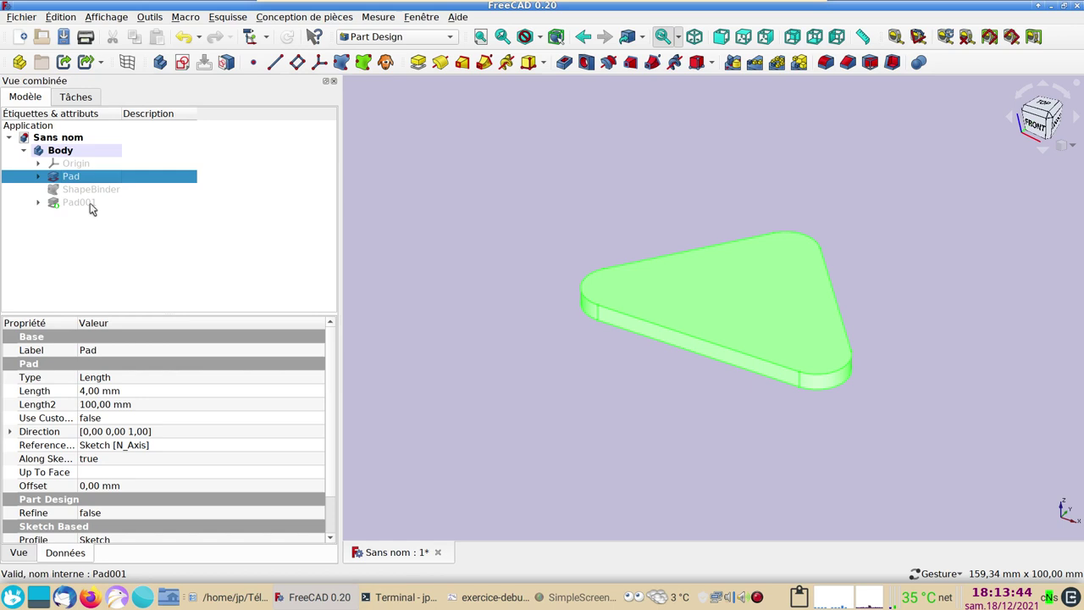
pyautogui.click(97, 212)
pyautogui.press('space')
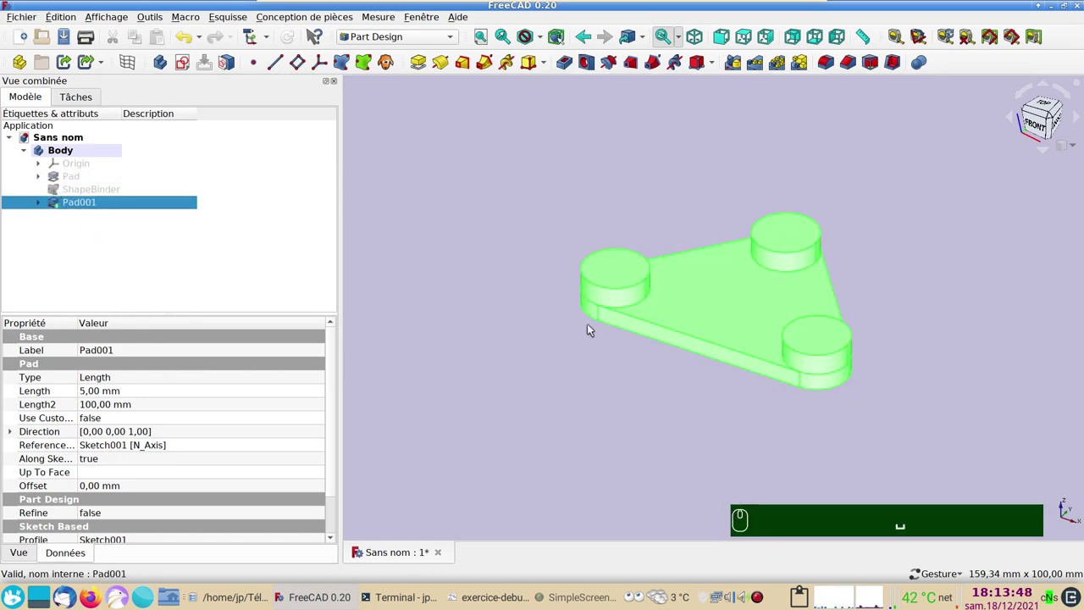
pyautogui.click(552, 222)
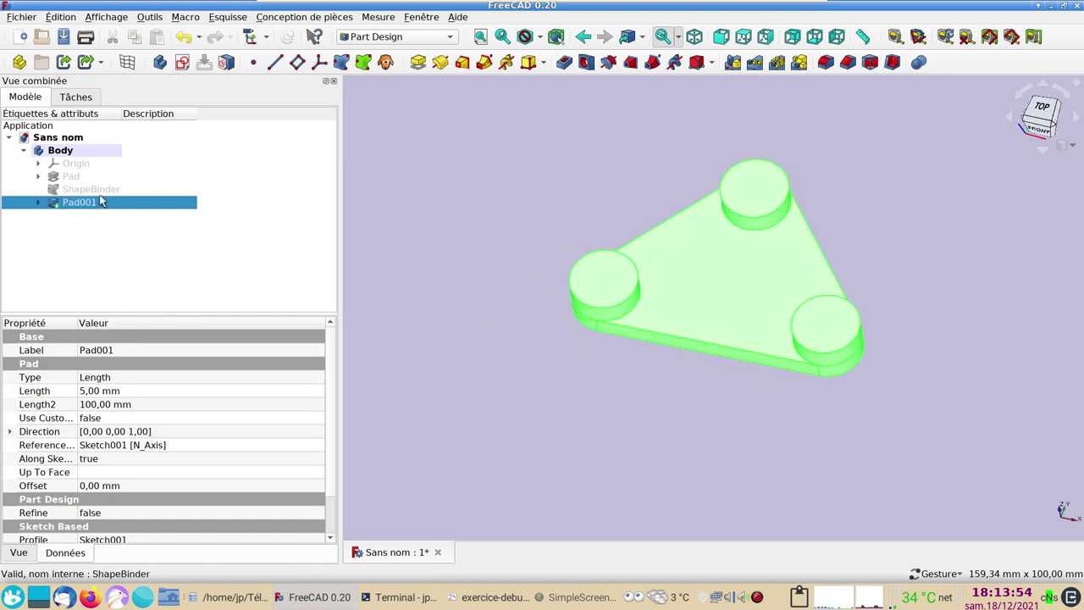
pyautogui.click(92, 194)
pyautogui.press('space')
pyautogui.click(85, 203)
pyautogui.click(103, 232)
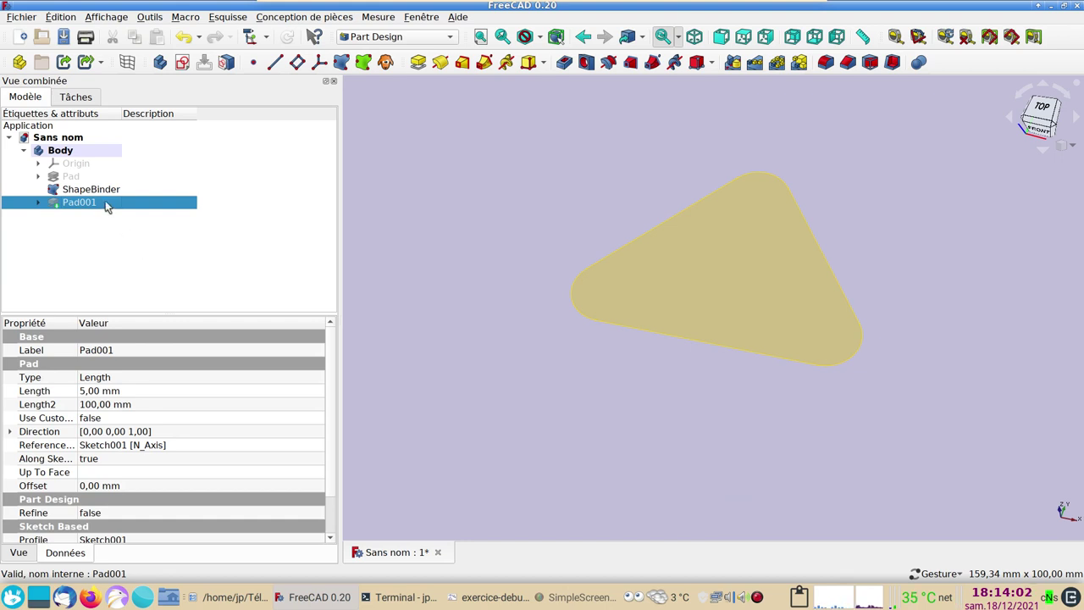
pyautogui.click(99, 191)
pyautogui.click(681, 312)
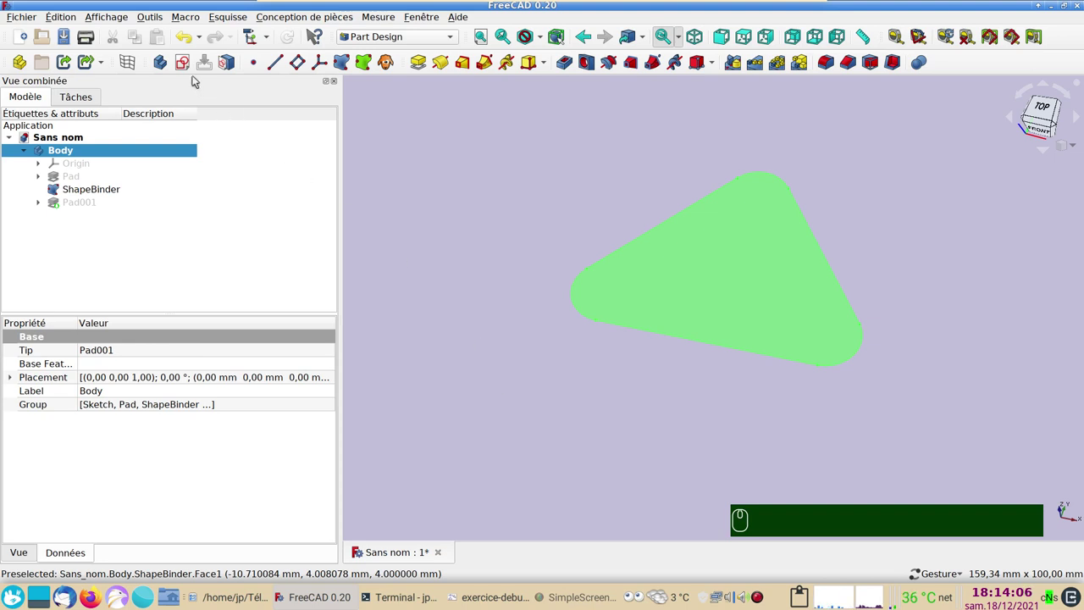
# Start a new sketch supported on the ShapeBinder face
pyautogui.click(185, 64)
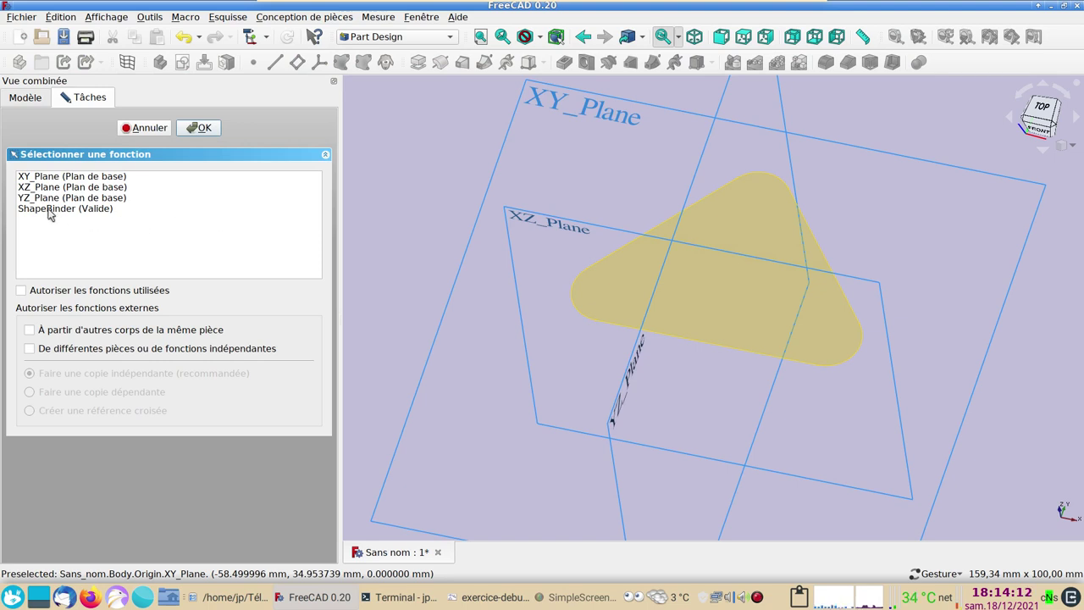
pyautogui.click(55, 218)
pyautogui.click(79, 239)
pyautogui.click(212, 128)
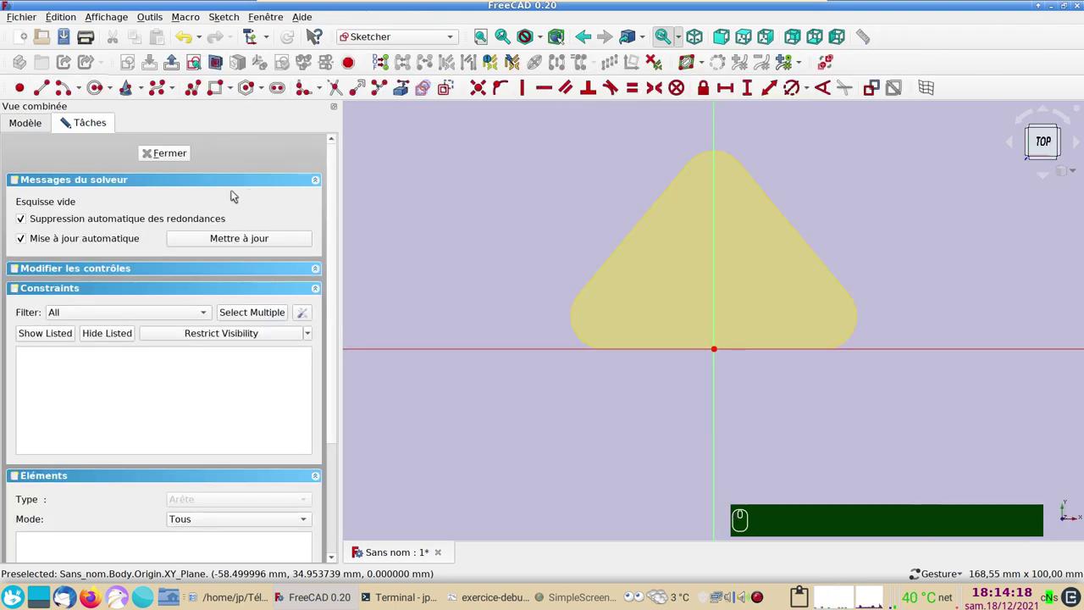
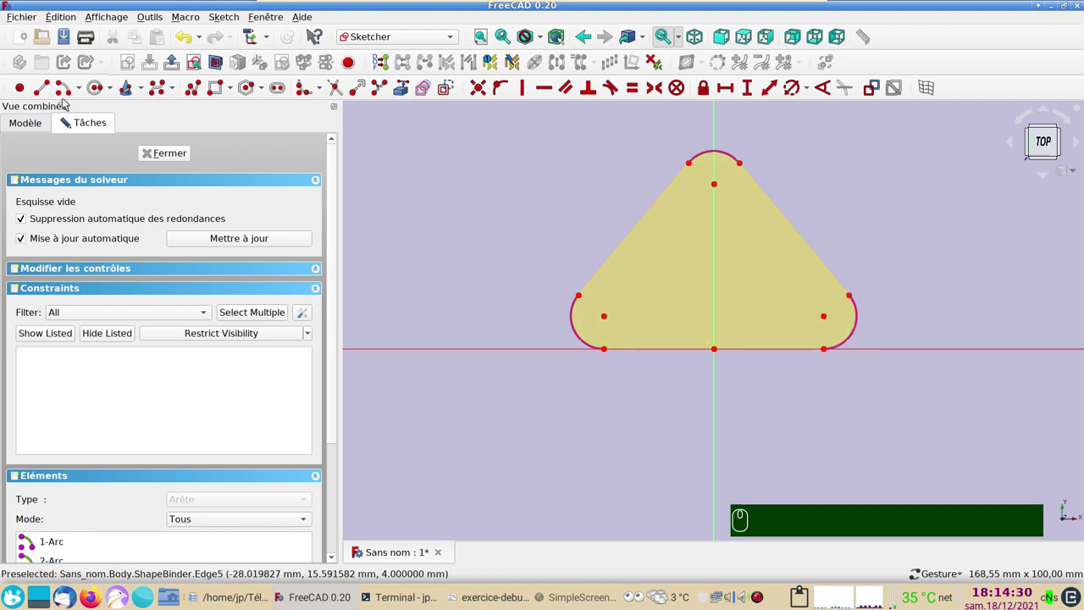
# Draw three equal circles on the corner arcs and constrain their diameter to 6 mm
pyautogui.click(98, 90)
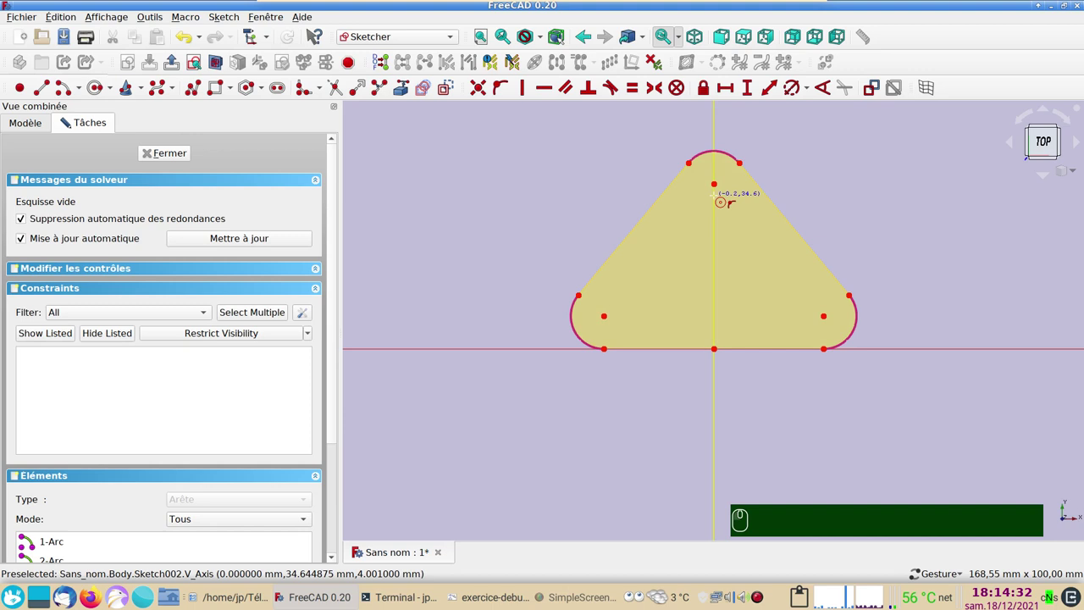
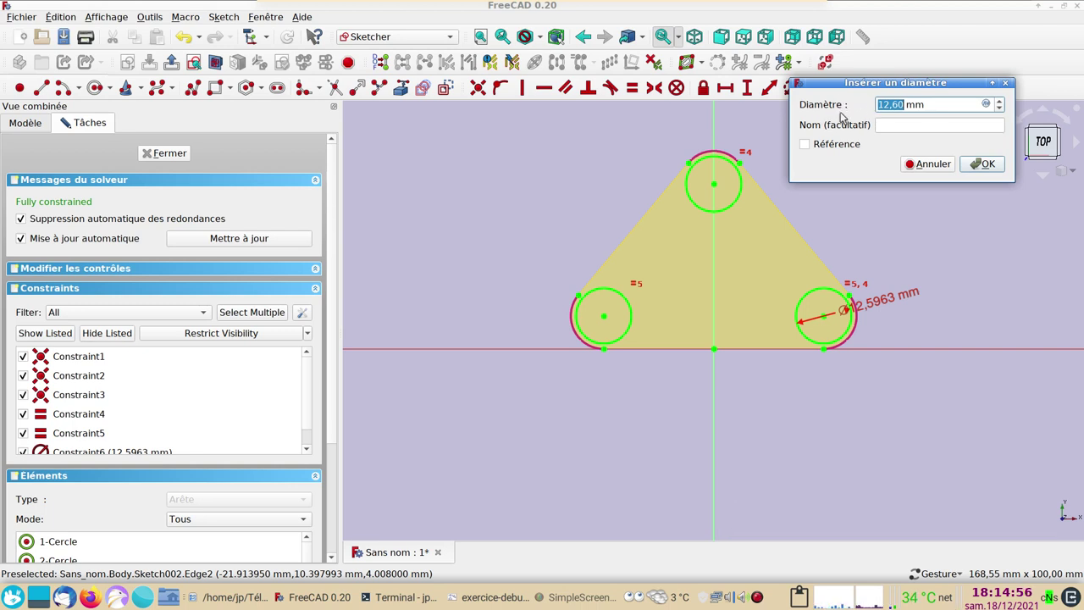
pyautogui.press('6')
pyautogui.press('Return')
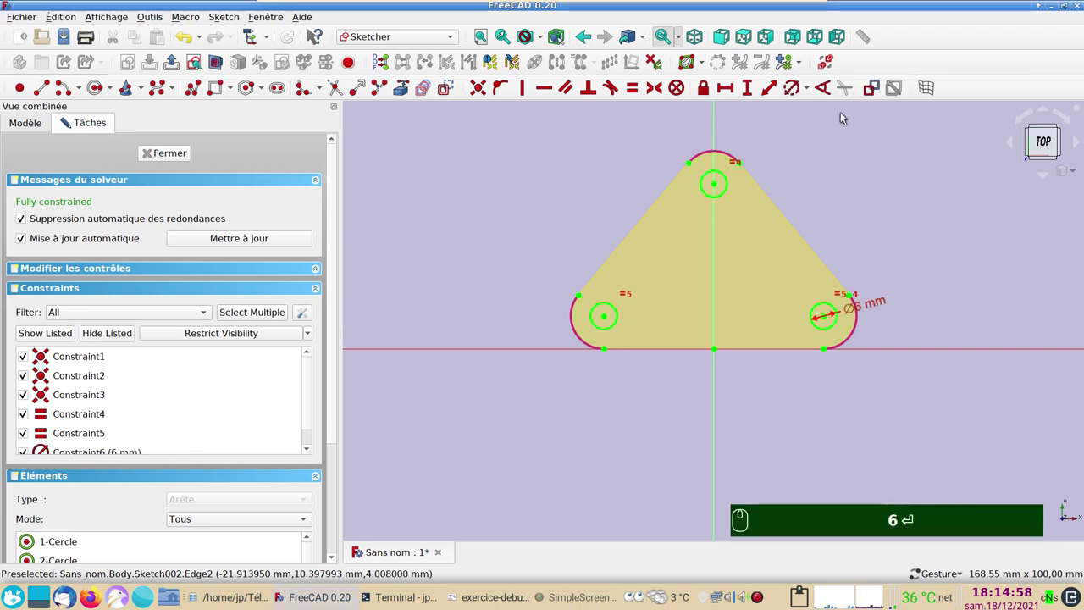
pyautogui.press('Return')
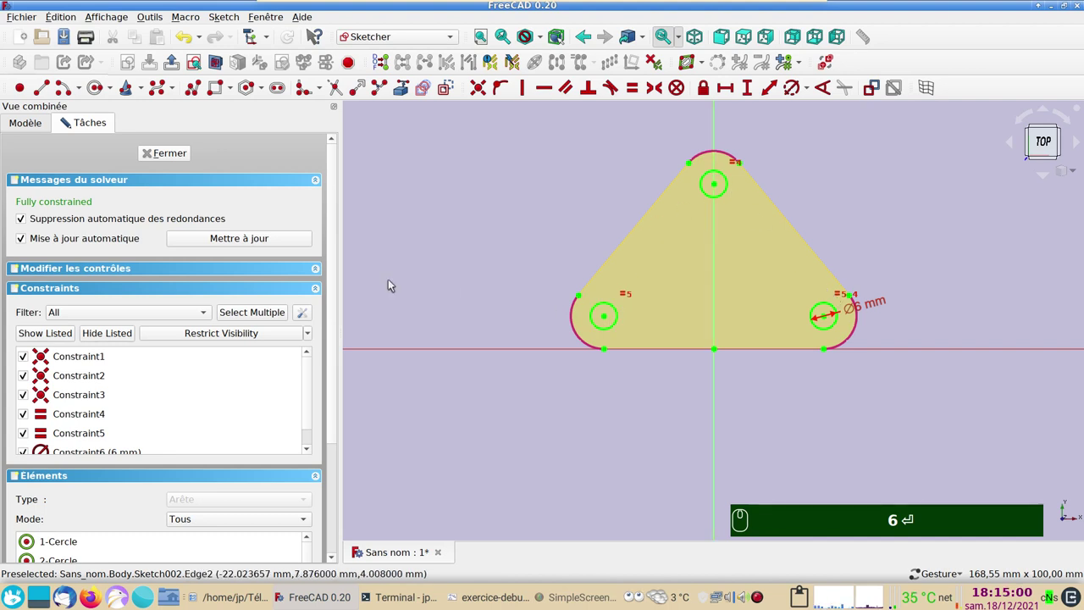
# Close the hole sketch and make the bosses solid visible again with the ShapeBinder selected
pyautogui.click(172, 156)
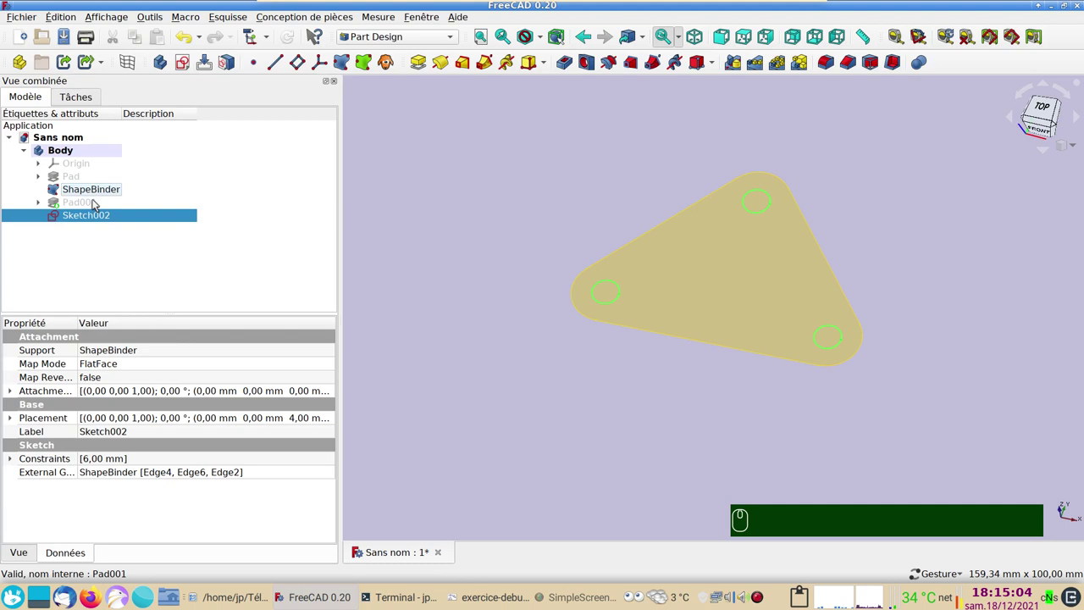
pyautogui.click(98, 202)
pyautogui.press('space')
pyautogui.click(94, 216)
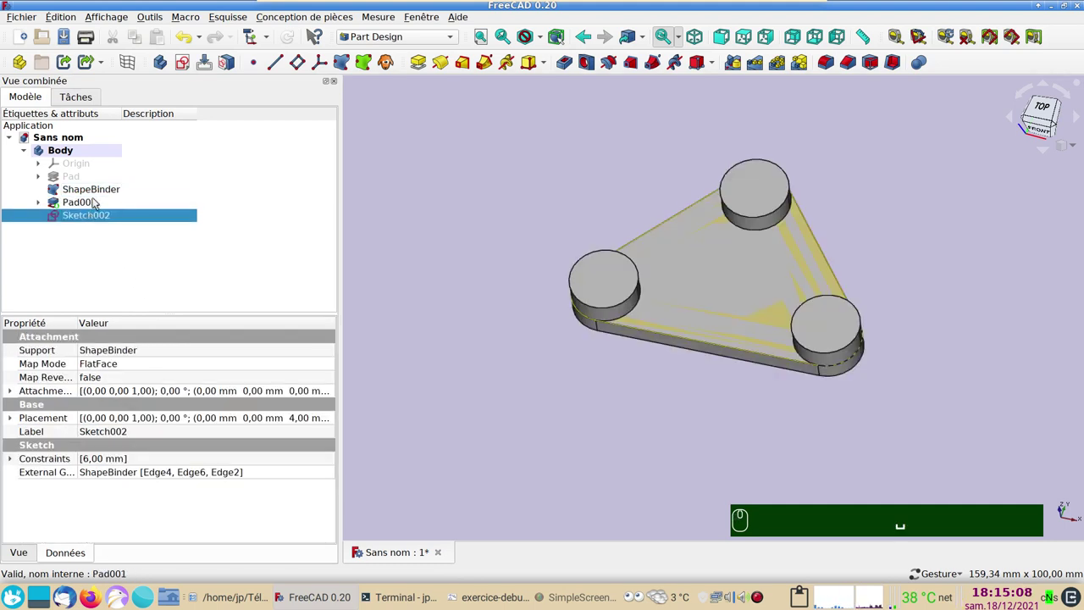
pyautogui.click(98, 195)
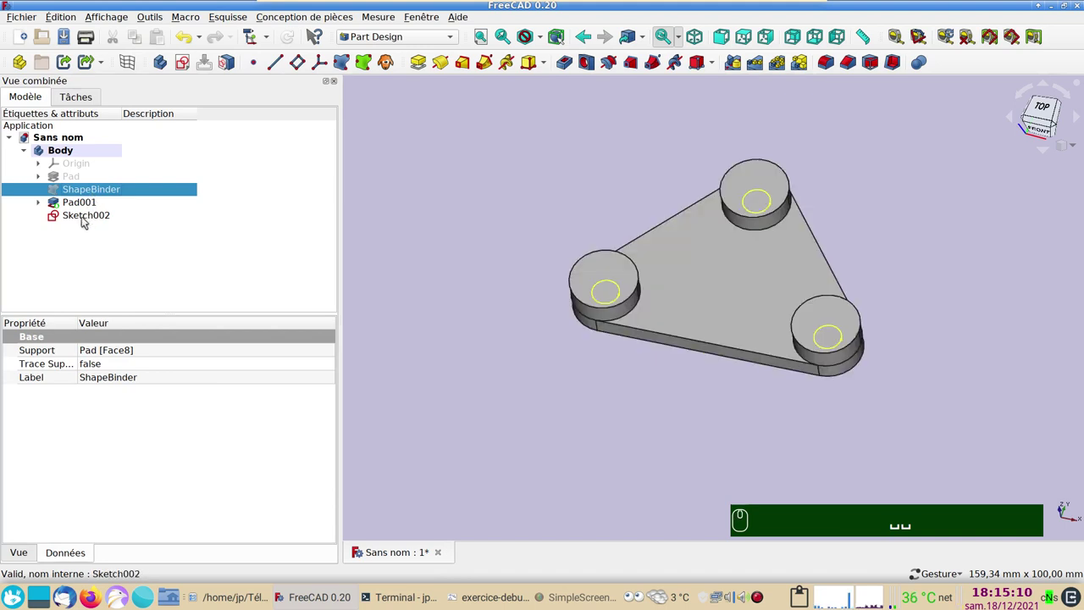
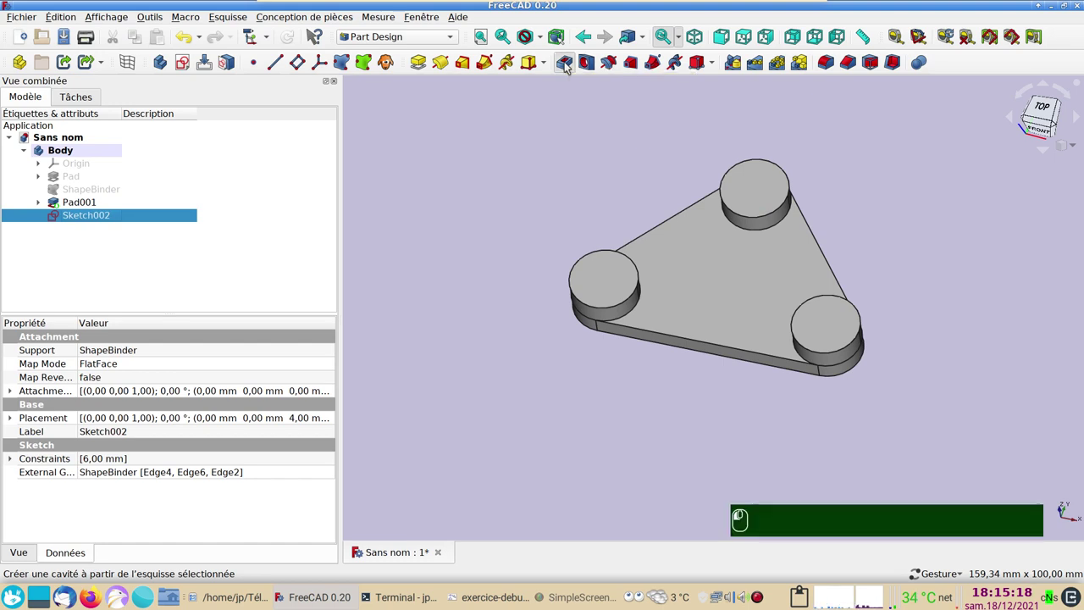
# Cut the hole sketch as a Pocket, symmetric to plane, type Through all
pyautogui.click(535, 159)
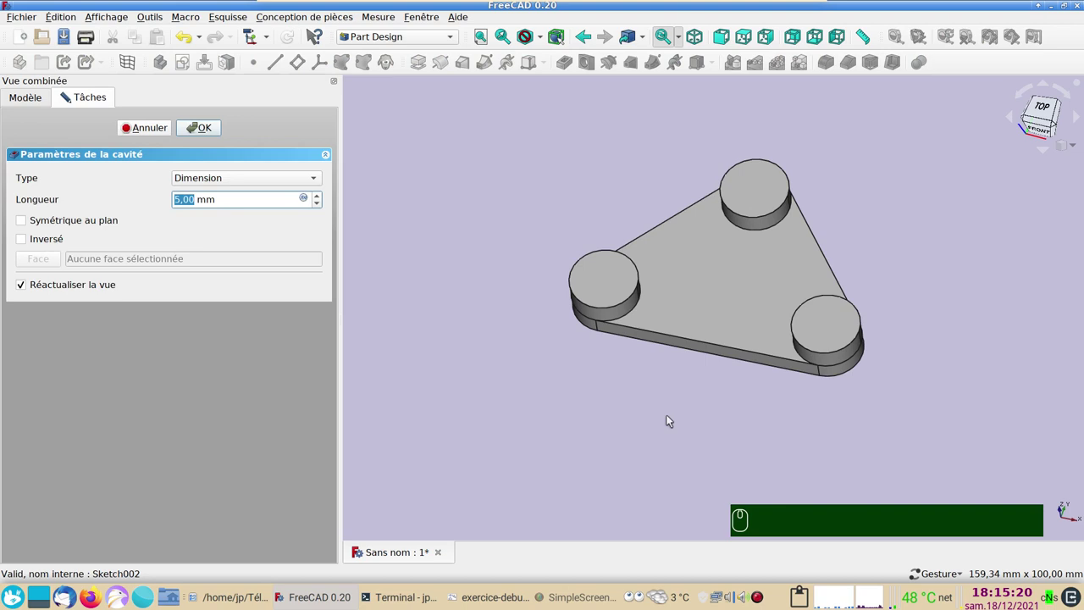
pyautogui.moveTo(677, 402); pyautogui.dragTo(721, 389)
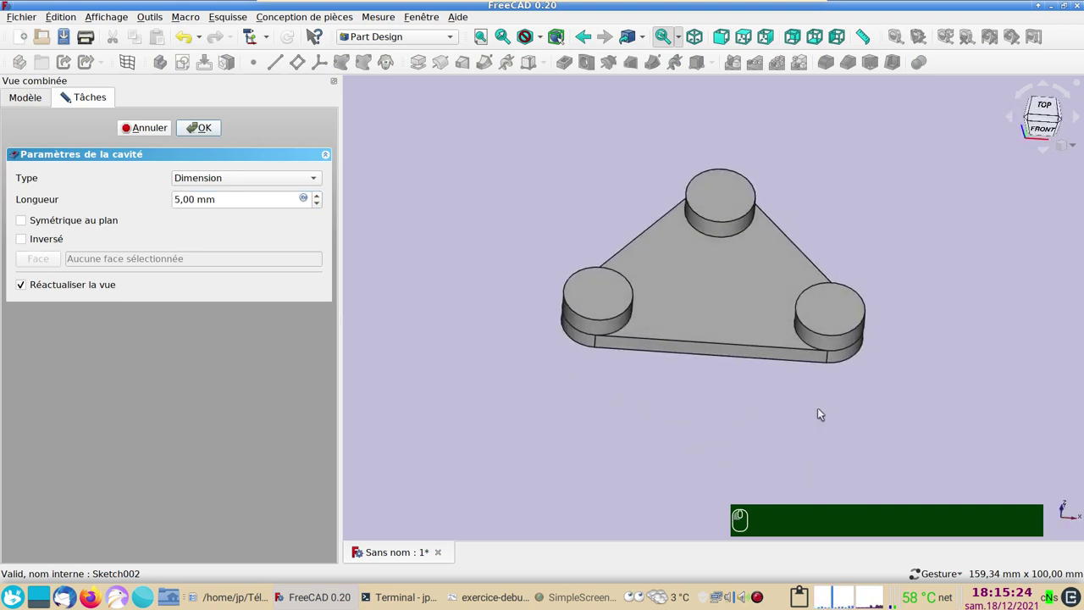
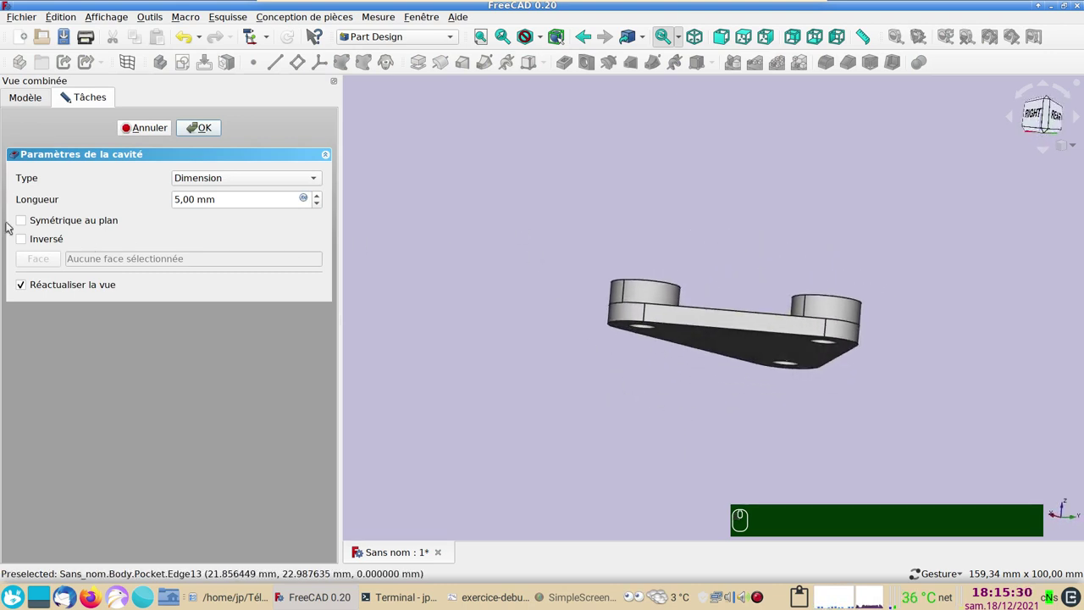
pyautogui.click(23, 223)
pyautogui.moveTo(706, 223); pyautogui.dragTo(547, 265)
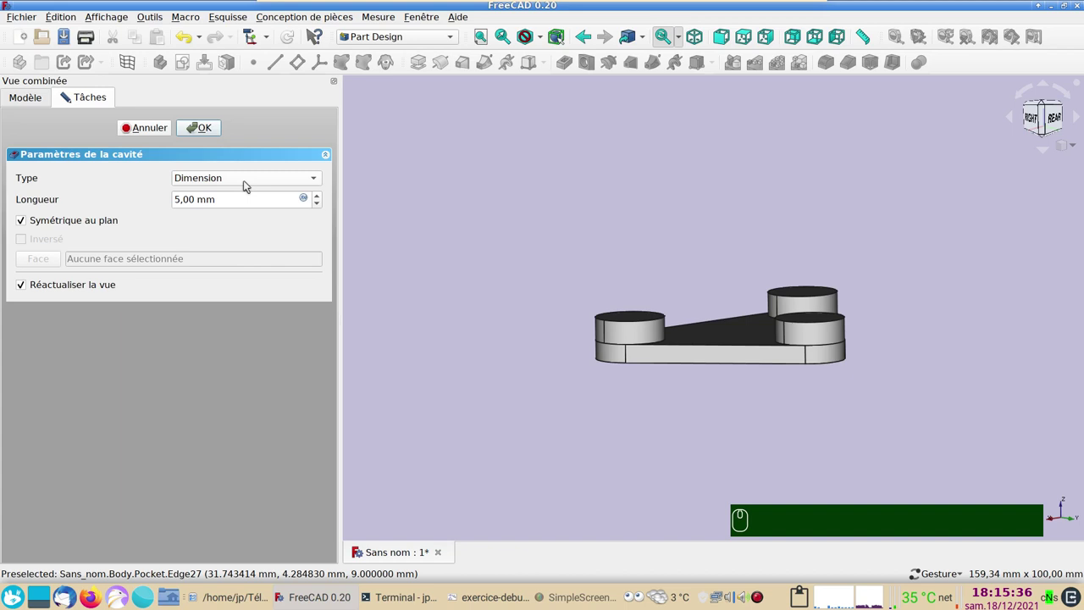
pyautogui.click(250, 181)
pyautogui.moveTo(244, 189); pyautogui.dragTo(422, 243)
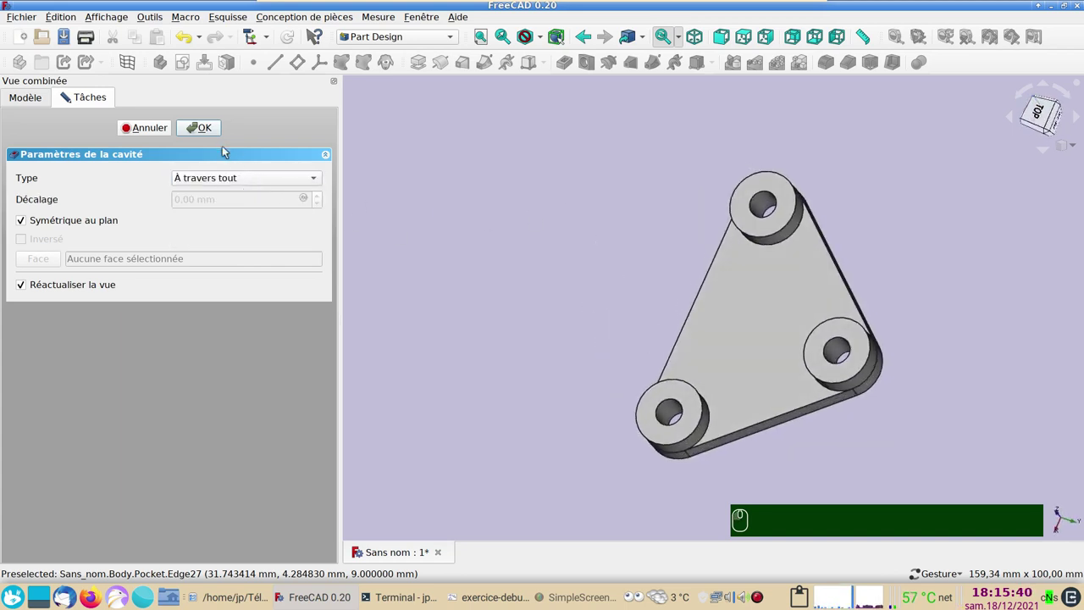
pyautogui.click(206, 128)
pyautogui.click(467, 330)
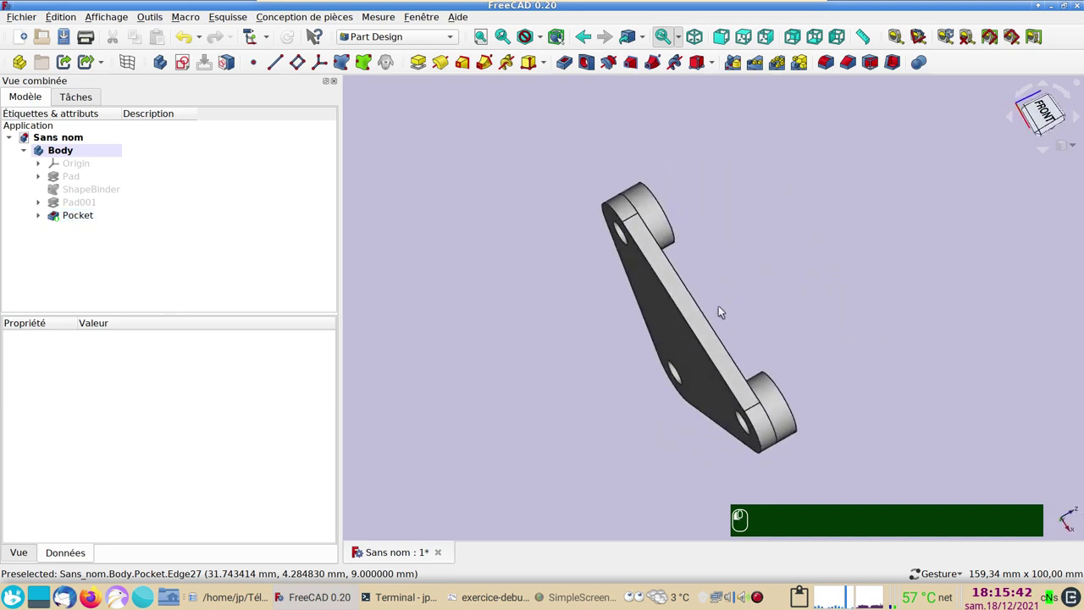
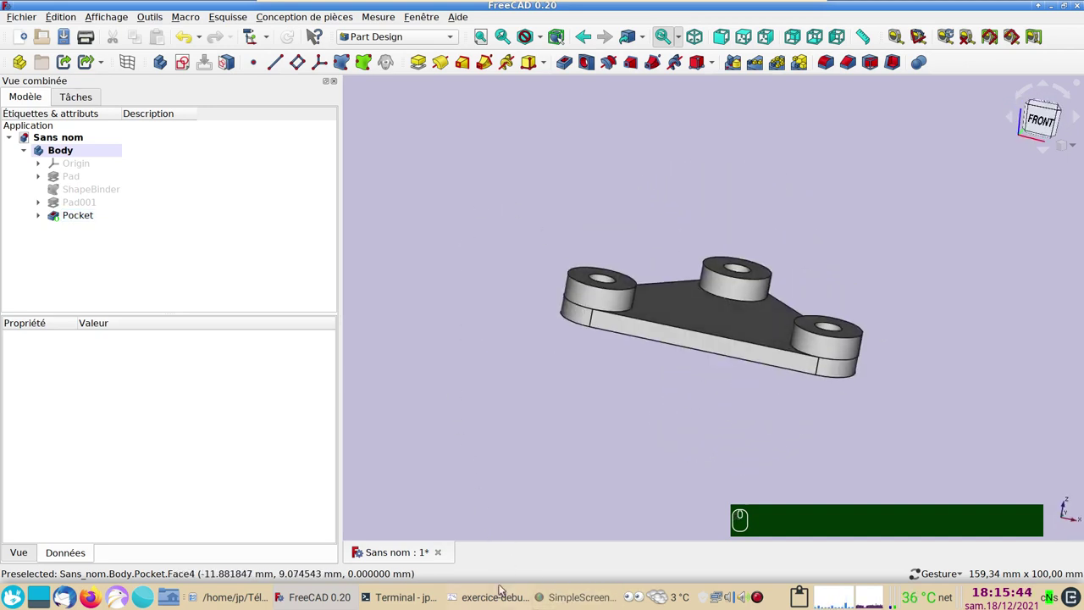
pyautogui.click(500, 597)
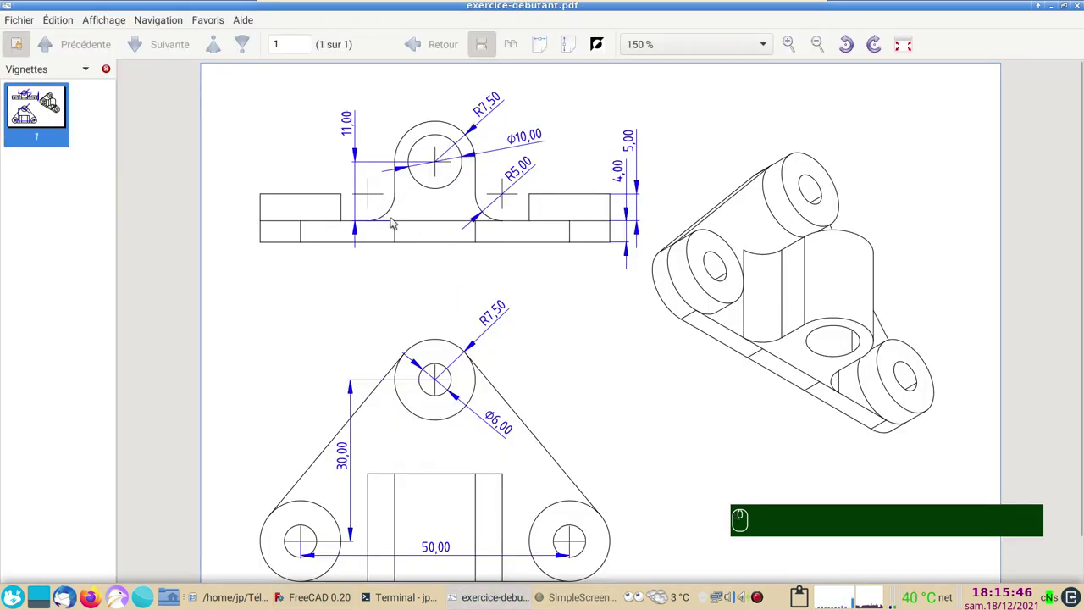
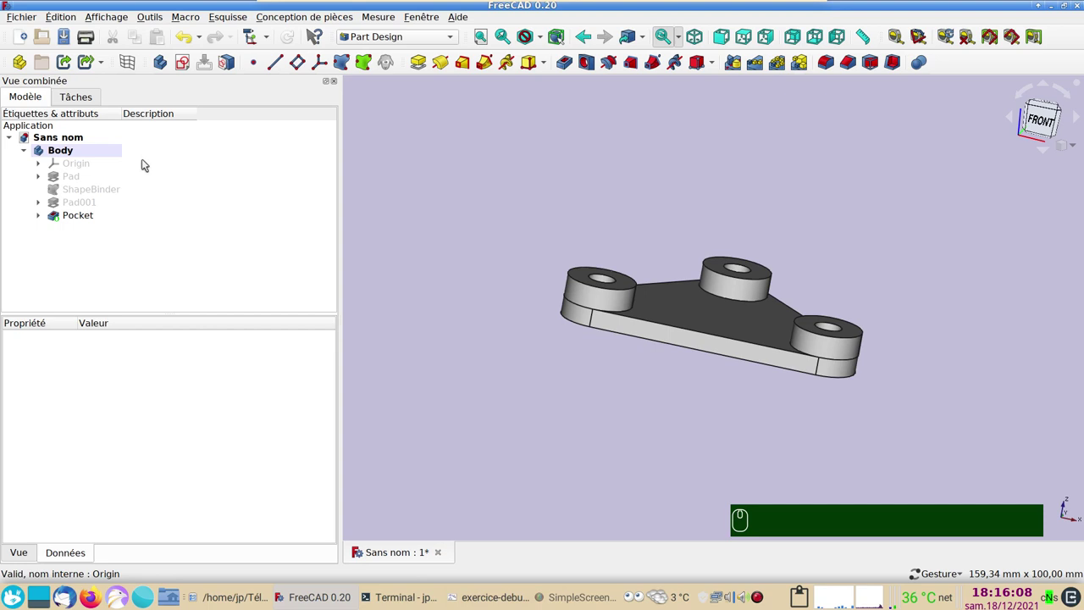
# Create a new sketch in the body attached to the XZ_Plane
pyautogui.click(191, 74)
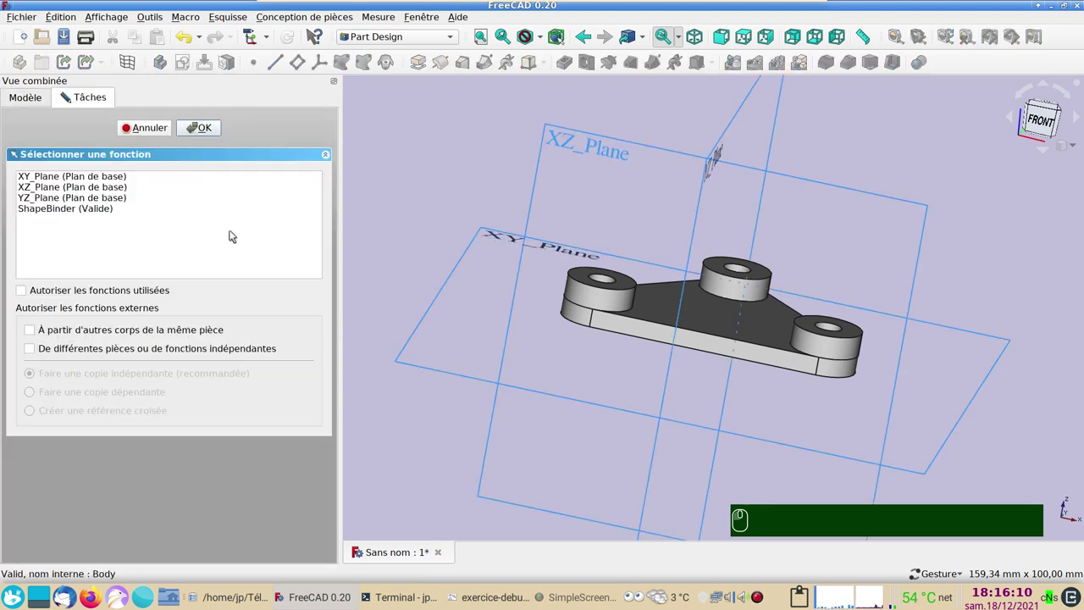
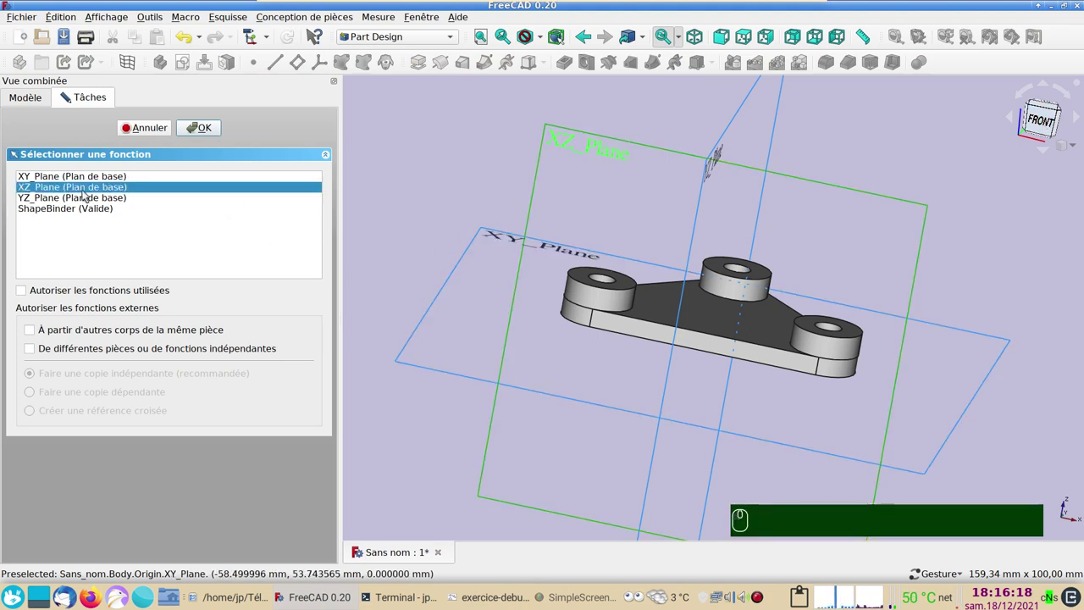
pyautogui.click(205, 133)
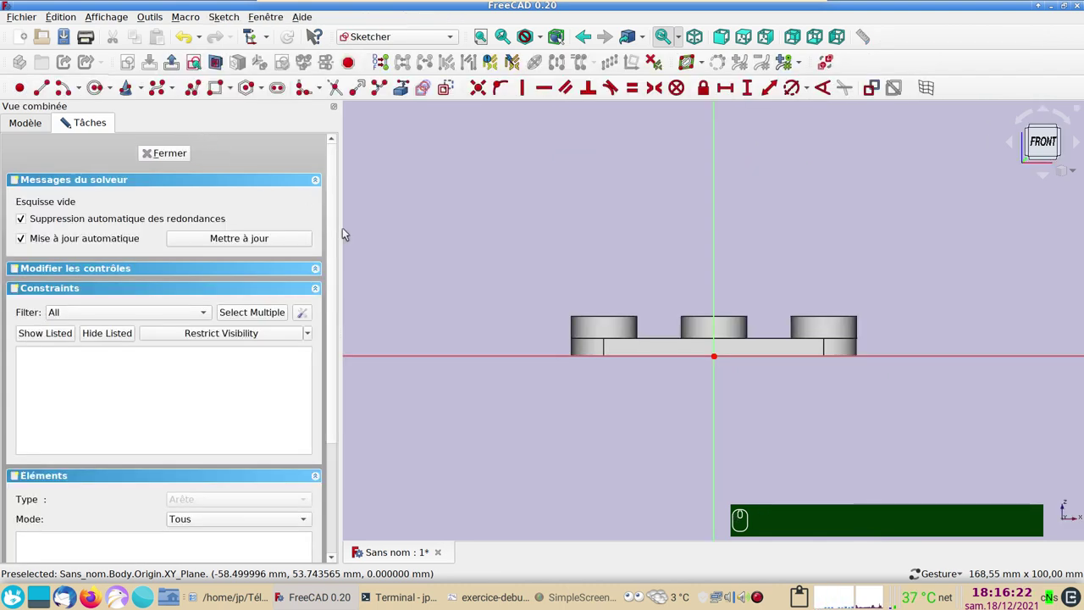
# Draw a 15 mm tall rectangle symmetric about the vertical axis and begin the 7.5 mm top arc
pyautogui.click(219, 92)
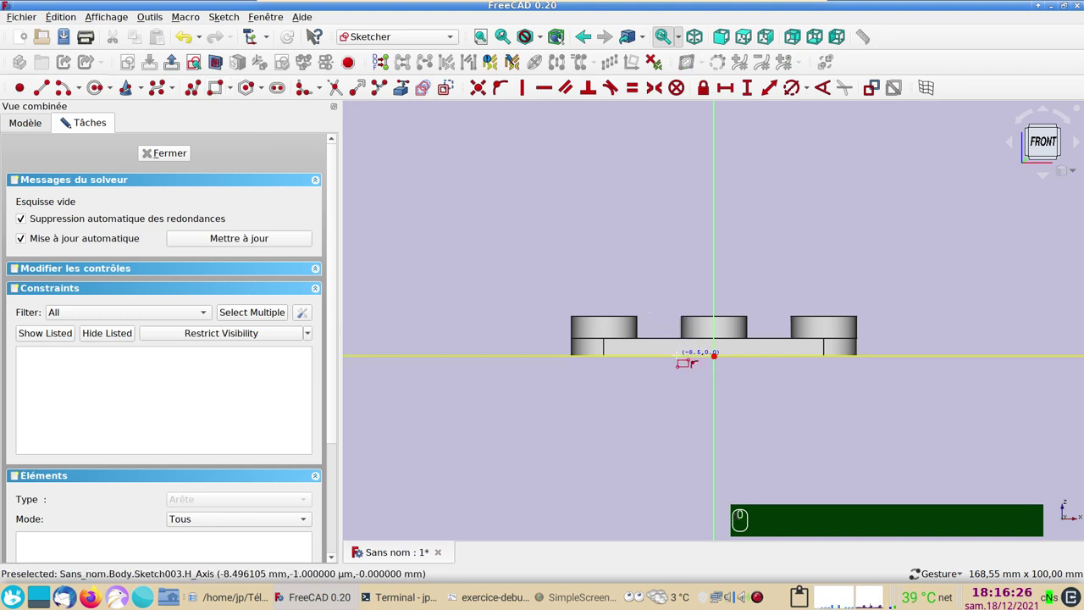
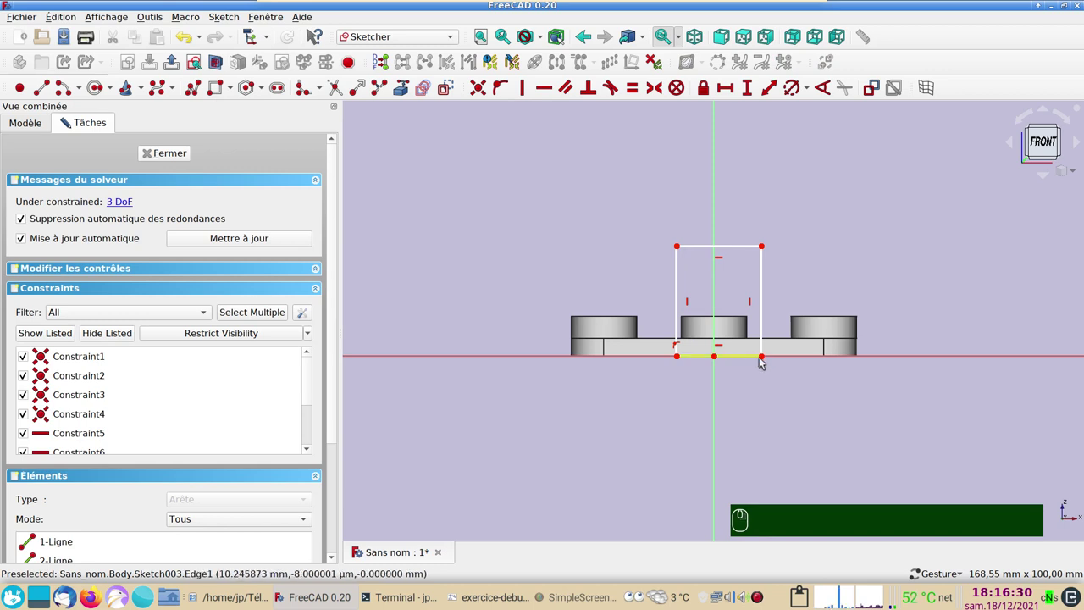
pyautogui.click(767, 359)
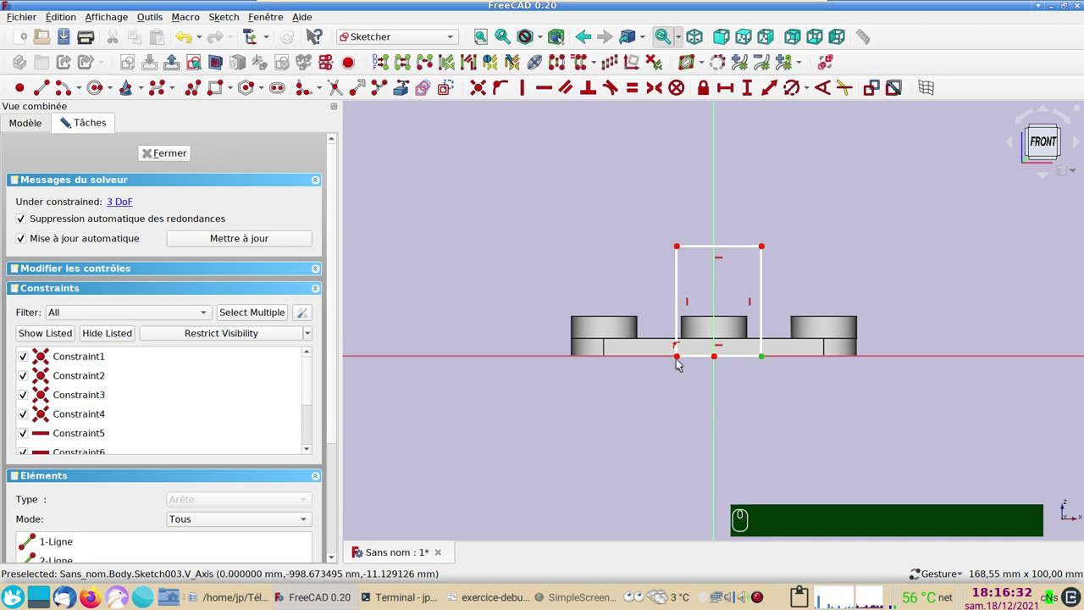
pyautogui.click(683, 359)
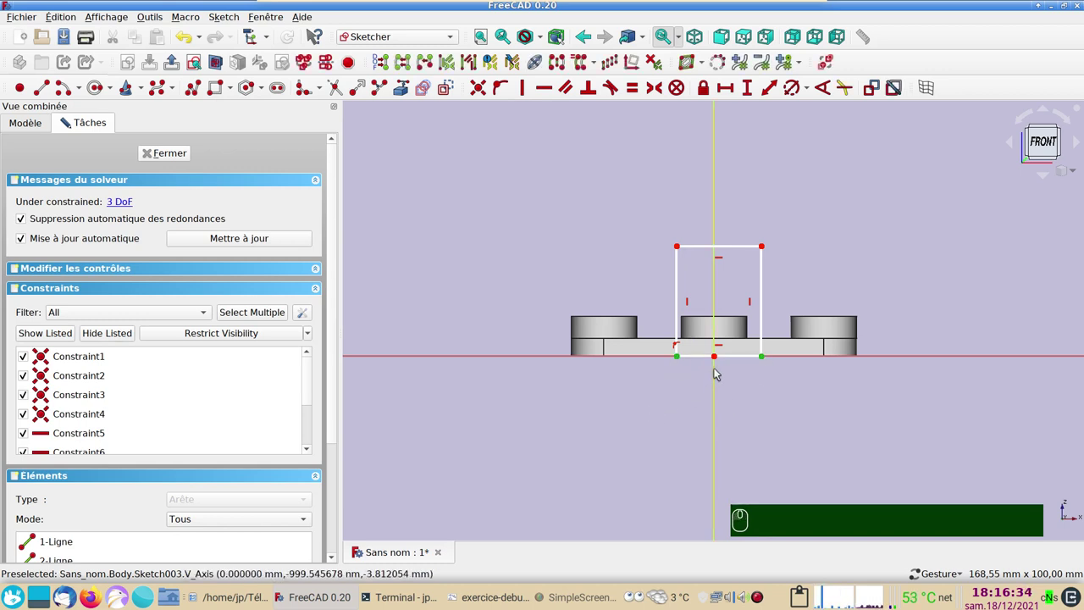
pyautogui.click(718, 360)
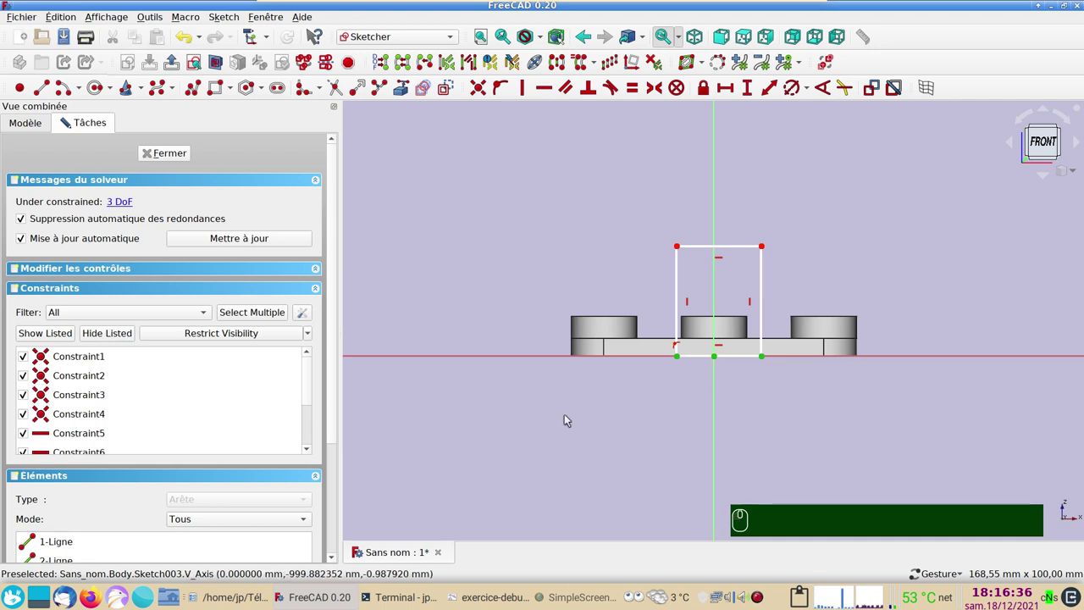
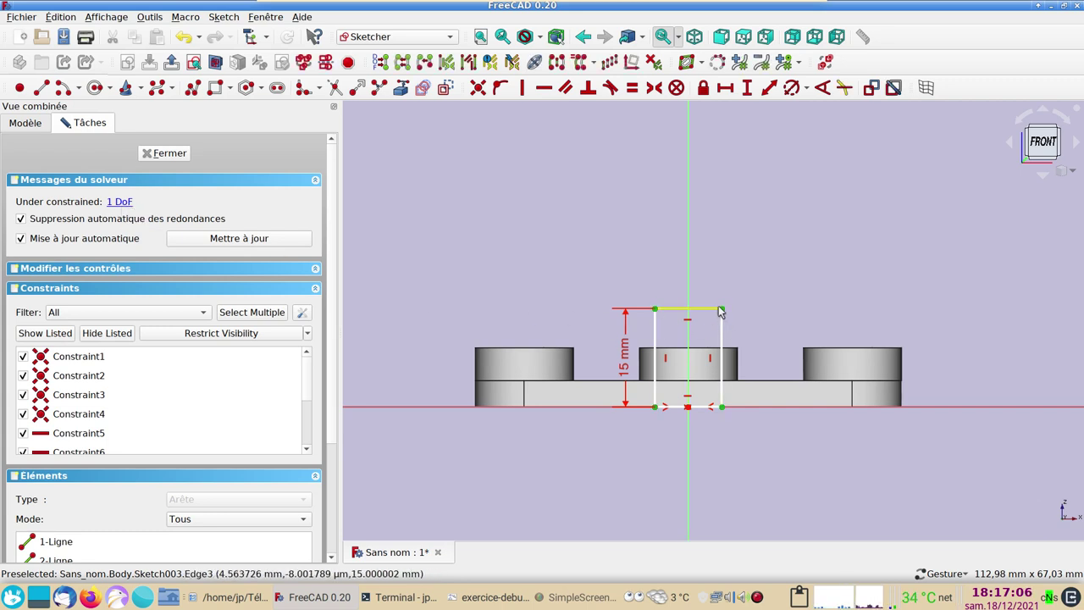
pyautogui.moveTo(728, 309); pyautogui.dragTo(735, 294)
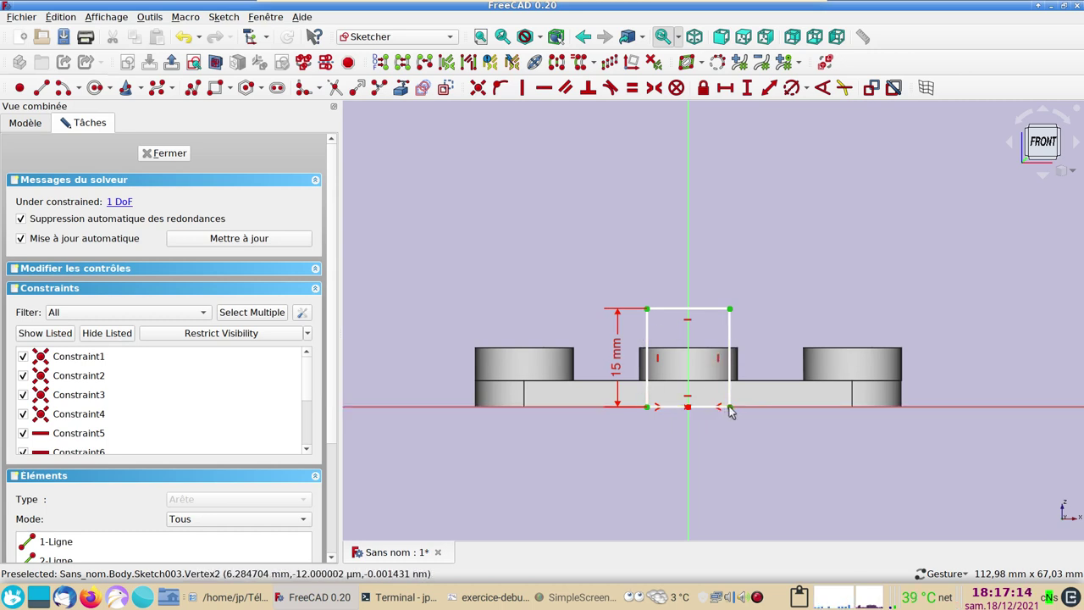
pyautogui.moveTo(735, 408); pyautogui.dragTo(714, 450)
pyautogui.click(623, 457)
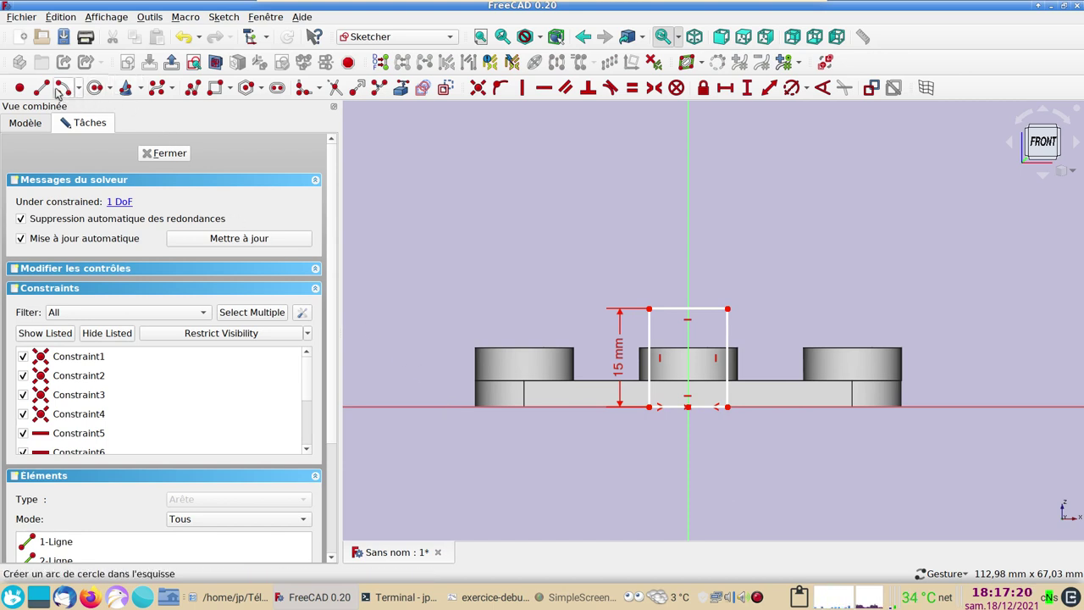
pyautogui.click(61, 92)
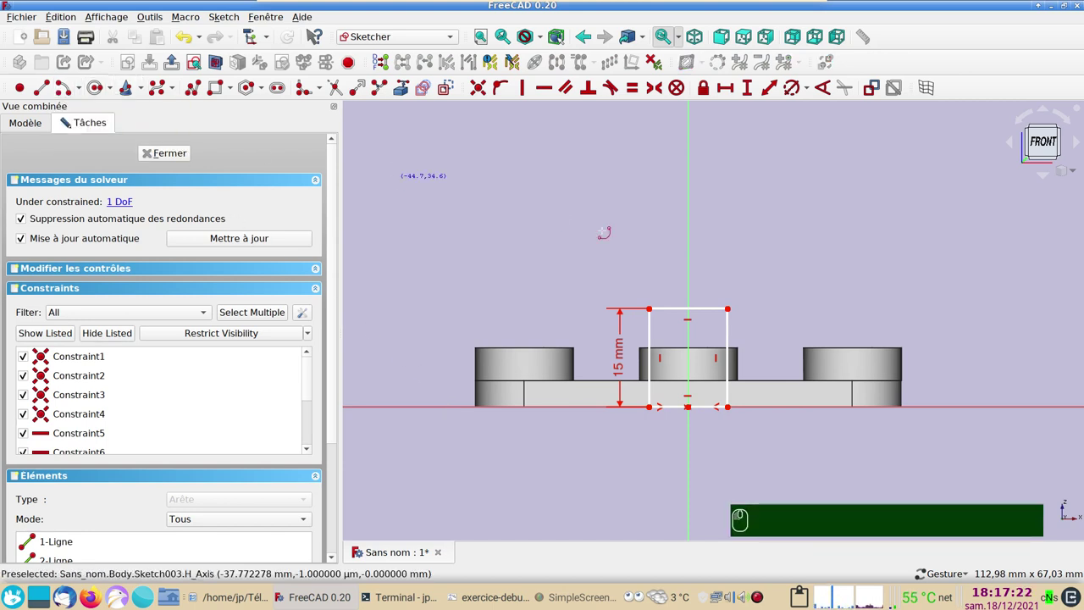
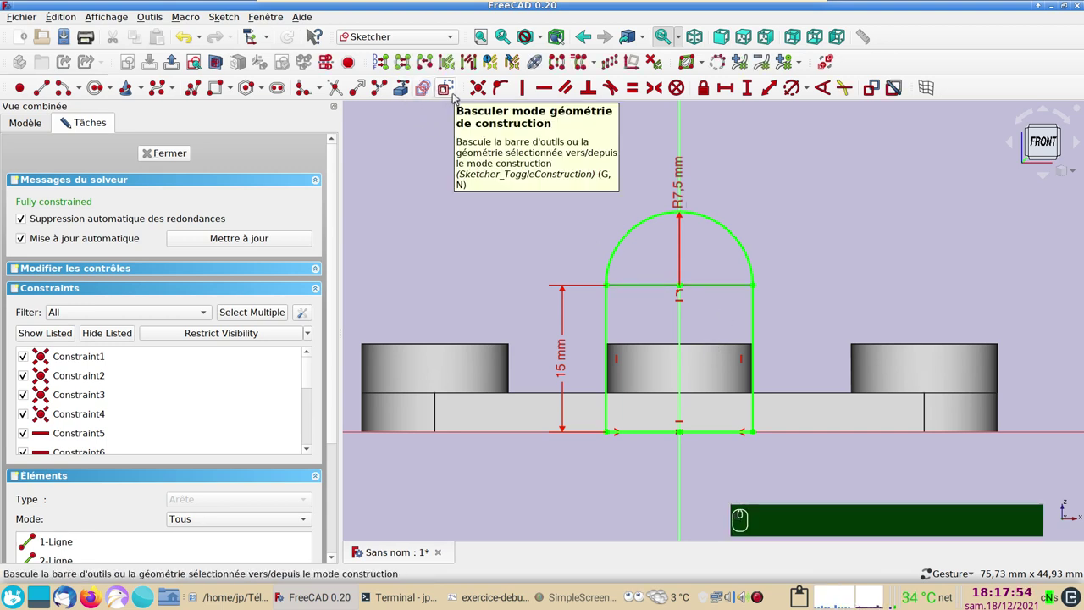
# Make the top edge construction, add a 10 mm bore circle at the arc centre and close the sketch
pyautogui.click(454, 94)
pyautogui.click(481, 159)
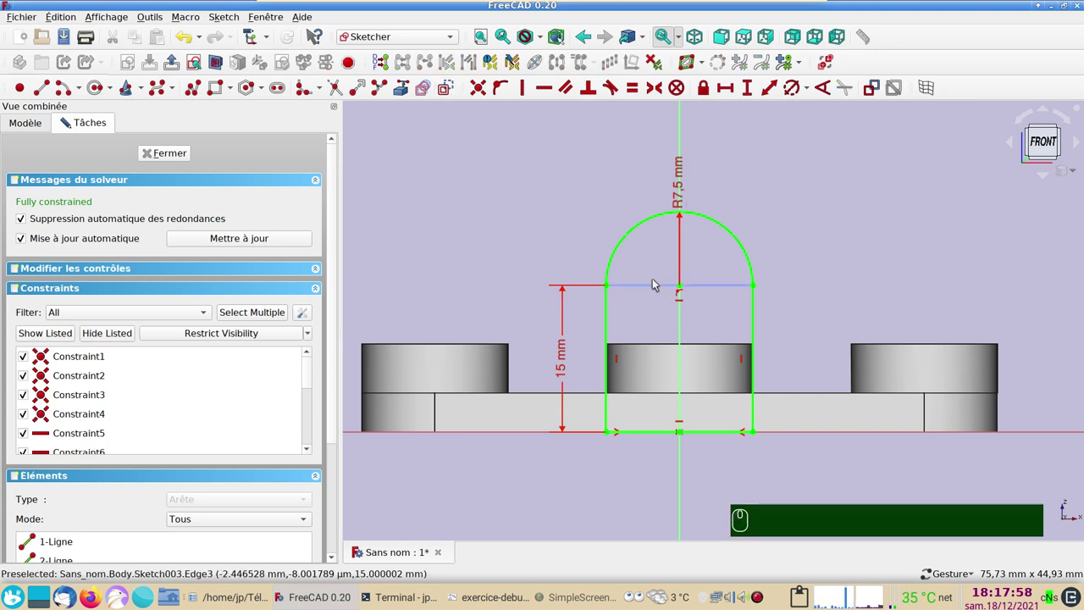
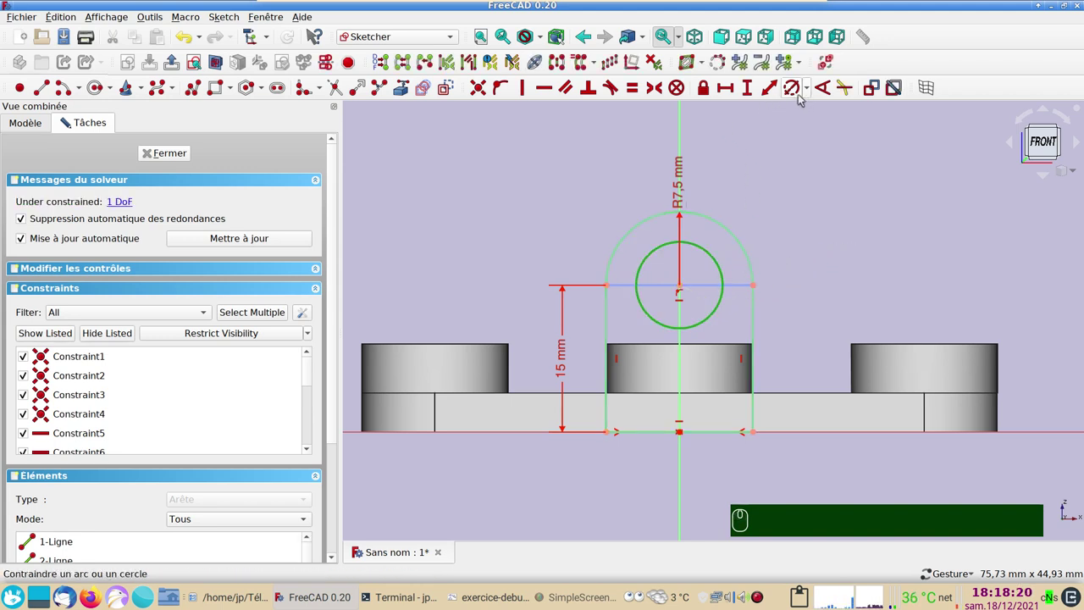
pyautogui.click(796, 89)
pyautogui.write('10')
pyautogui.press('Return')
pyautogui.press('Return')
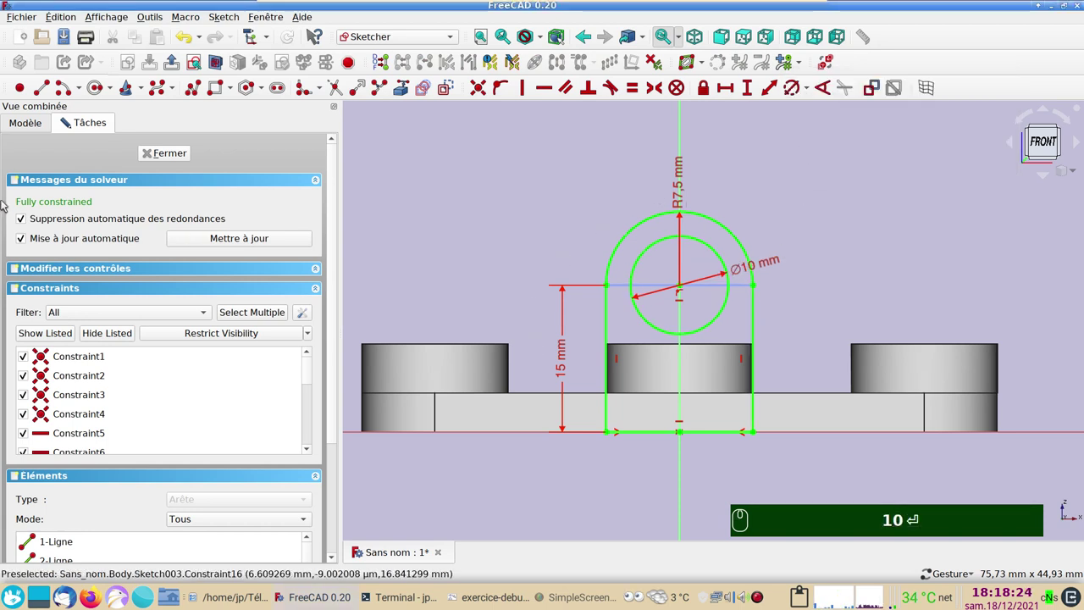
pyautogui.click(155, 155)
pyautogui.press('BackSpace')
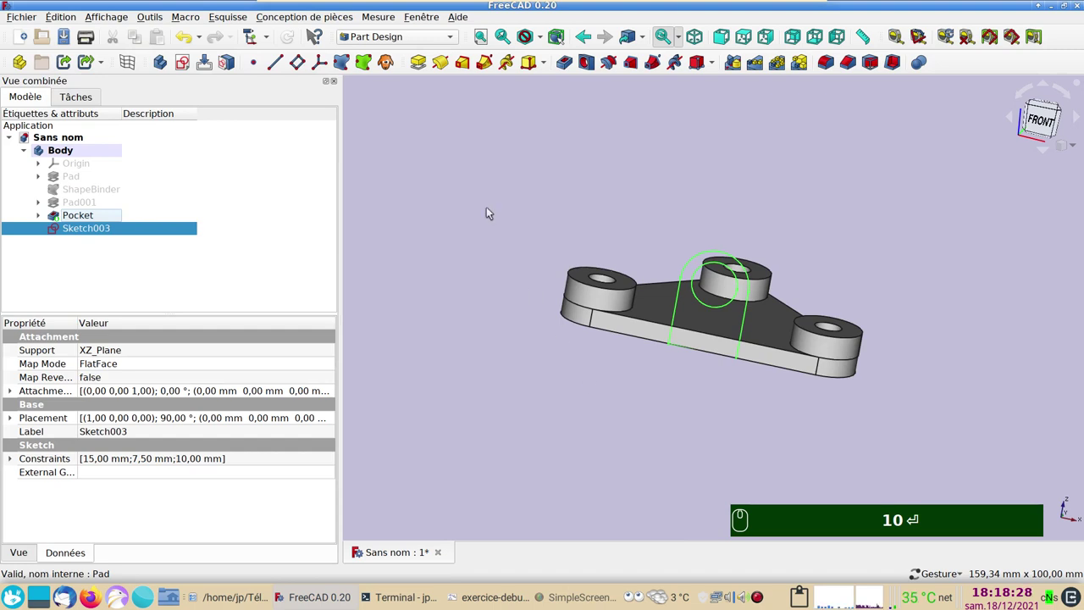
# Pad the lug sketch into Pad002, orbit to inspect it, then return to exercice-debutant.pdf
pyautogui.click(421, 61)
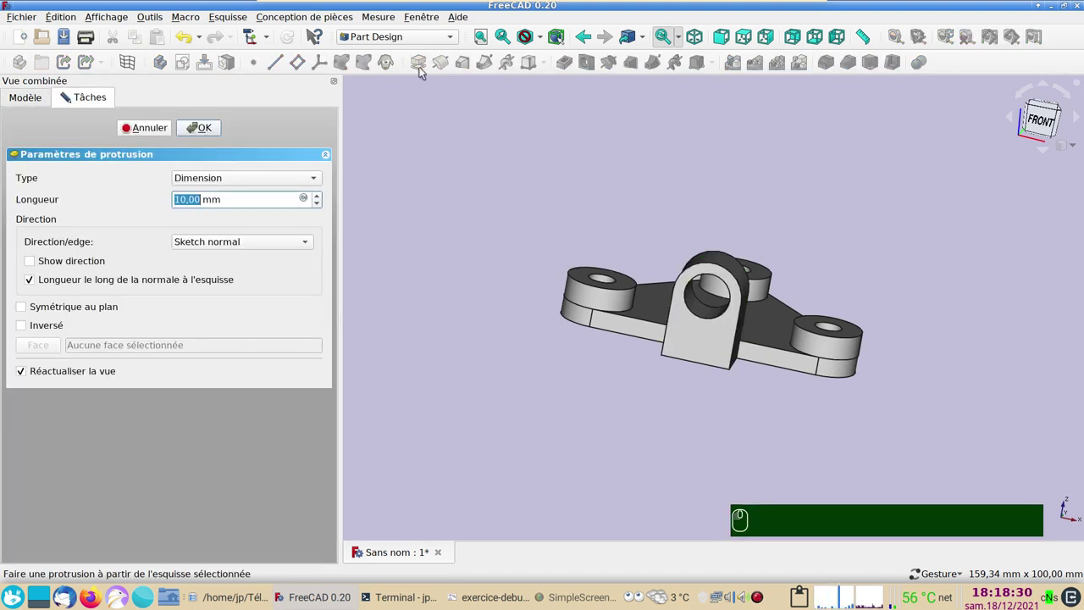
pyautogui.click(695, 416)
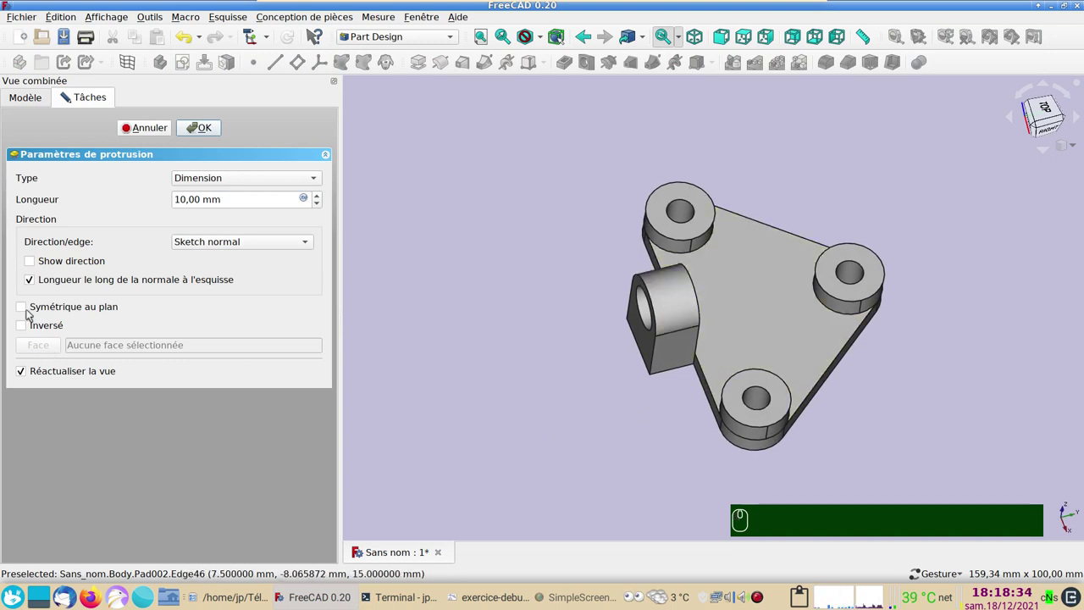
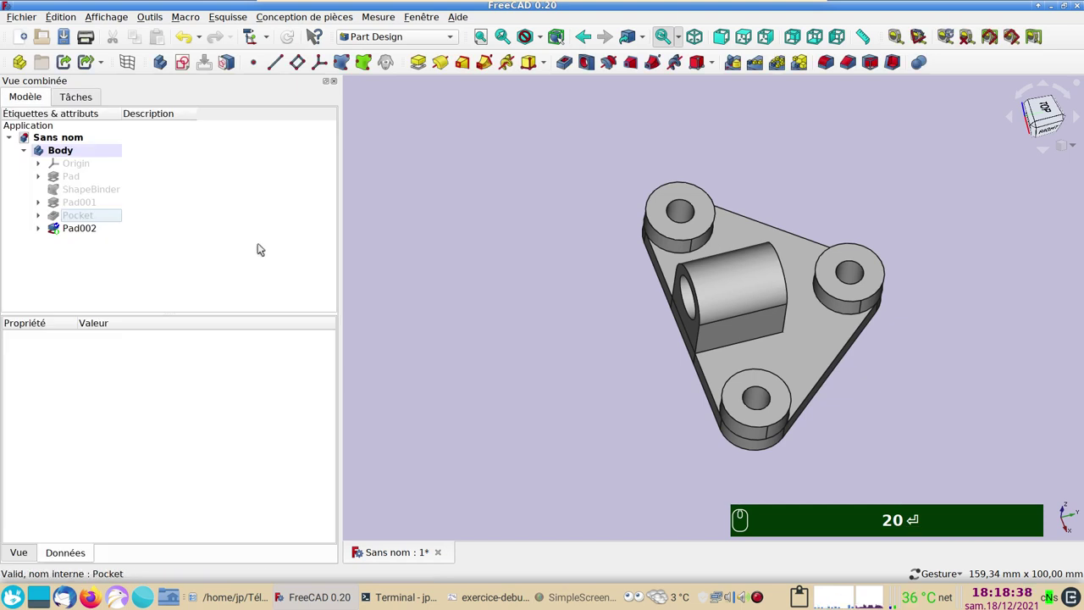
pyautogui.moveTo(524, 348); pyautogui.dragTo(518, 238)
pyautogui.scroll(3)
pyautogui.click(674, 395)
pyautogui.moveTo(657, 384); pyautogui.dragTo(472, 596)
pyautogui.click(472, 597)
pyautogui.press('Return')
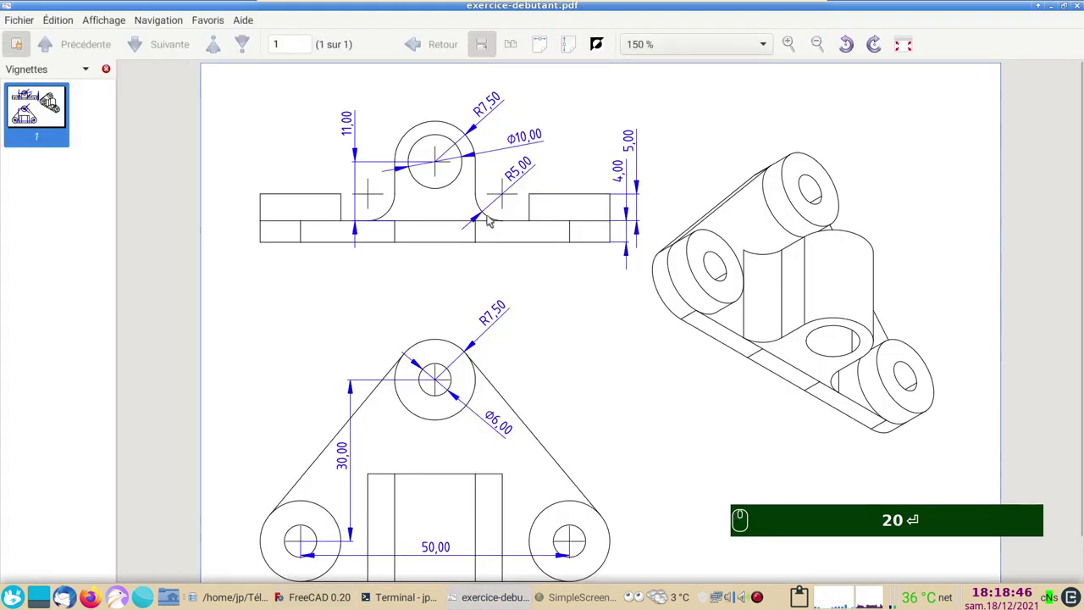
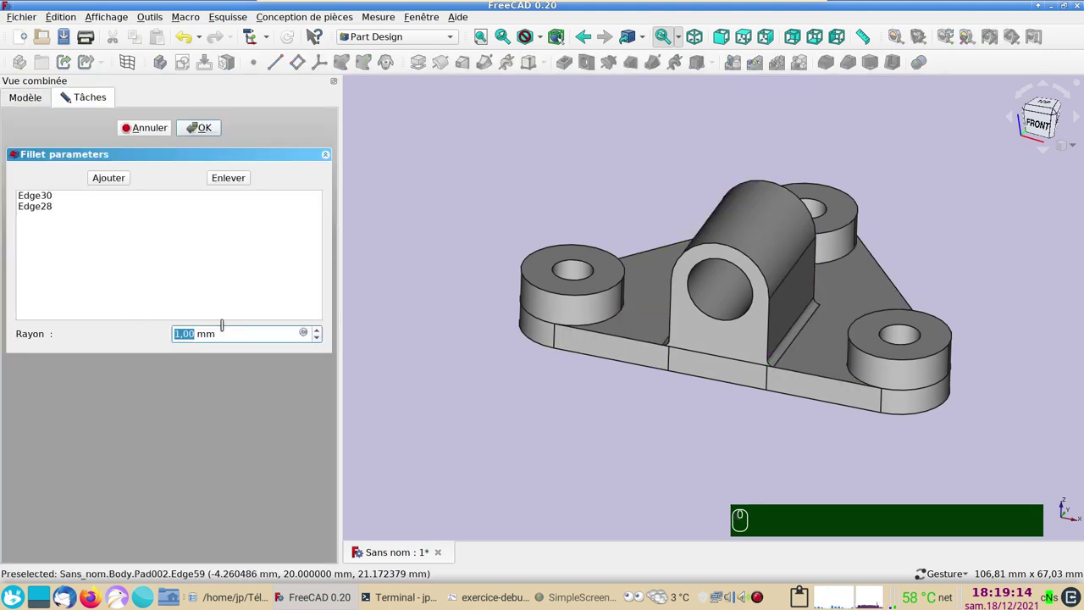
# Apply a 5 mm fillet radius to the lug-to-plate edges and confirm the Fillet
pyautogui.press('5')
pyautogui.press('Return')
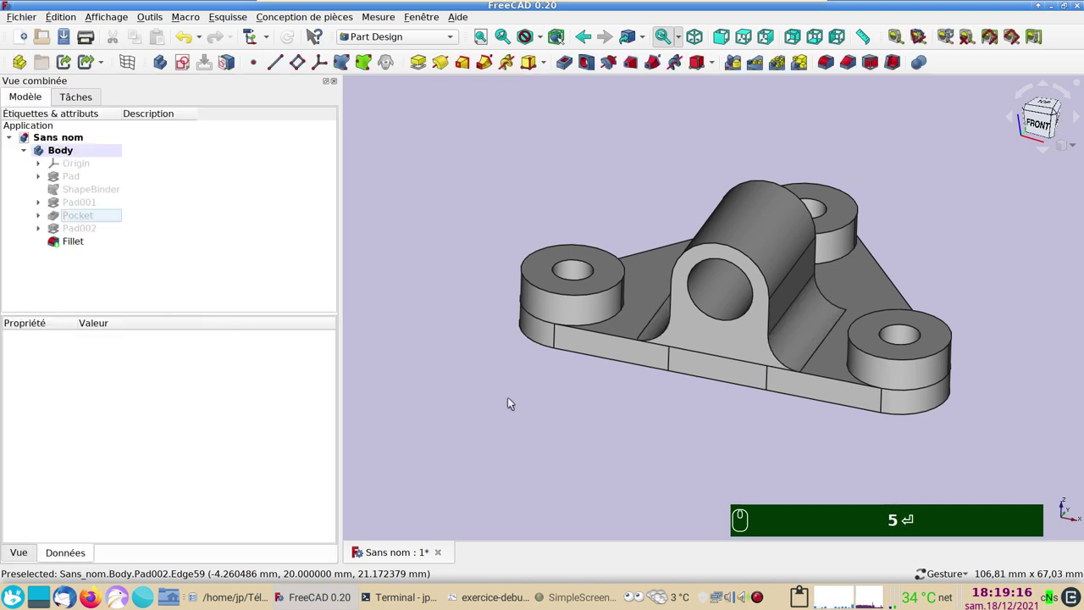
pyautogui.moveTo(777, 405); pyautogui.dragTo(749, 419)
pyautogui.write('5')
pyautogui.press('Return')
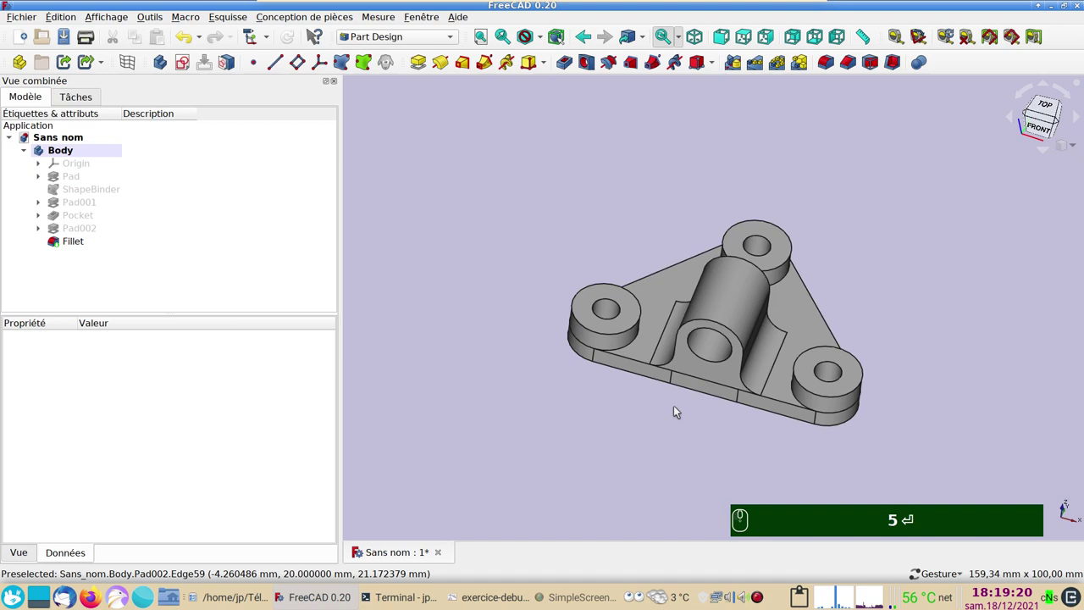
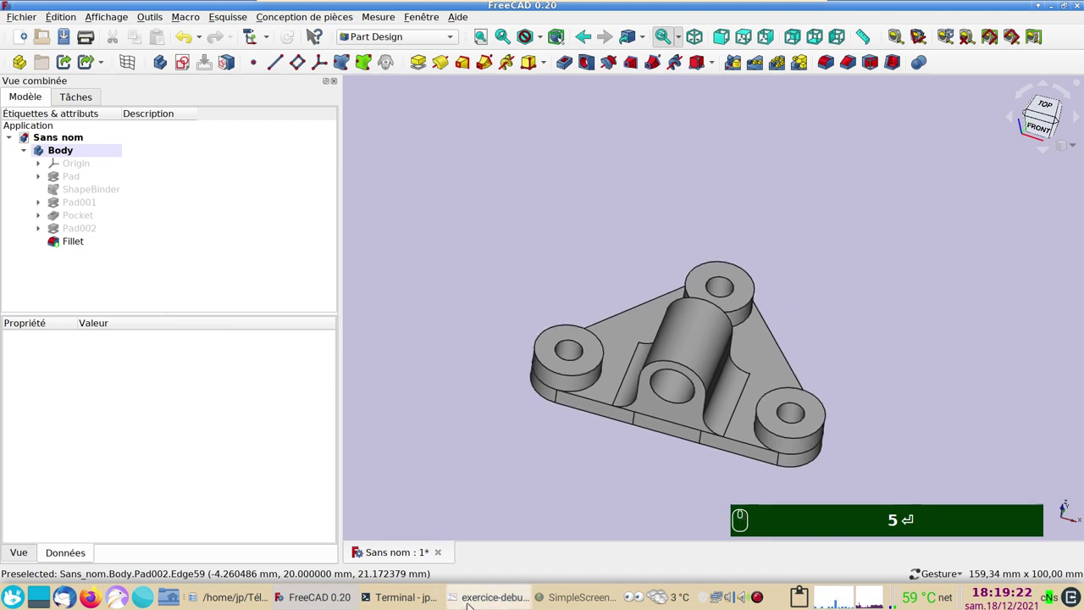
pyautogui.click(605, 462)
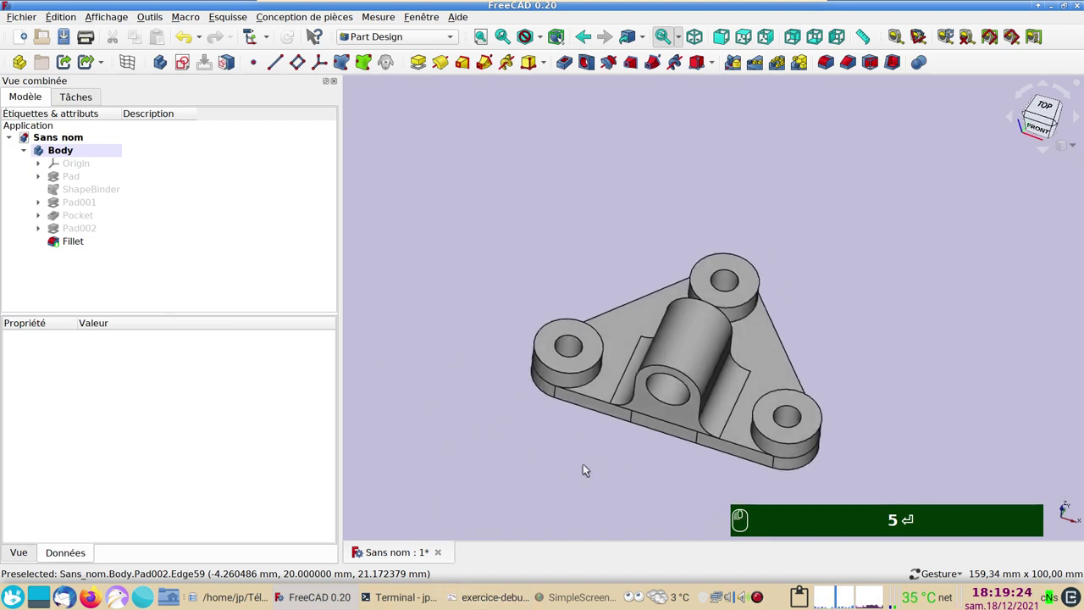
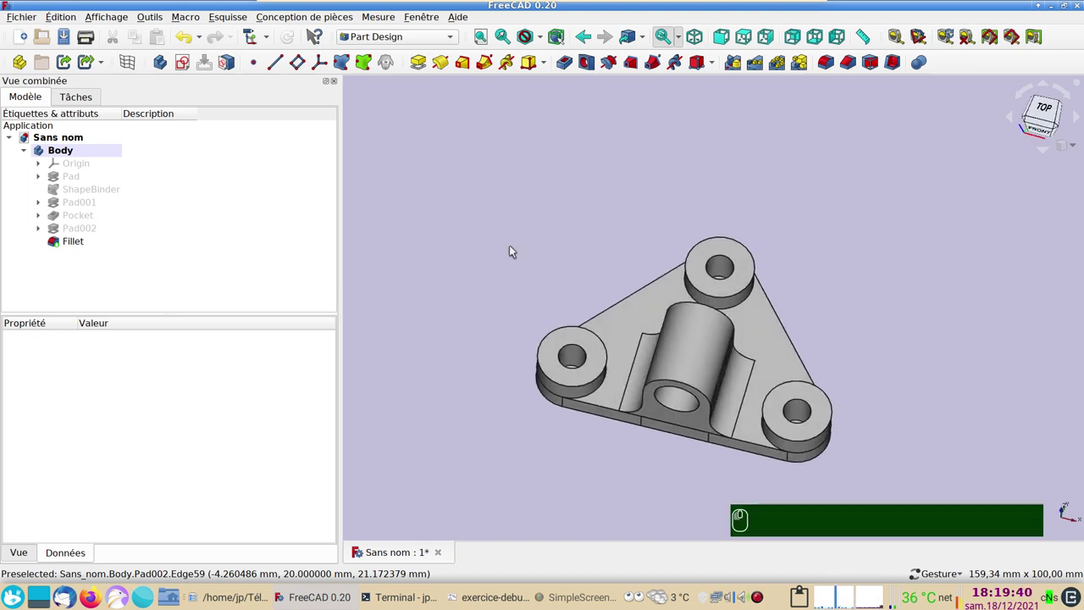
pyautogui.click(427, 286)
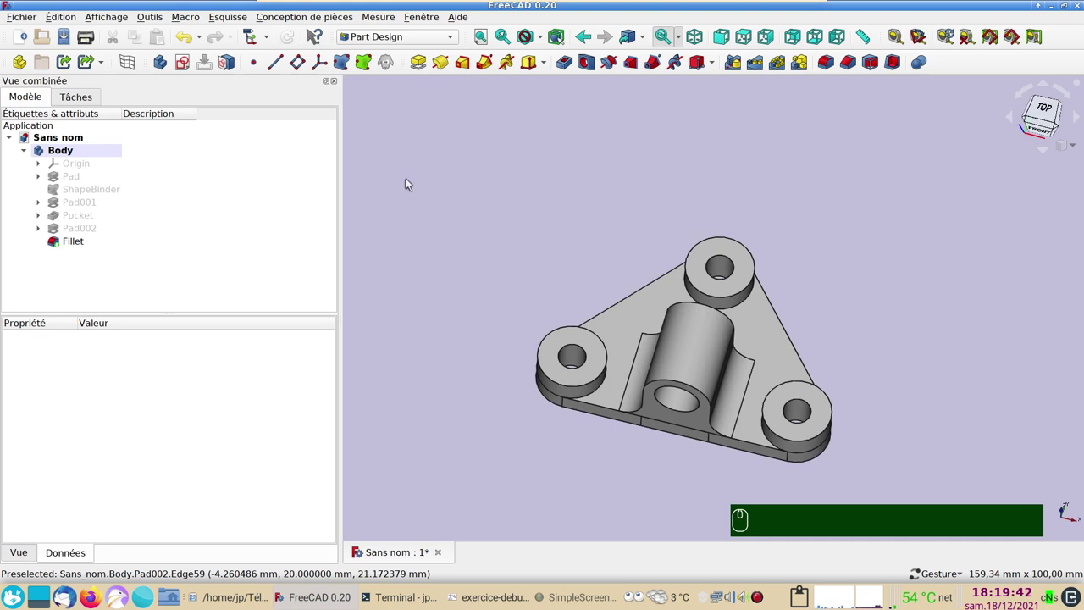
# In Mesh Design, create a mesh from the Fillet shape, producing 'Fillet (Meshed)'
pyautogui.moveTo(458, 40); pyautogui.dragTo(431, 72)
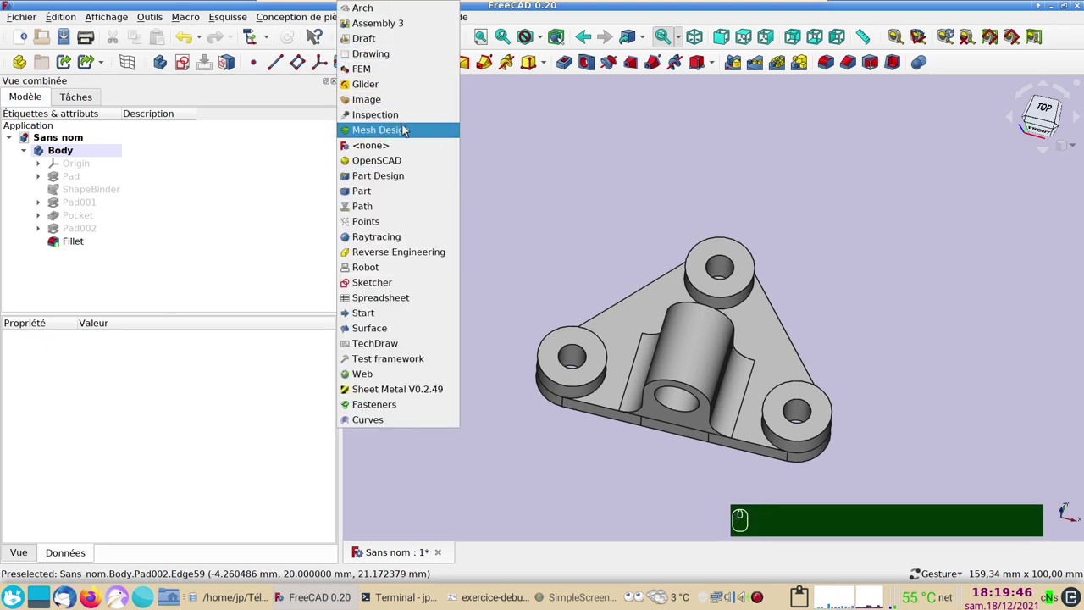
pyautogui.click(408, 127)
pyautogui.click(67, 250)
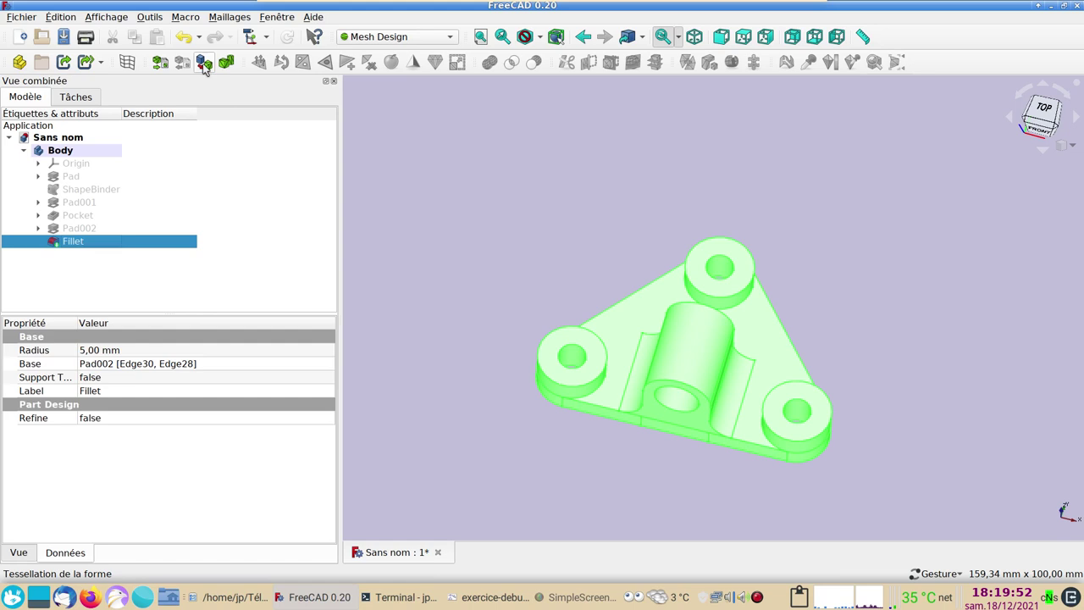
pyautogui.click(210, 73)
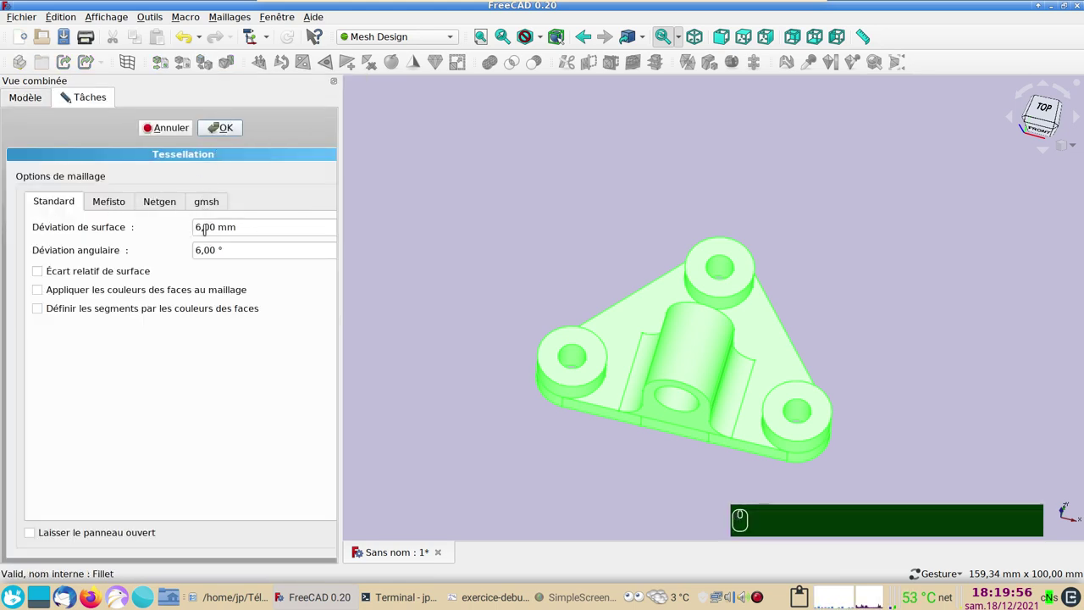
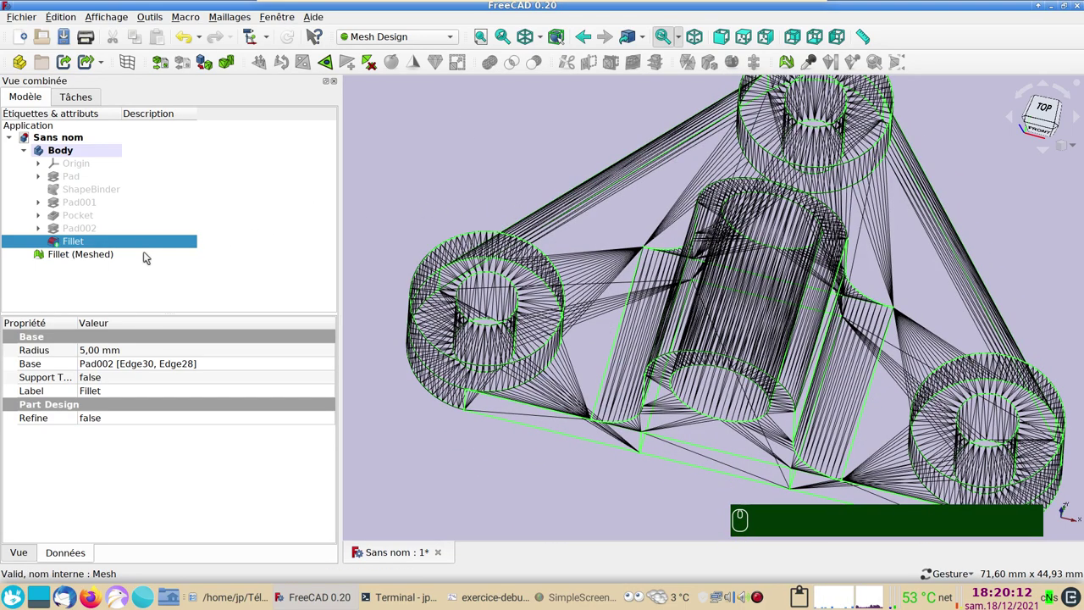
pyautogui.press('shift+7')
pyautogui.click(454, 148)
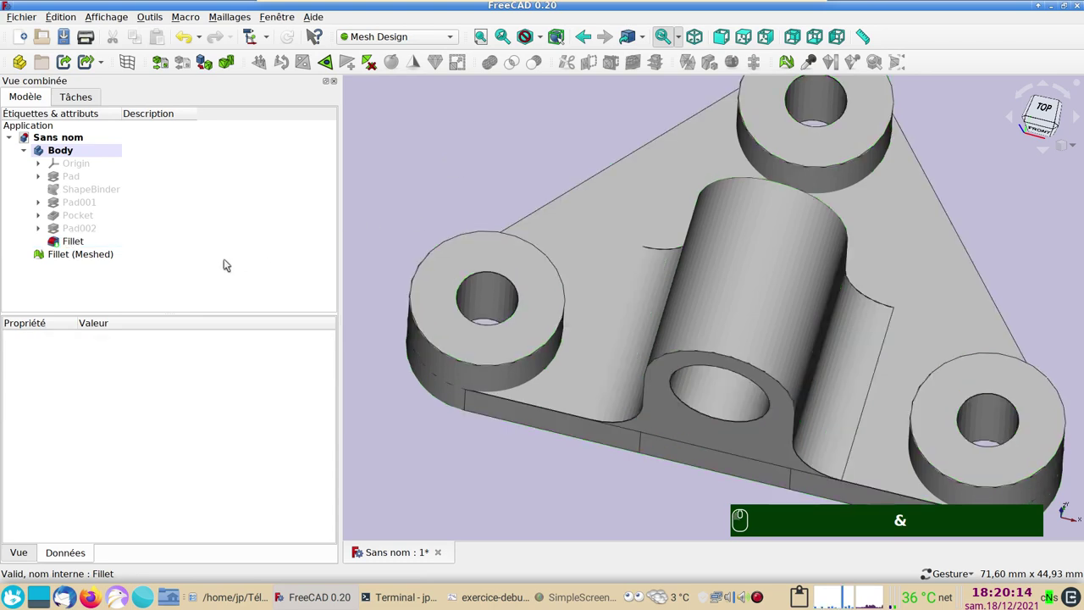
# Export the Fillet (Meshed) object as piece.stl in the exercise folder
pyautogui.click(115, 263)
pyautogui.moveTo(33, 21); pyautogui.dragTo(69, 160)
pyautogui.click(65, 189)
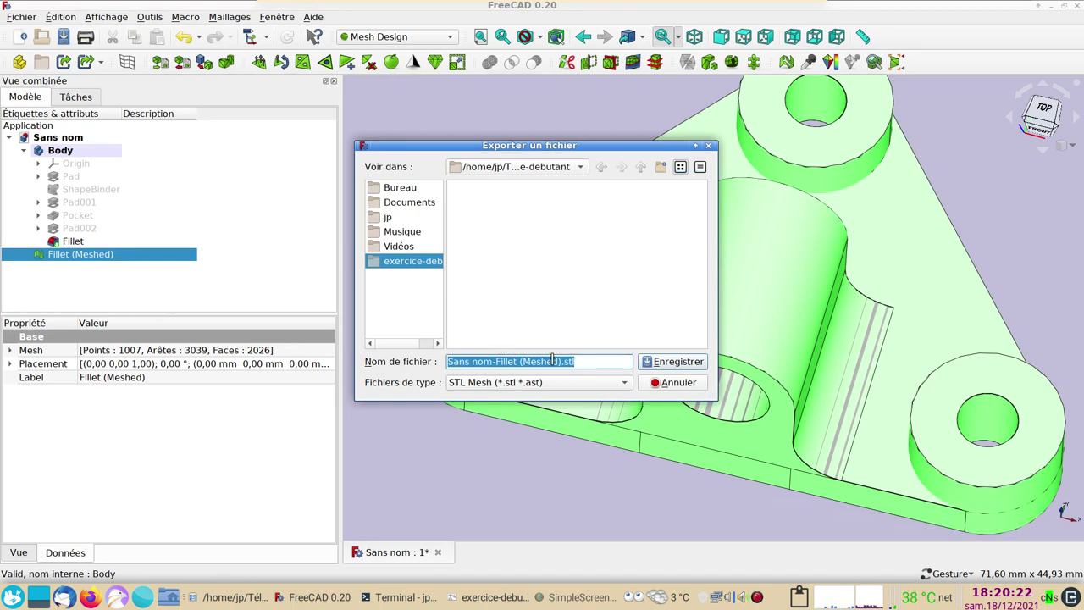
pyautogui.write('piece')
pyautogui.write('.')
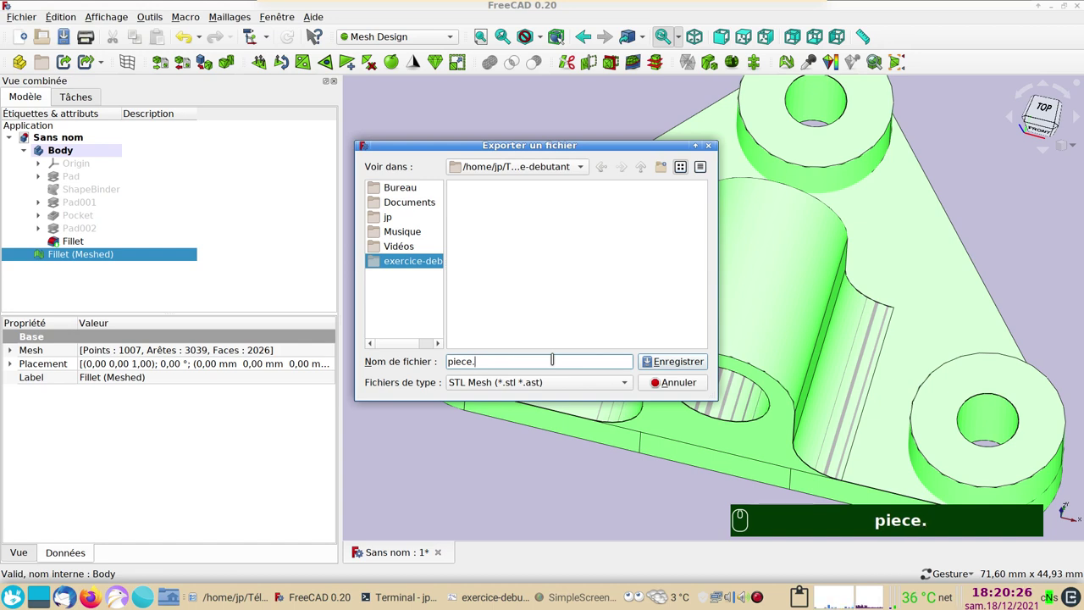
pyautogui.write('stl')
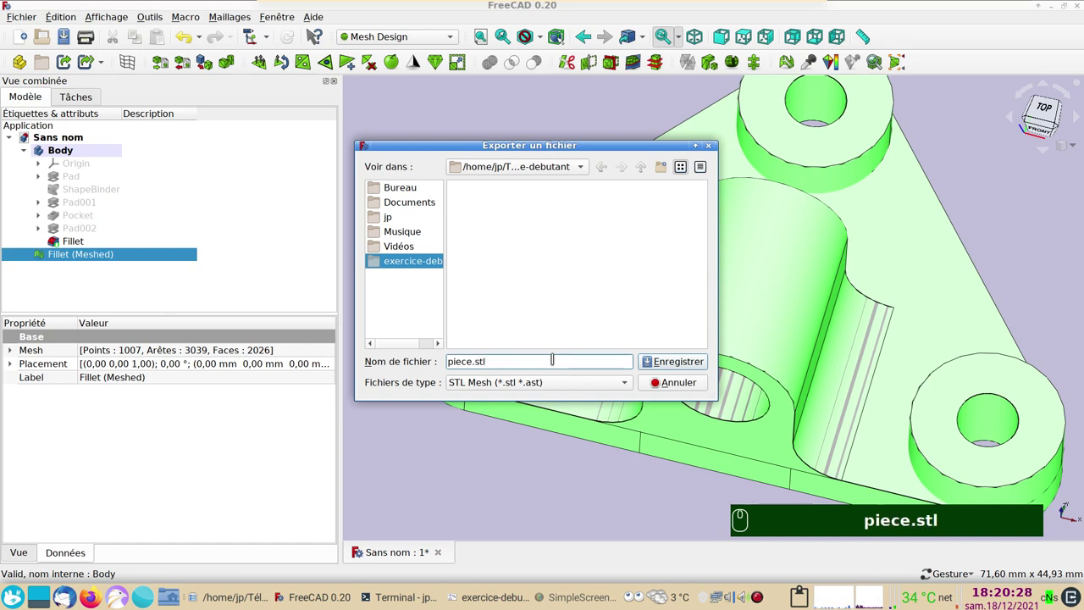
pyautogui.click(696, 366)
# Confirm the export, then delete the 'Fillet (Meshed)' object from the model
pyautogui.click(688, 381)
pyautogui.click(293, 296)
pyautogui.click(75, 255)
pyautogui.press('Delete')
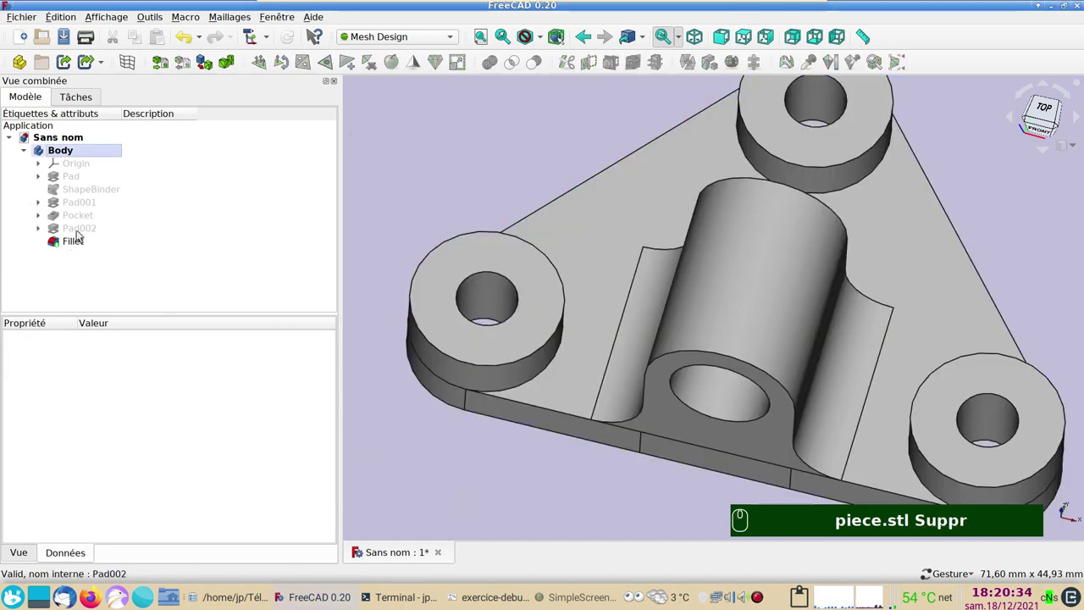
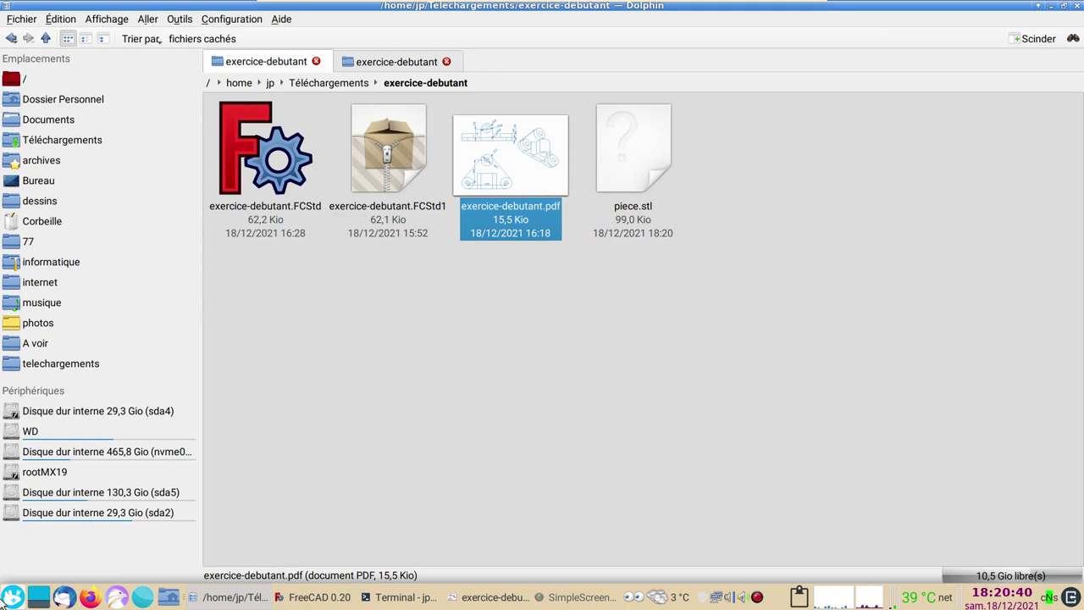
# Open the exercice-debutant folder in Dolphin showing piece.stl
pyautogui.doubleClick(81, 527)
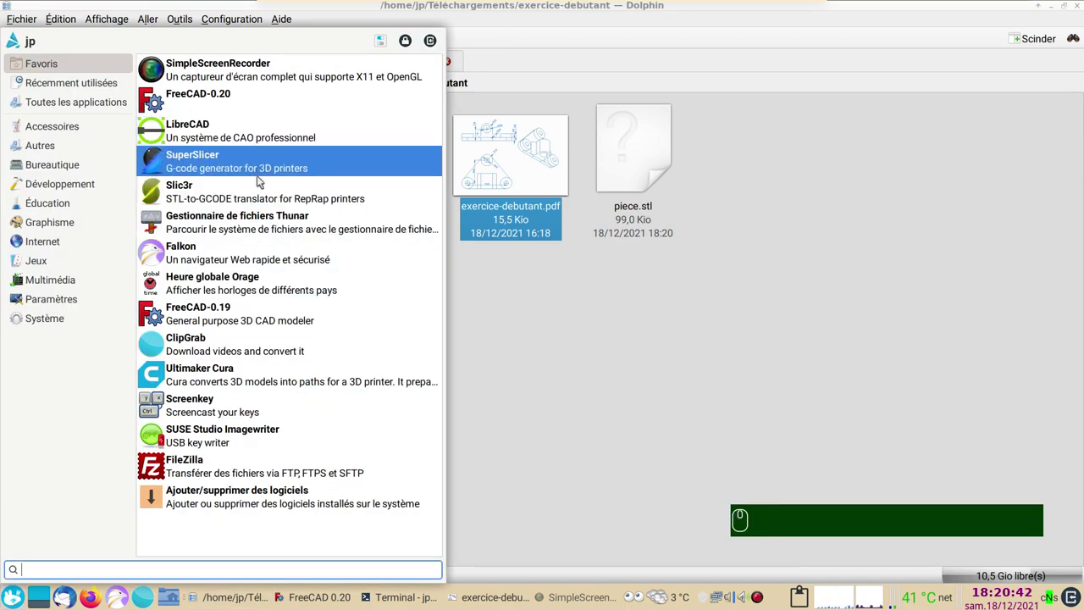
pyautogui.click(262, 188)
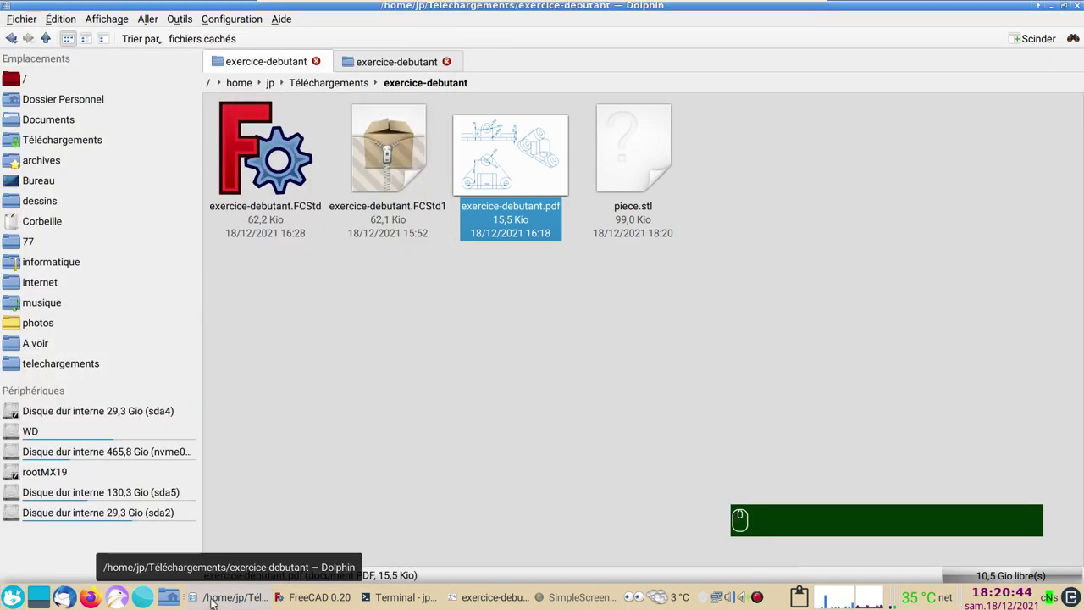
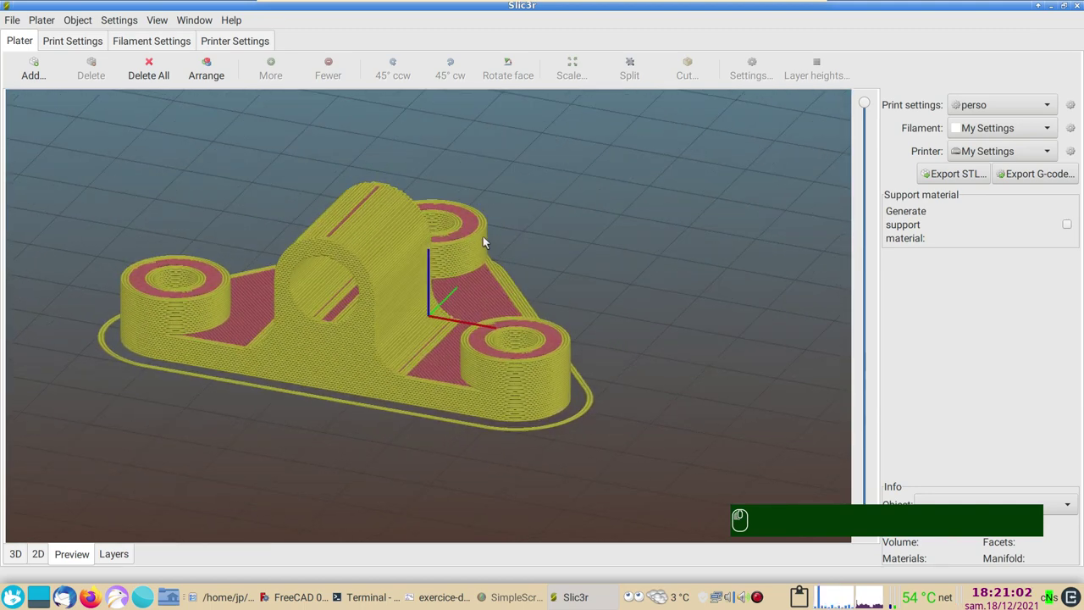
# Review the sliced bracket in Preview and export its G-code as piece.gcode in exercise-debutant
pyautogui.click(887, 219)
pyautogui.click(1044, 182)
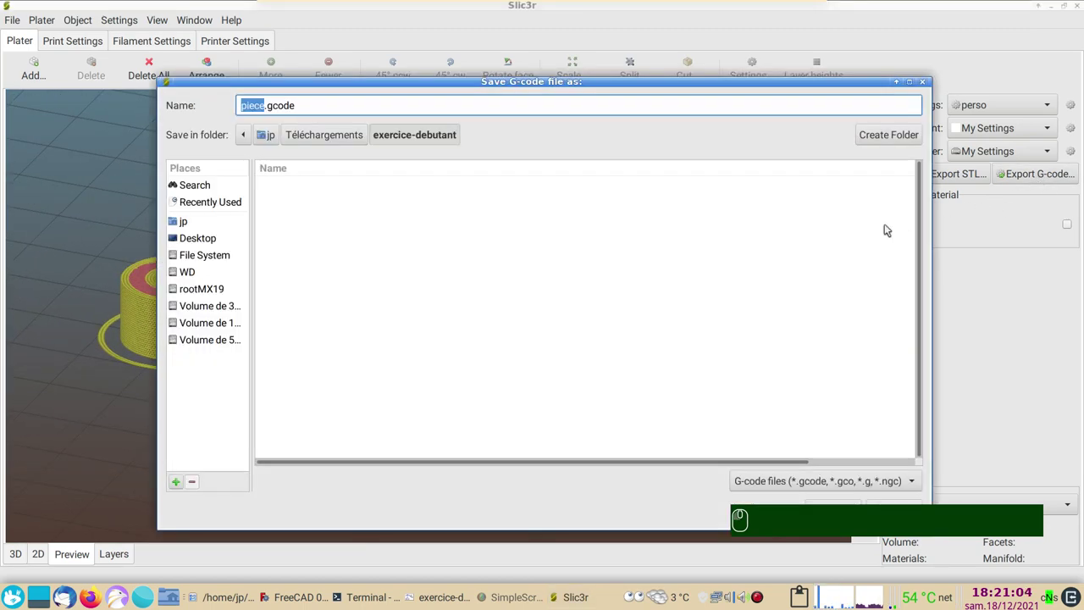
pyautogui.click(429, 164)
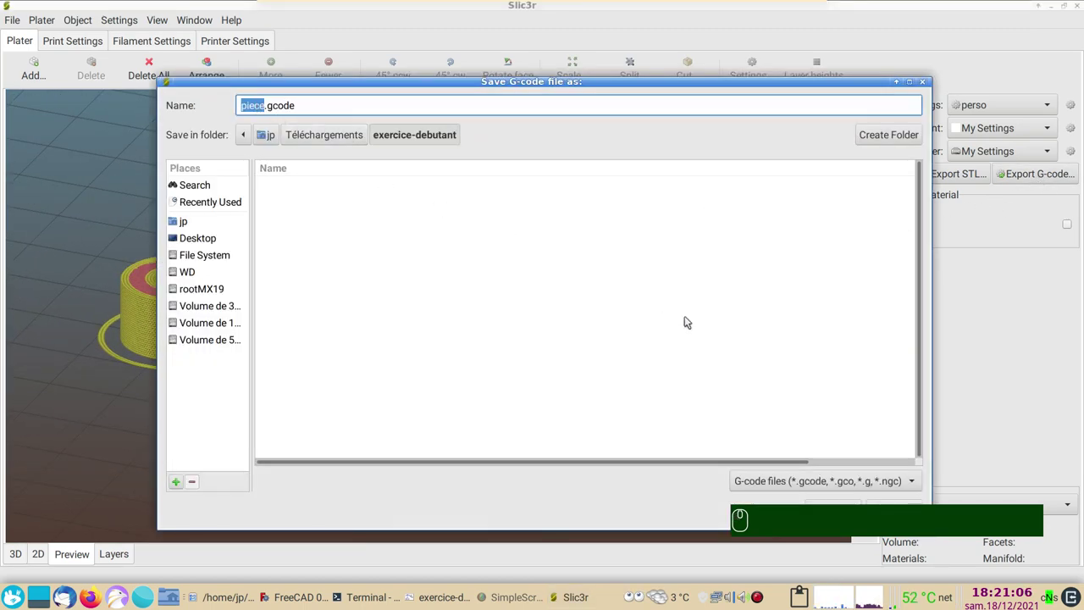
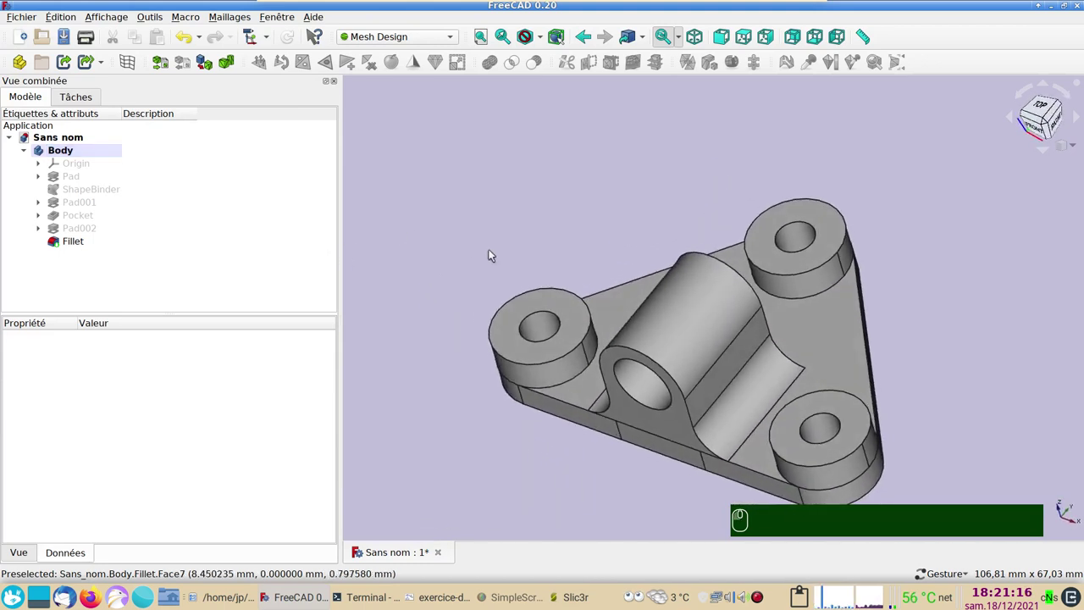
pyautogui.rightClick(487, 249)
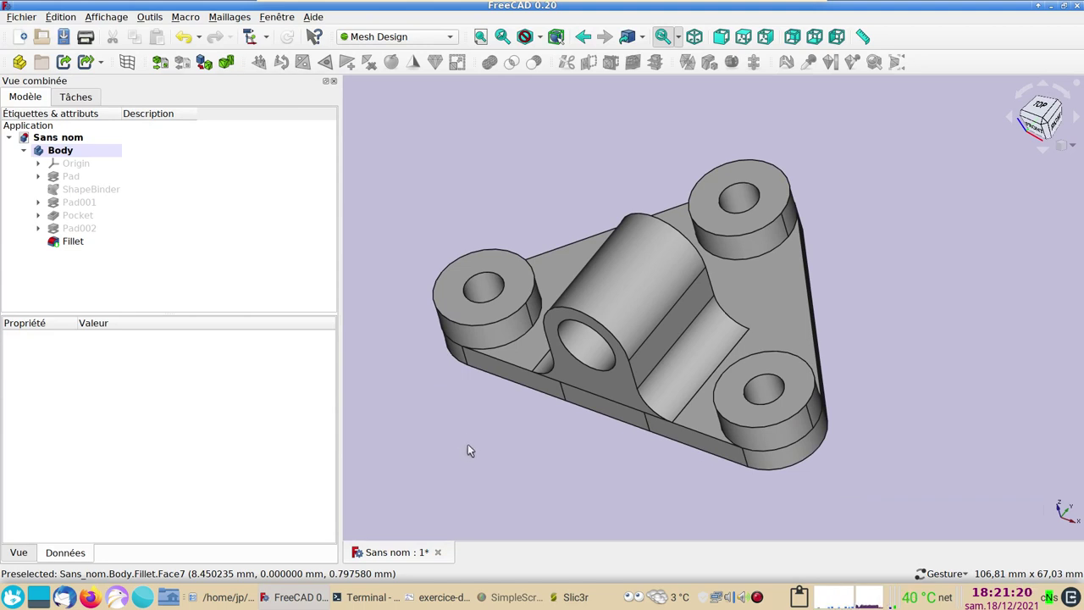
pyautogui.click(473, 448)
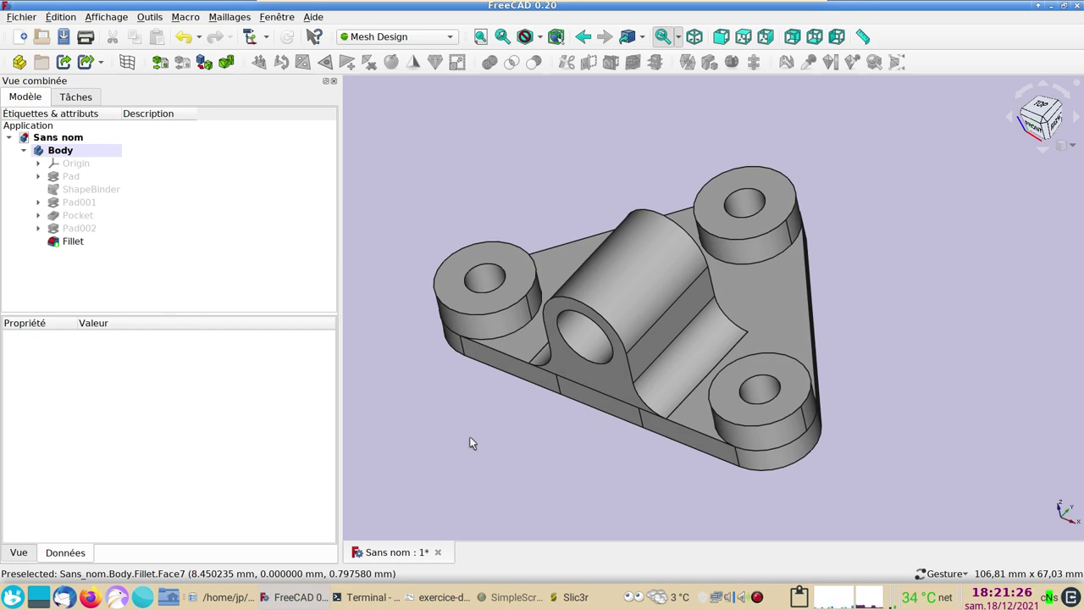
pyautogui.moveTo(484, 453); pyautogui.dragTo(512, 424)
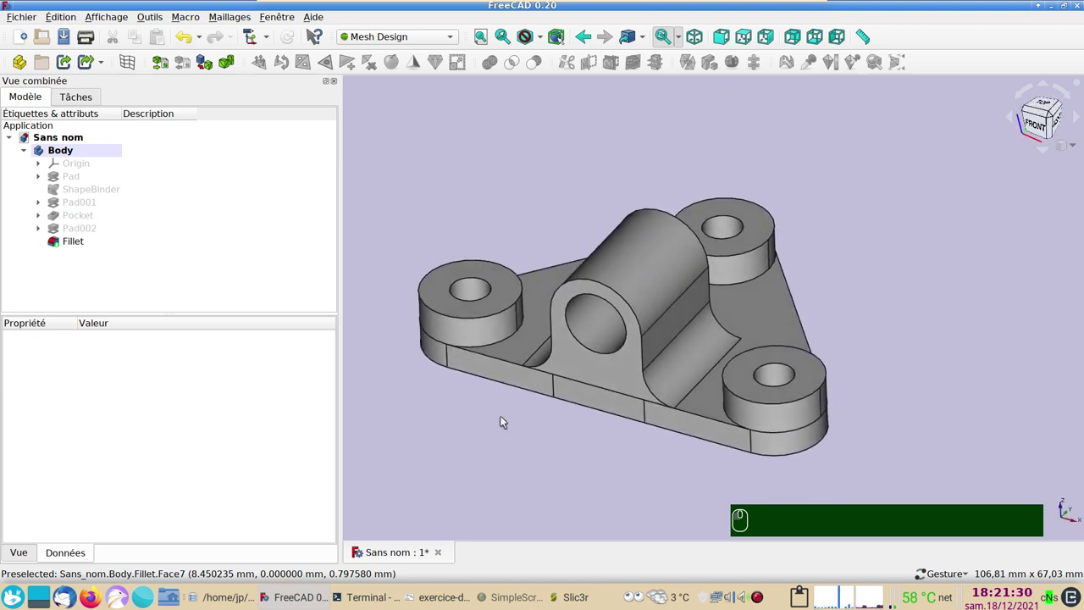